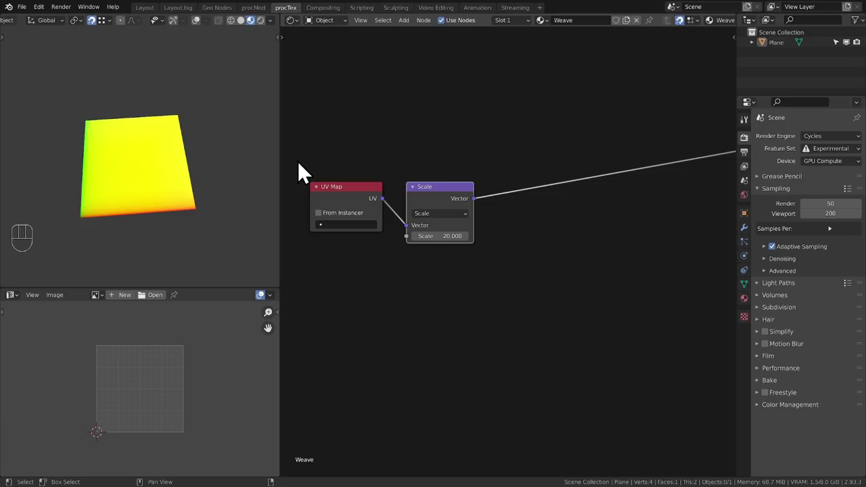
Add a Value input node beside the UV Map node feeding the Scale-20 vector node.
{"action": "middle_click", "coordinate": [562, 246]}
{"action": "key", "text": "shift+a"}
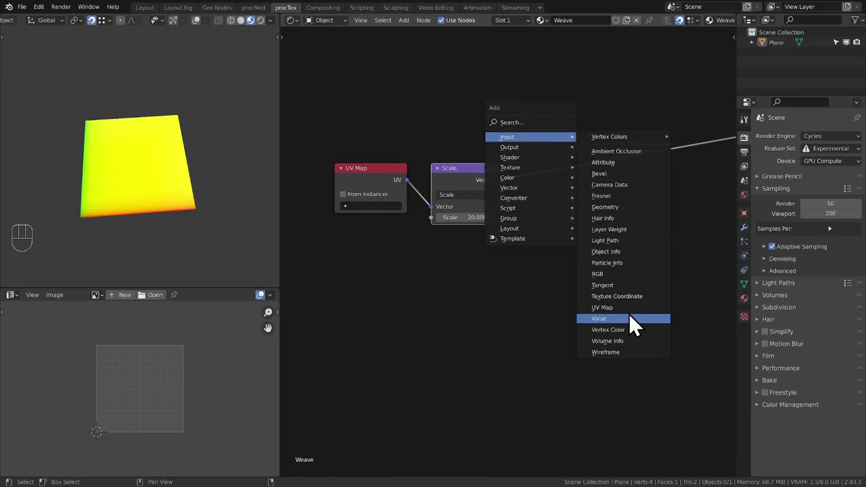
{"action": "left_click", "coordinate": [393, 240]}
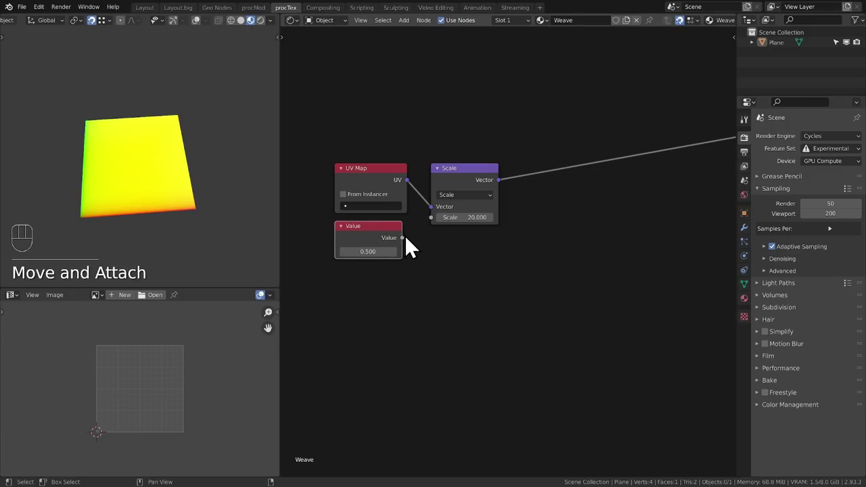
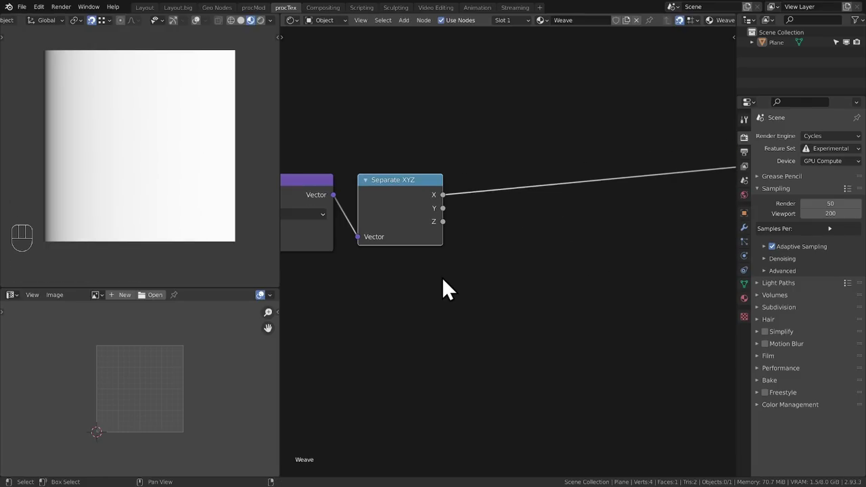
Preview the Y channel of Separate XYZ and drop a Modulo (2.0) math node onto that Y link.
{"action": "key", "text": "shift+a"}
{"action": "left_click", "coordinate": [398, 212]}
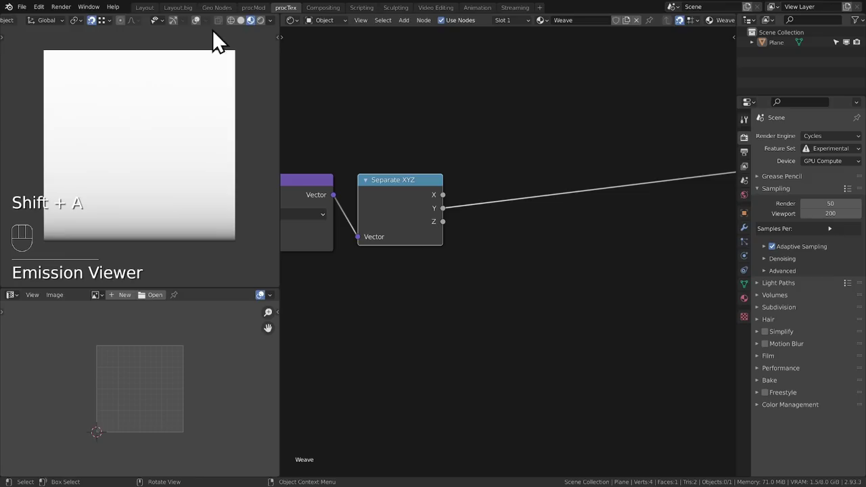
{"action": "key", "text": "d"}
{"action": "left_click_drag", "start_coordinate": [265, 250], "coordinate": [268, 104]}
{"action": "key", "text": "d"}
{"action": "key", "text": "d"}
{"action": "key", "text": "d"}
{"action": "key", "text": "d"}
{"action": "key", "text": "shift+a"}
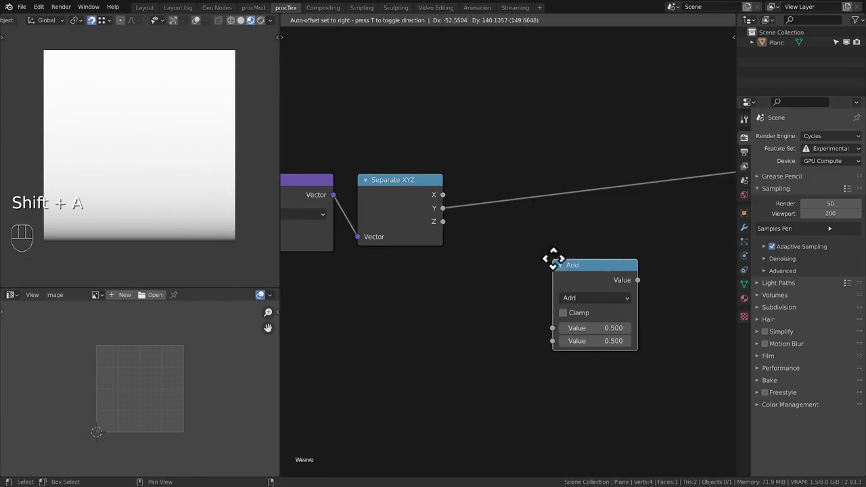
{"action": "left_click_drag", "start_coordinate": [560, 228], "coordinate": [434, 320]}
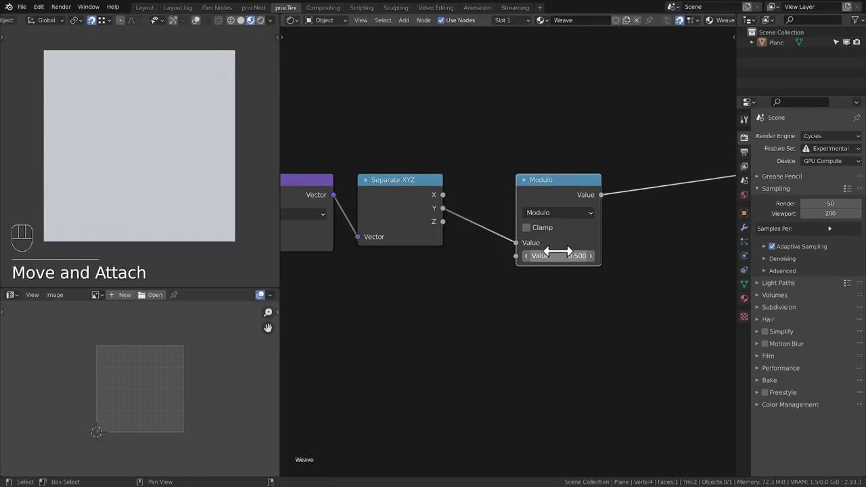
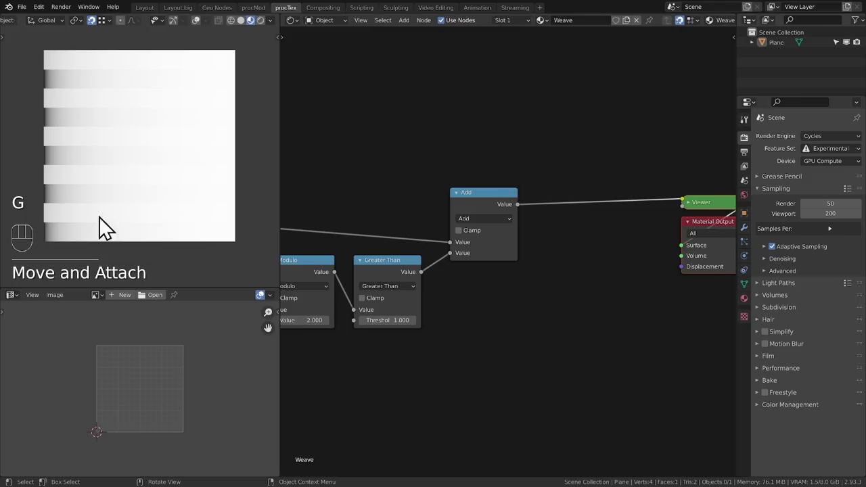
Finish the Greater Than (1.0) and Add nodes and place a new Math node after Add.
{"action": "key", "text": "d"}
{"action": "left_click", "coordinate": [466, 159]}
{"action": "key", "text": "d"}
{"action": "left_click_drag", "start_coordinate": [391, 152], "coordinate": [387, 145]}
{"action": "key", "text": "d"}
{"action": "key", "text": "d"}
{"action": "left_click_drag", "start_coordinate": [591, 230], "coordinate": [469, 315]}
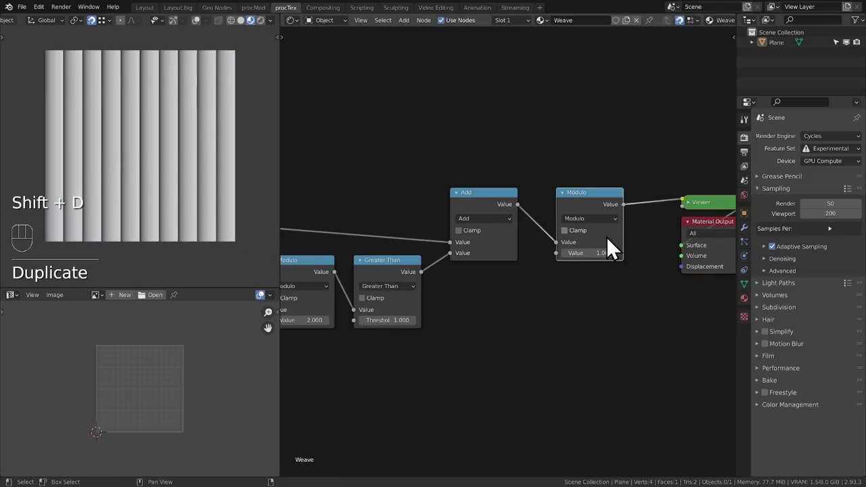
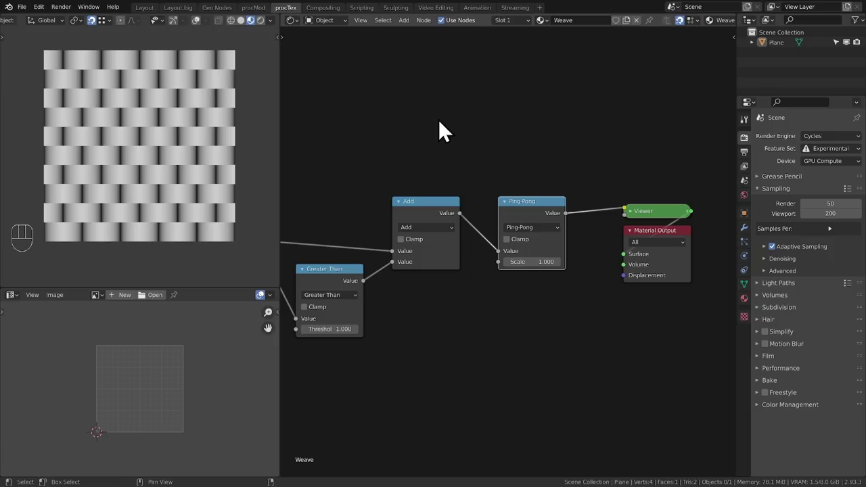
Set that node to Ping-Pong with Scale 1.0 and preview the ramped banded result.
{"action": "key", "text": "d"}
{"action": "left_click_drag", "start_coordinate": [439, 140], "coordinate": [534, 152]}
{"action": "key", "text": "d"}
{"action": "key", "text": "d"}
{"action": "key", "text": "d"}
{"action": "key", "text": "d"}
{"action": "left_click_drag", "start_coordinate": [439, 148], "coordinate": [458, 173]}
{"action": "left_click", "coordinate": [501, 153]}
{"action": "key", "text": "d"}
{"action": "key", "text": "d"}
{"action": "key", "text": "d"}
{"action": "key", "text": "d"}
{"action": "left_click_drag", "start_coordinate": [467, 150], "coordinate": [468, 167]}
{"action": "left_click", "coordinate": [468, 151]}
{"action": "right_click", "coordinate": [477, 168]}
{"action": "left_click_drag", "start_coordinate": [592, 194], "coordinate": [573, 194]}
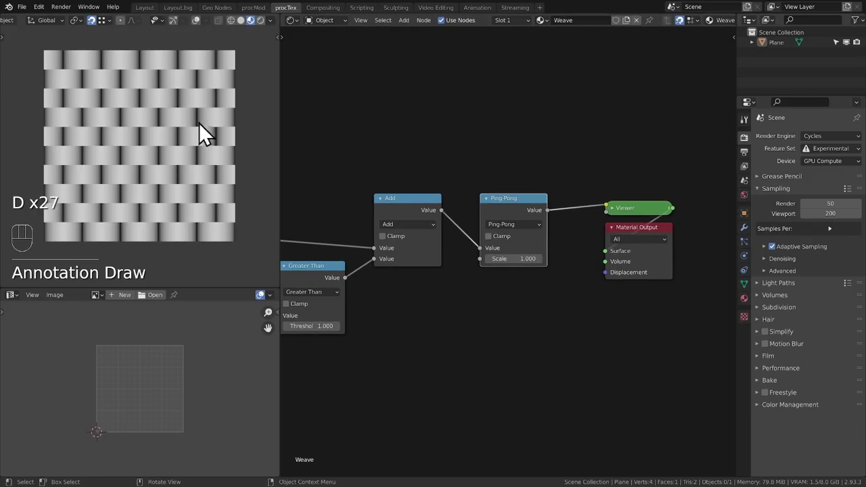
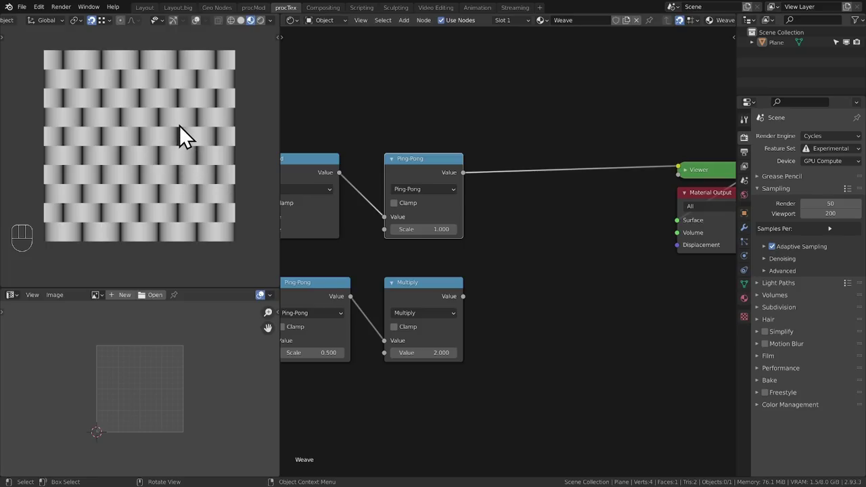
Add a second Ping-Pong math node with Scale 0.5 below the main chain.
{"action": "left_click", "coordinate": [206, 26]}
{"action": "key", "text": "d"}
{"action": "left_click_drag", "start_coordinate": [203, 158], "coordinate": [194, 144]}
{"action": "key", "text": "d"}
{"action": "key", "text": "d"}
{"action": "left_click_drag", "start_coordinate": [180, 133], "coordinate": [182, 142]}
Feed it into a Multiply math node set to 2.0, giving the woven shaded preview.
{"action": "key", "text": "d"}
{"action": "key", "text": "d"}
{"action": "key", "text": "d"}
{"action": "key", "text": "d"}
{"action": "left_click_drag", "start_coordinate": [202, 142], "coordinate": [175, 165]}
{"action": "key", "text": "d"}
{"action": "key", "text": "d"}
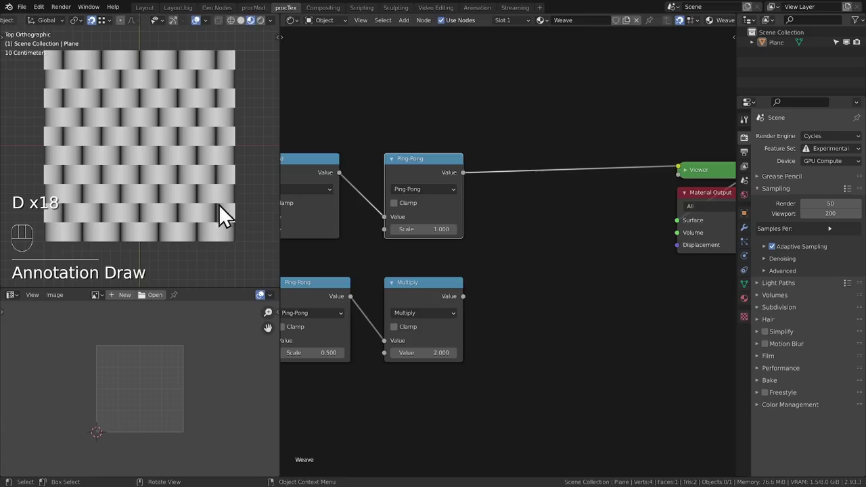
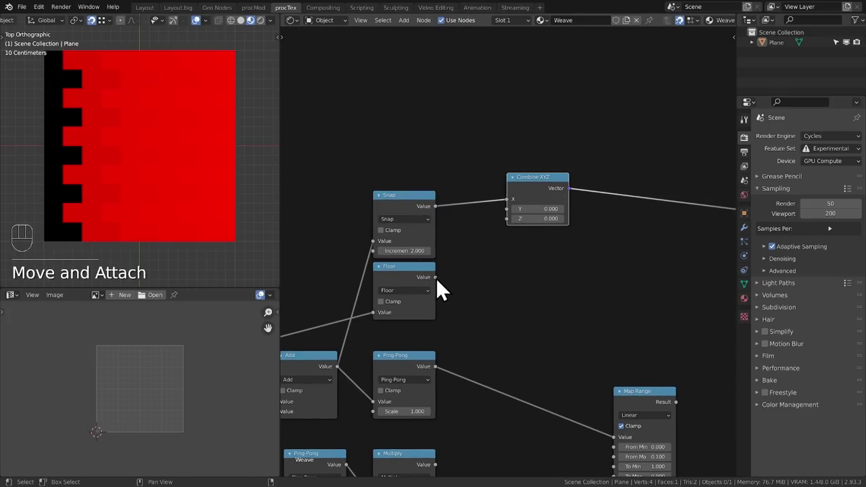
Wire Floor's result into Combine XYZ's Y and add a vector Divide node after it.
{"action": "left_click_drag", "start_coordinate": [444, 289], "coordinate": [519, 221]}
{"action": "left_click_drag", "start_coordinate": [544, 201], "coordinate": [499, 229]}
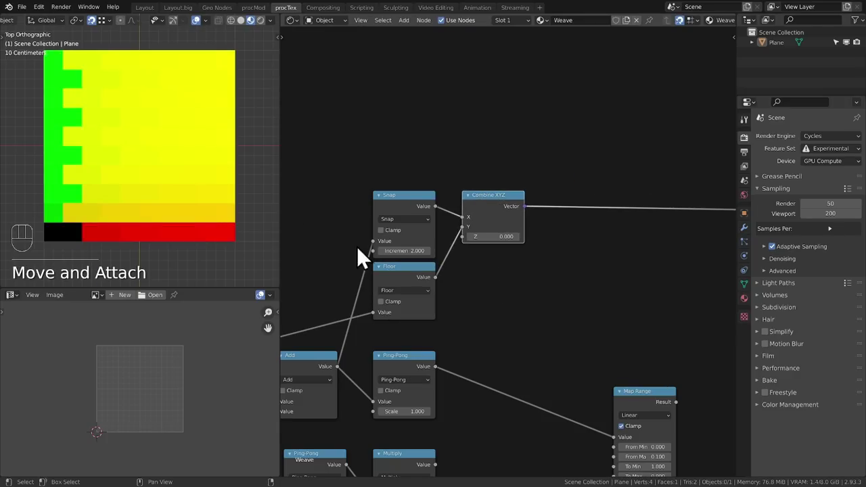
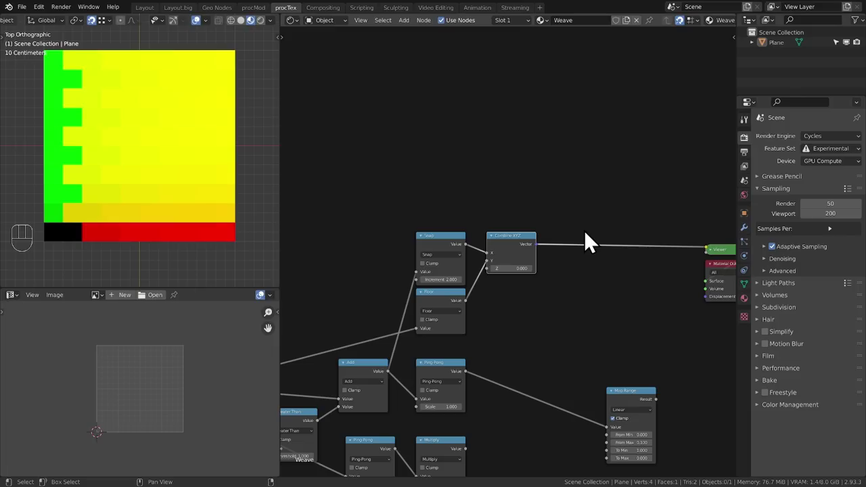
{"action": "key", "text": "shift+a"}
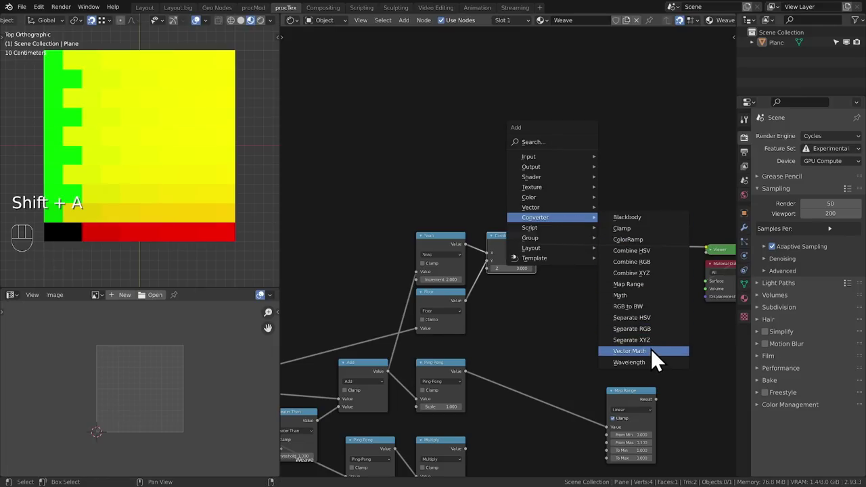
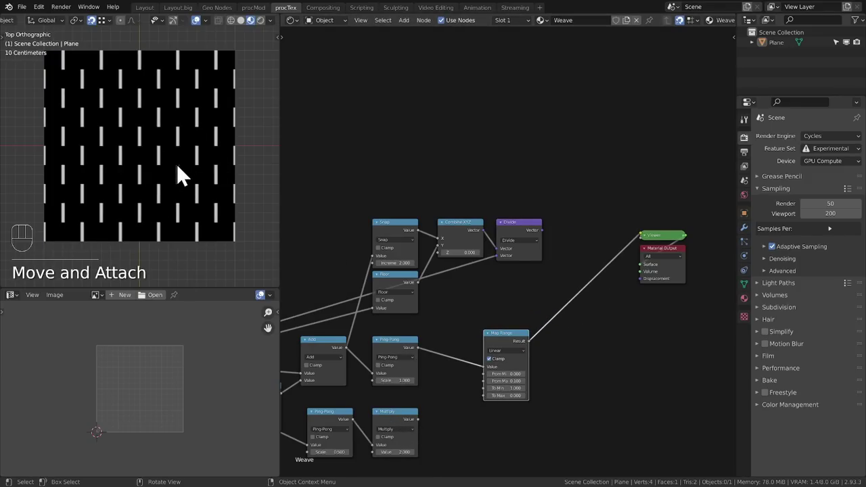
{"action": "middle_click", "coordinate": [589, 251]}
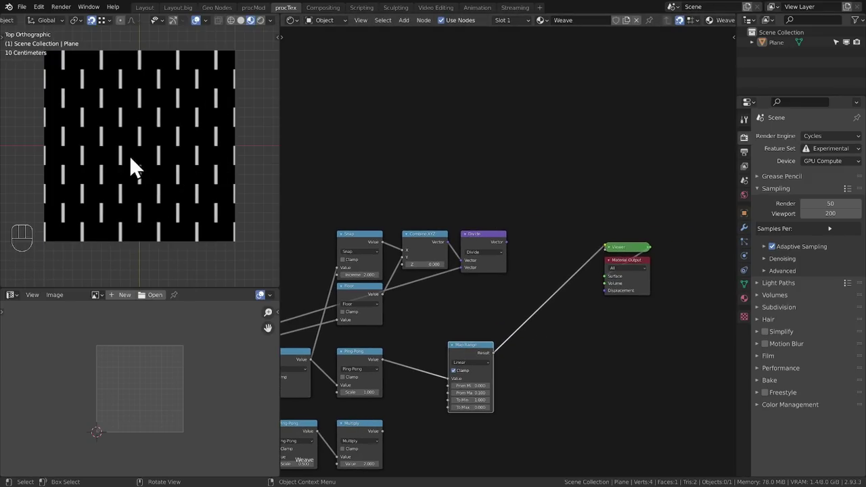
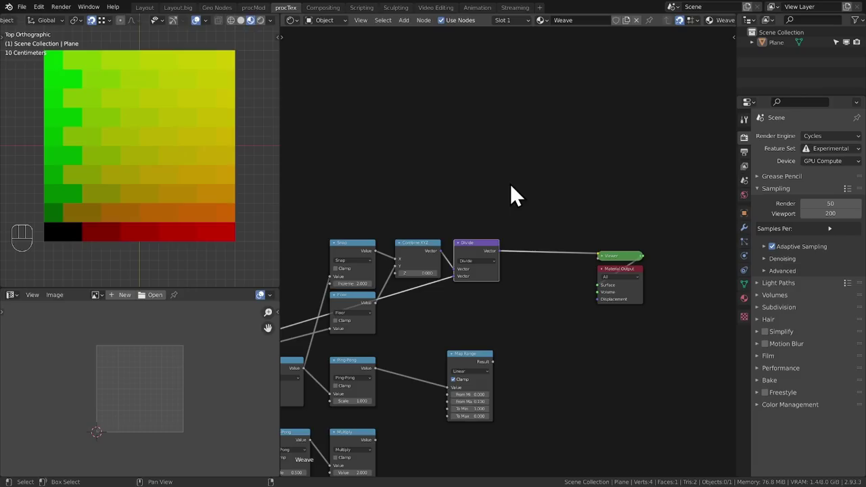
Preview the Divide node's stepped green-yellow cells and insert a Vector Math node between Scale and Separate XYZ.
{"action": "left_click", "coordinate": [498, 374]}
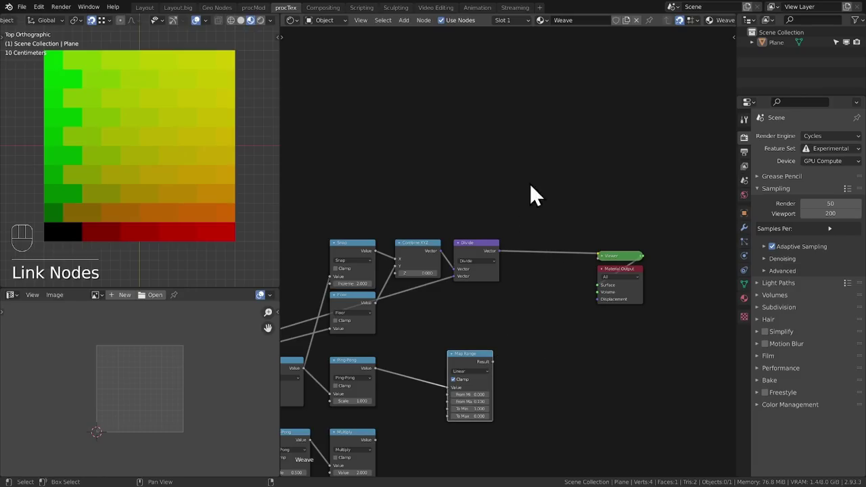
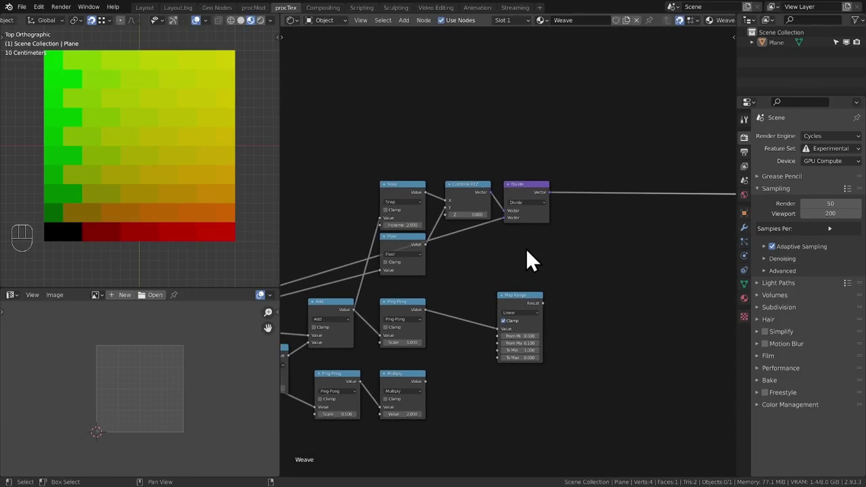
{"action": "left_click_drag", "start_coordinate": [460, 266], "coordinate": [527, 255]}
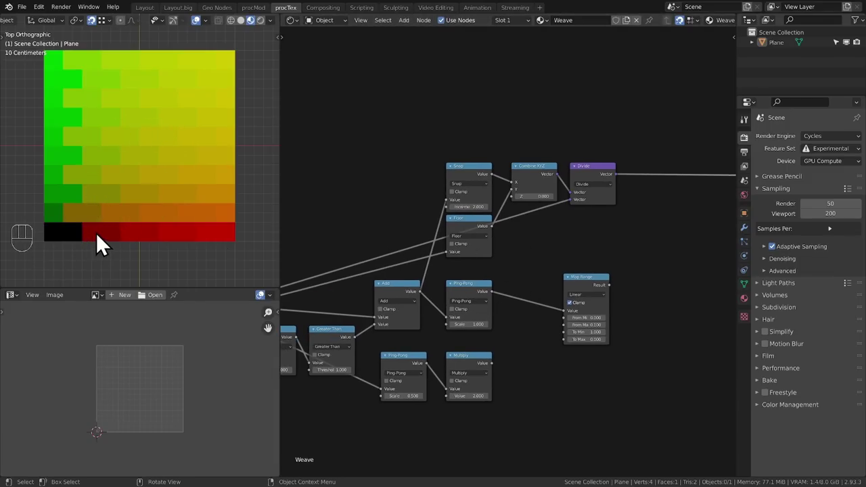
{"action": "key", "text": "d"}
{"action": "left_click_drag", "start_coordinate": [109, 238], "coordinate": [109, 242]}
{"action": "key", "text": "d"}
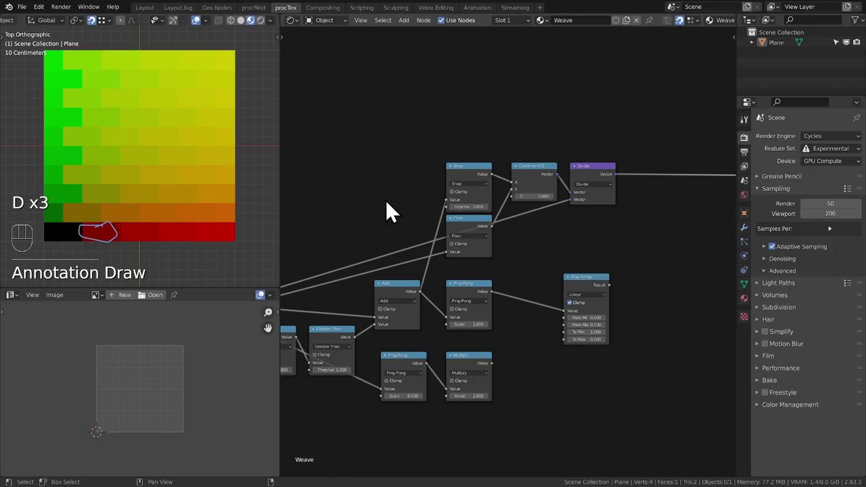
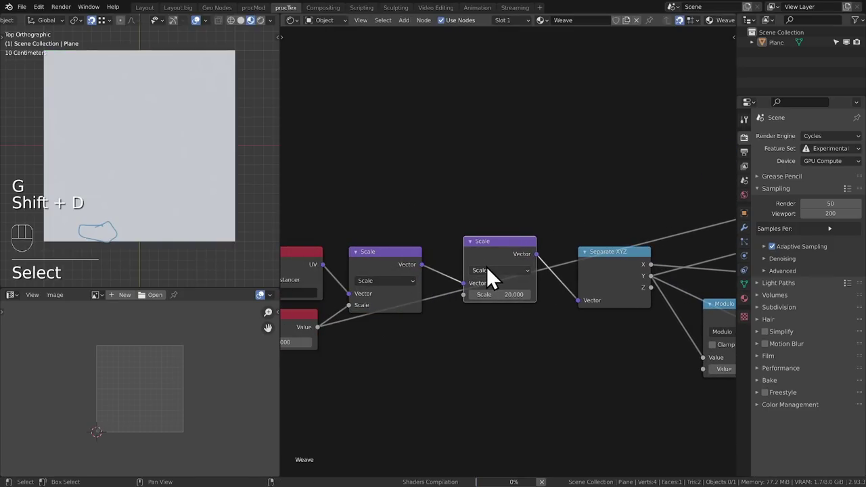
Move Combine XYZ above Multiply and connect it into Multiply's second vector input.
{"action": "left_click_drag", "start_coordinate": [494, 280], "coordinate": [507, 316]}
{"action": "left_click_drag", "start_coordinate": [511, 258], "coordinate": [496, 271]}
{"action": "key", "text": "shift+a"}
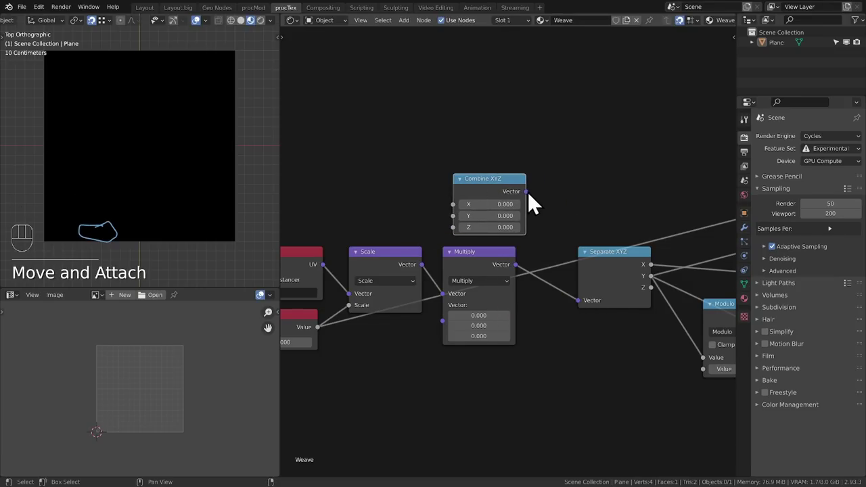
{"action": "left_click_drag", "start_coordinate": [513, 269], "coordinate": [461, 329]}
{"action": "left_click_drag", "start_coordinate": [492, 197], "coordinate": [481, 202]}
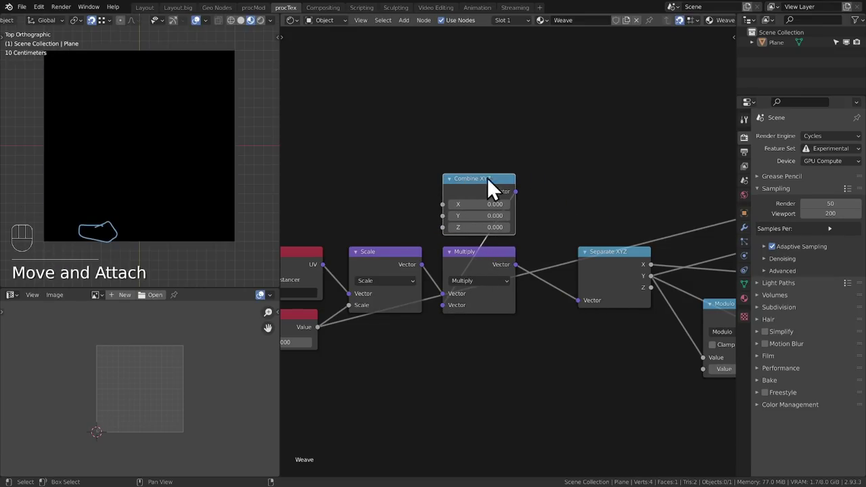
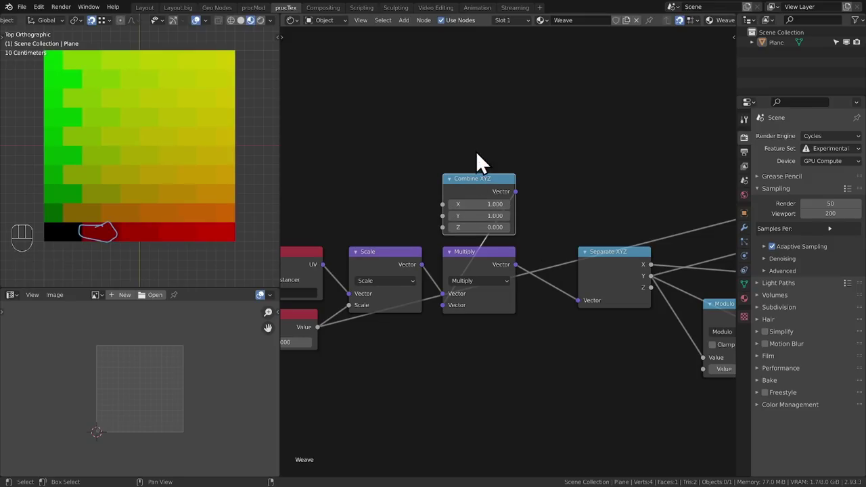
{"action": "middle_click", "coordinate": [458, 217]}
{"action": "middle_click", "coordinate": [565, 223]}
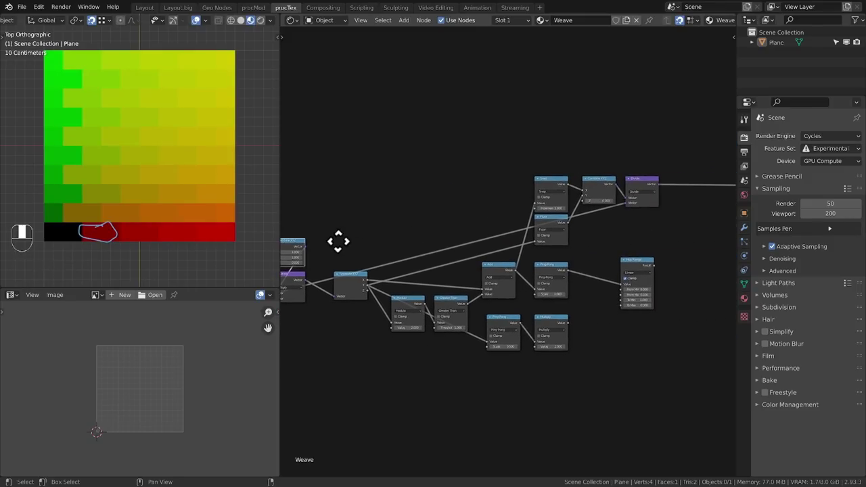
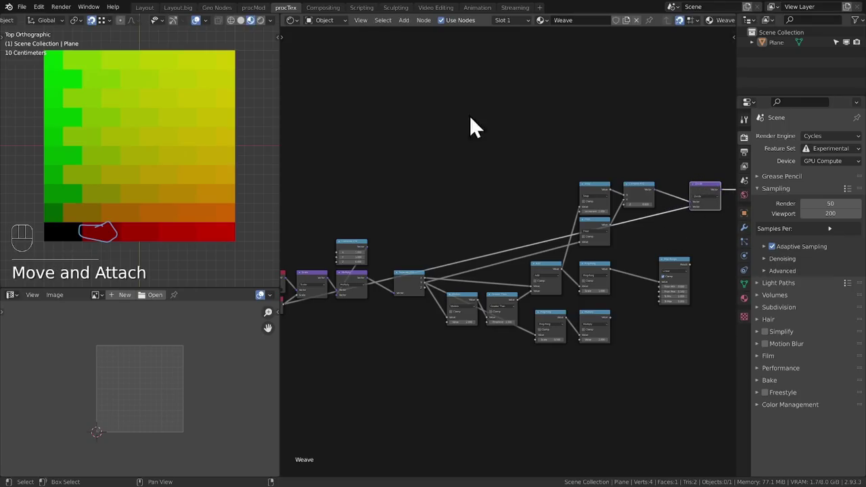
Add another vector math node after Divide and link it into the chain.
{"action": "key", "text": "d"}
{"action": "key", "text": "d"}
{"action": "key", "text": "d"}
{"action": "left_click", "coordinate": [330, 100]}
{"action": "left_click", "coordinate": [712, 99]}
{"action": "key", "text": "d"}
{"action": "key", "text": "d"}
{"action": "key", "text": "d"}
{"action": "key", "text": "d"}
{"action": "left_click_drag", "start_coordinate": [349, 94], "coordinate": [714, 149]}
{"action": "key", "text": "d"}
{"action": "key", "text": "d"}
{"action": "key", "text": "d"}
Feed the Combine XYZ vector into the divide chain and preview the green-yellow cells.
{"action": "left_click", "coordinate": [721, 205]}
{"action": "key", "text": "shift+d"}
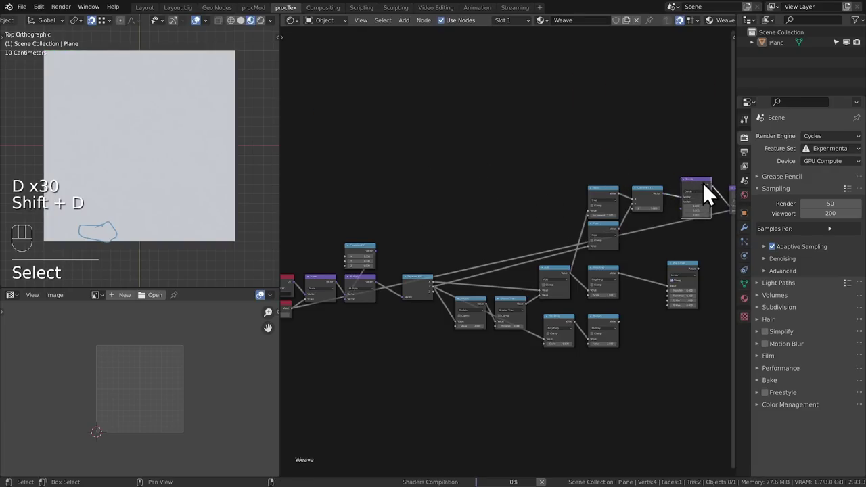
{"action": "left_click_drag", "start_coordinate": [701, 193], "coordinate": [694, 208]}
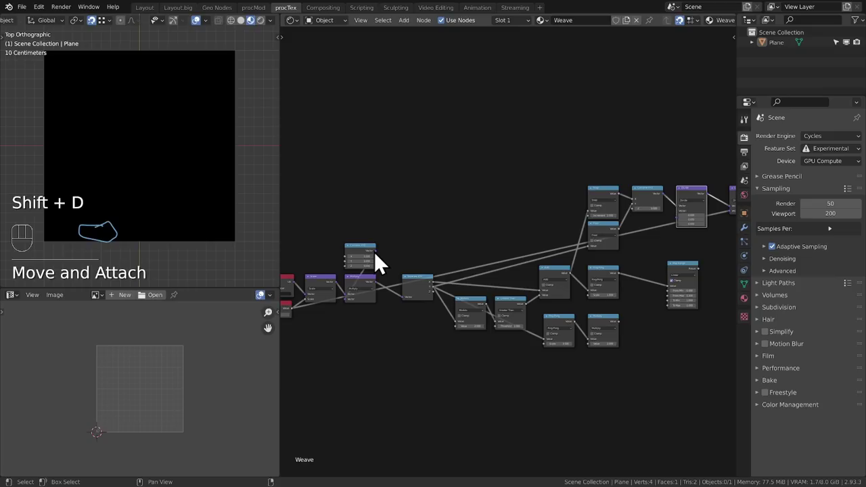
{"action": "left_click_drag", "start_coordinate": [382, 266], "coordinate": [684, 234]}
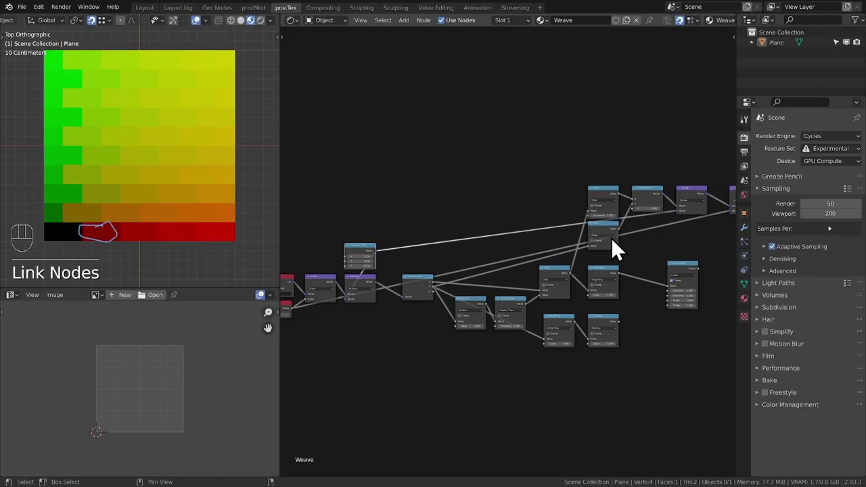
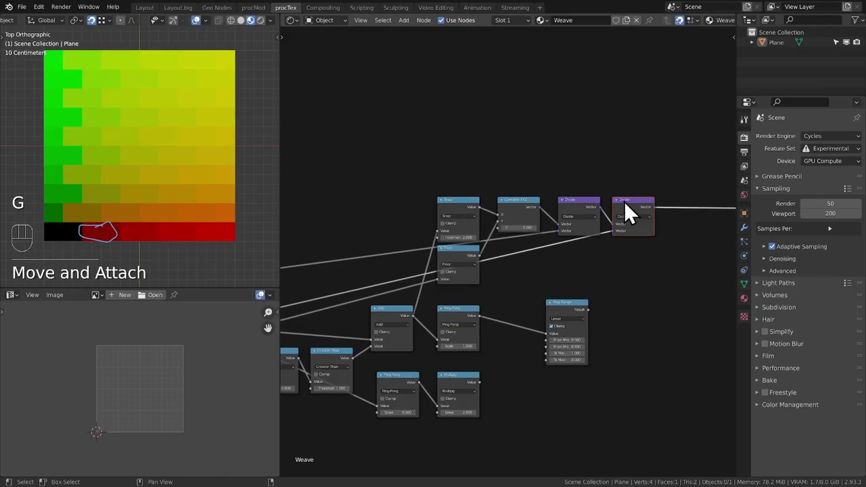
Wire the last Divide node's Vector output toward the Image Texture's Vector input and reframe the graph.
{"action": "left_click_drag", "start_coordinate": [284, 221], "coordinate": [217, 198]}
{"action": "key", "text": "KP_7"}
{"action": "middle_click", "coordinate": [104, 157]}
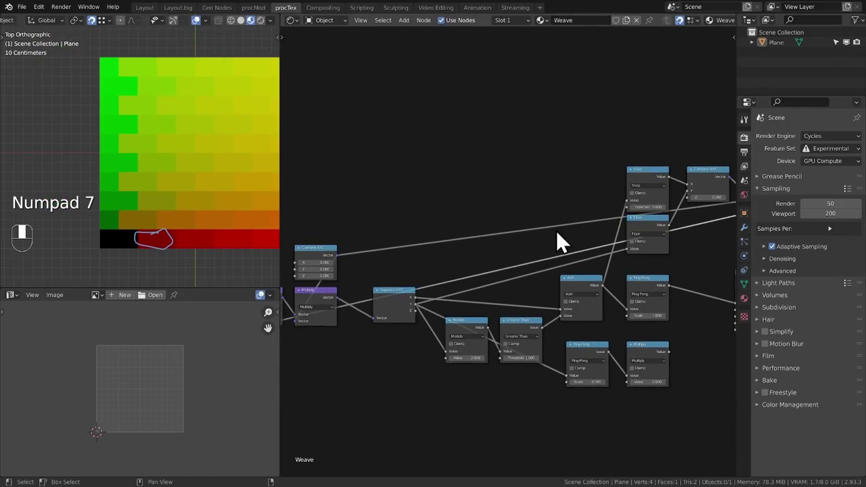
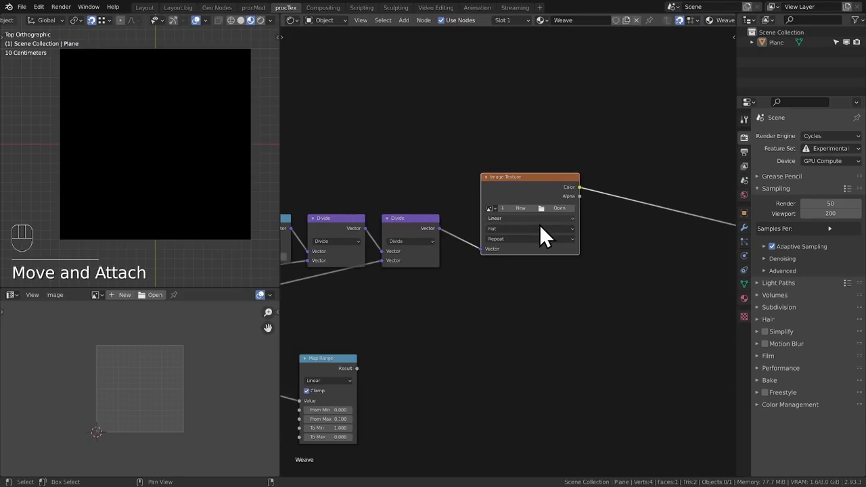
Load 1.png with Closest sampling, place a Mapping node beside it, and preview its striped colours.
{"action": "left_click", "coordinate": [562, 212]}
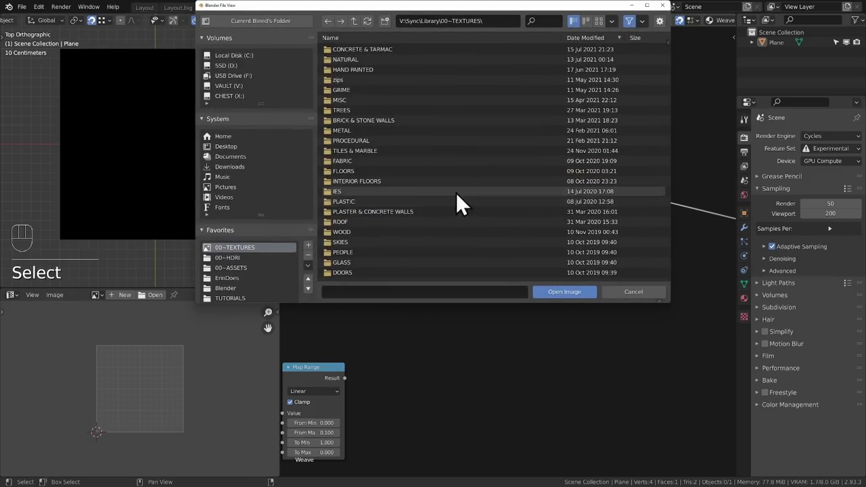
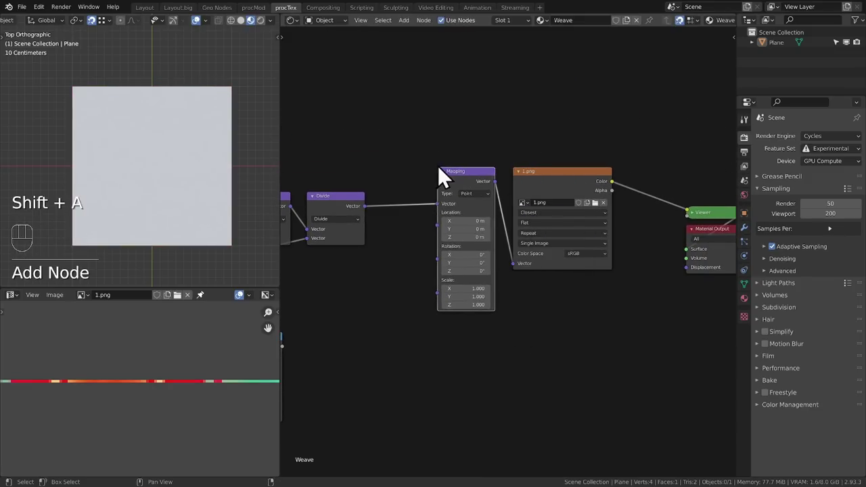
{"action": "left_click_drag", "start_coordinate": [465, 186], "coordinate": [480, 187]}
{"action": "left_click", "coordinate": [431, 151]}
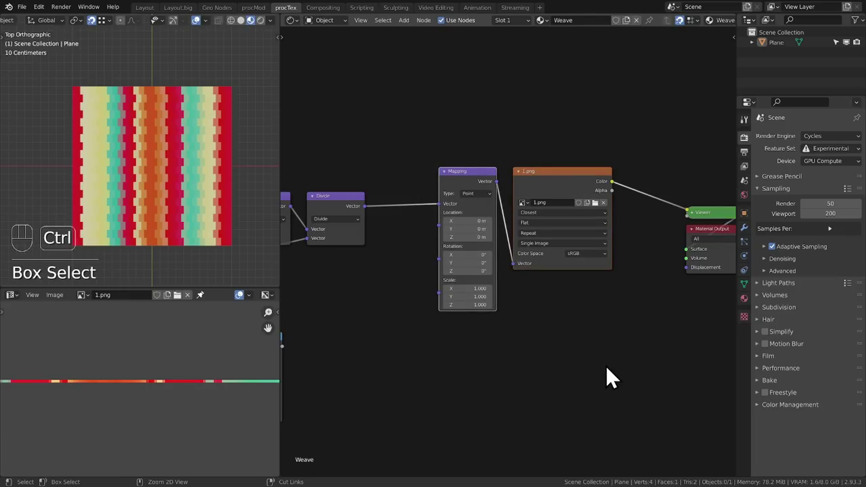
{"action": "key", "text": "ctrl+j"}
Frame the Mapping and 1.png nodes under the title TEXTURE.
{"action": "left_click", "coordinate": [587, 299]}
{"action": "key", "text": "F2"}
{"action": "key", "text": "g"}
Add a Math node fed by the Map Range result beside the TEXTURE frame.
{"action": "middle_click", "coordinate": [522, 218]}
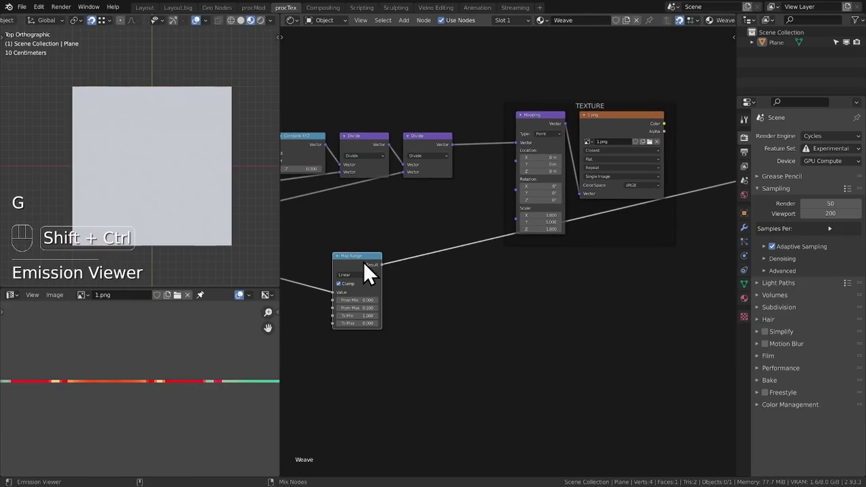
{"action": "middle_click", "coordinate": [494, 276]}
{"action": "key", "text": "shift+a"}
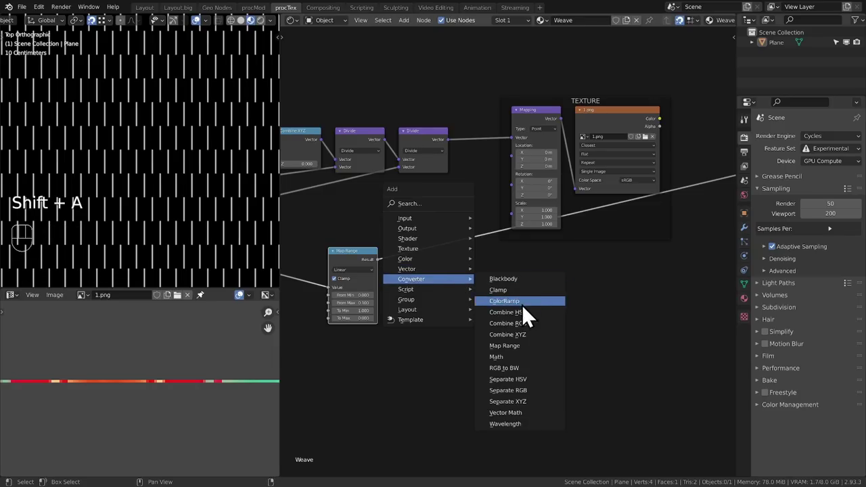
{"action": "middle_click", "coordinate": [408, 268]}
{"action": "left_click", "coordinate": [418, 268]}
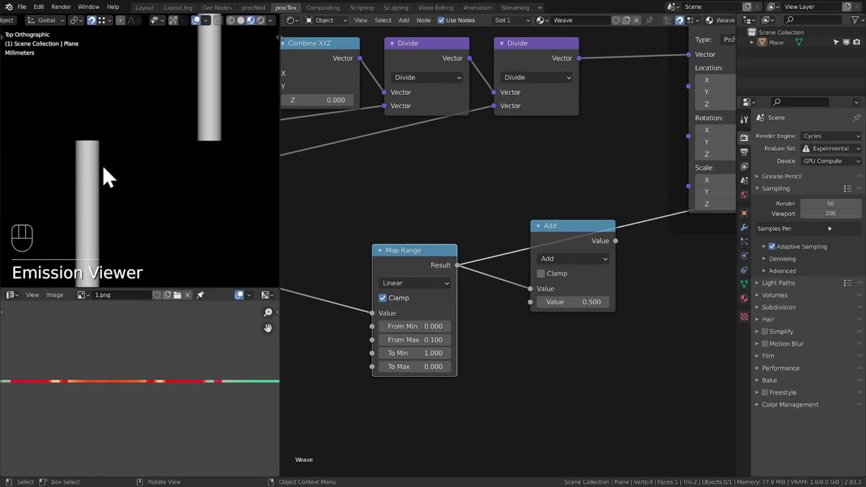
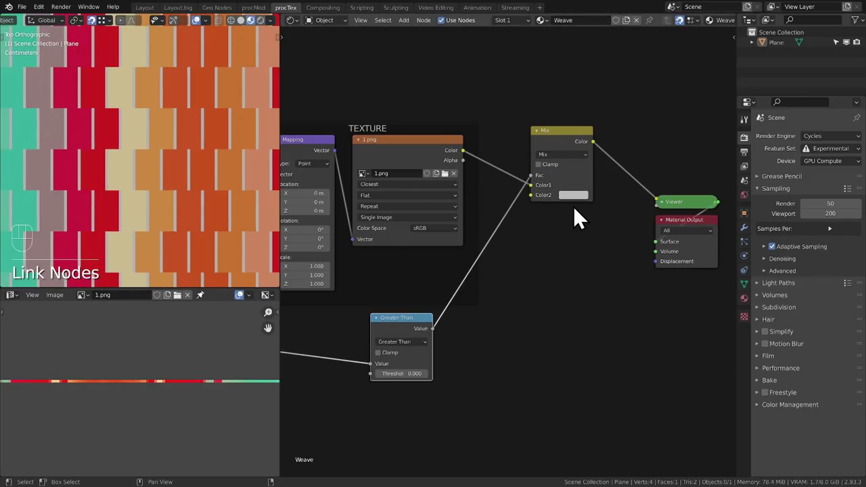
Pick a tan colour for the MixRGB node's second colour, masked by the Greater Than result.
{"action": "left_click", "coordinate": [590, 208]}
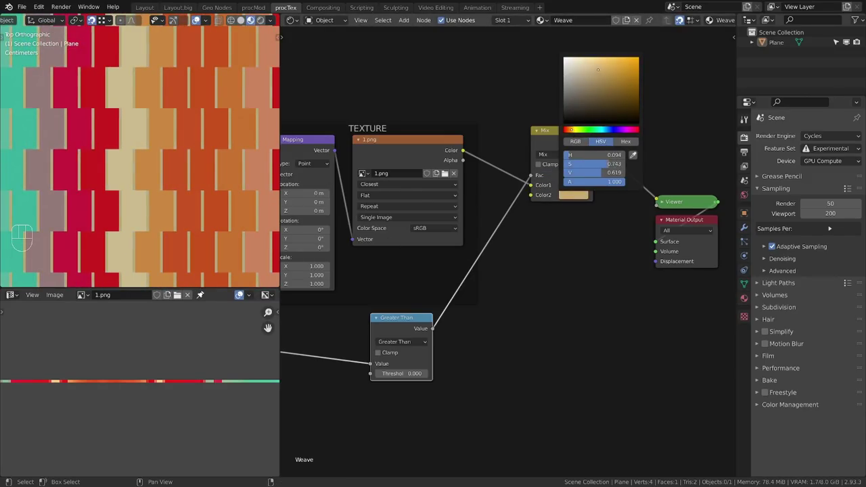
Wire a new Diffuse BSDF into Material Output Surface and the Displacement node into its Displacement socket.
{"action": "middle_click", "coordinate": [192, 190]}
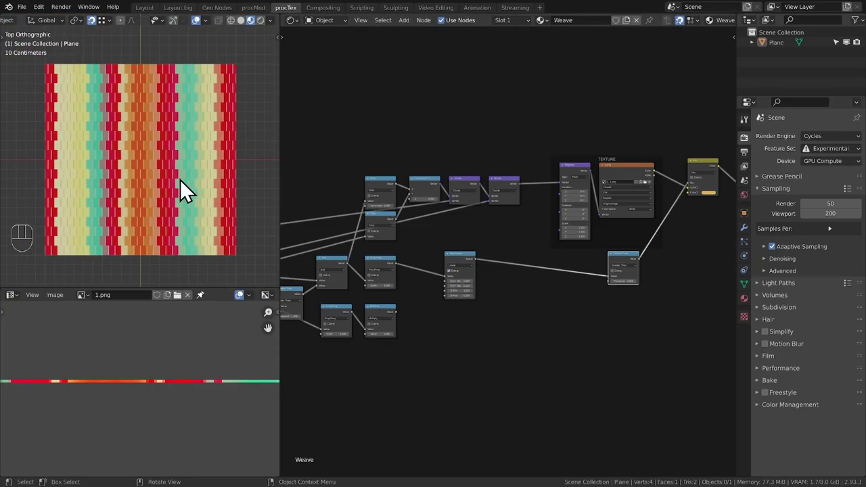
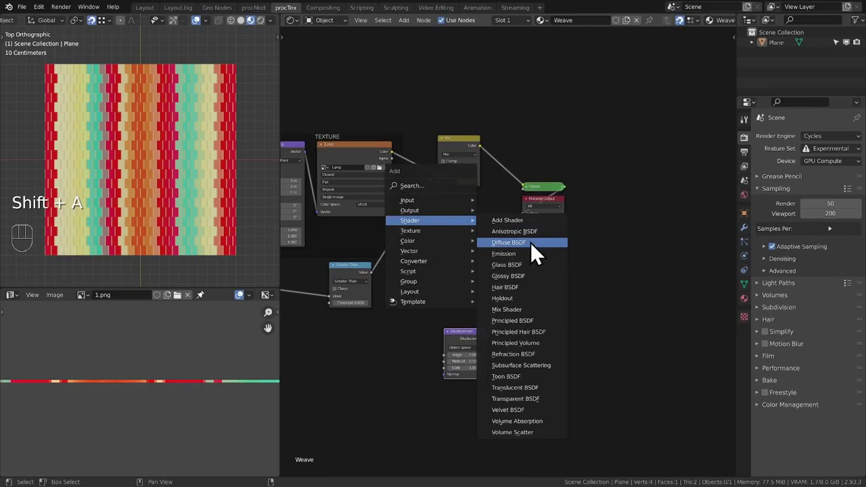
{"action": "left_click_drag", "start_coordinate": [502, 223], "coordinate": [534, 226]}
{"action": "left_click_drag", "start_coordinate": [164, 200], "coordinate": [199, 155]}
{"action": "left_click_drag", "start_coordinate": [171, 186], "coordinate": [185, 174]}
{"action": "left_click", "coordinate": [493, 237]}
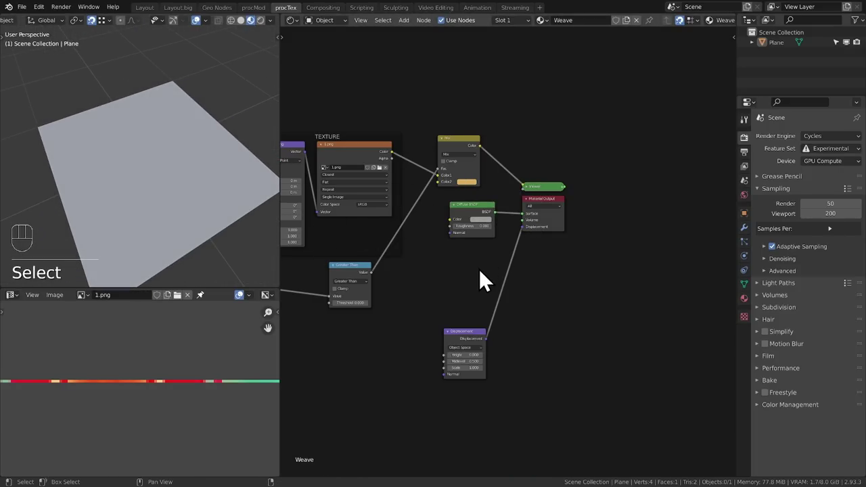
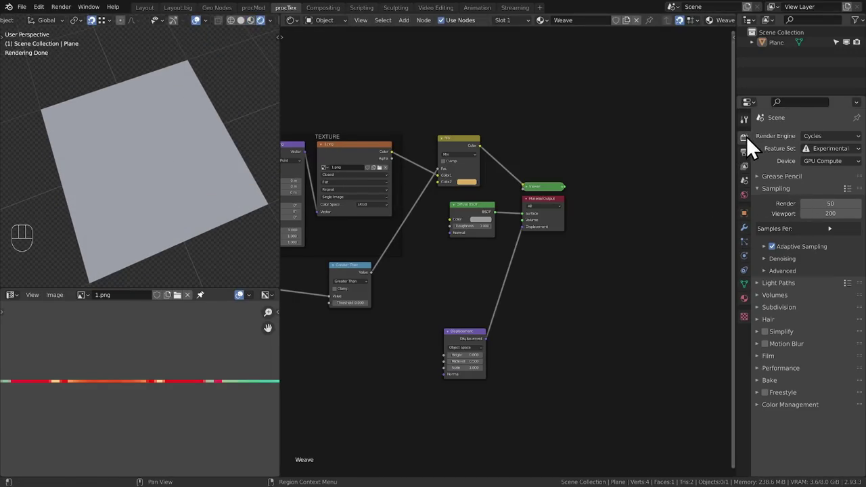
Add a Subdivision Surface modifier to the plane set to Simple with Adaptive Subdivision enabled.
{"action": "left_click_drag", "start_coordinate": [191, 154], "coordinate": [180, 142]}
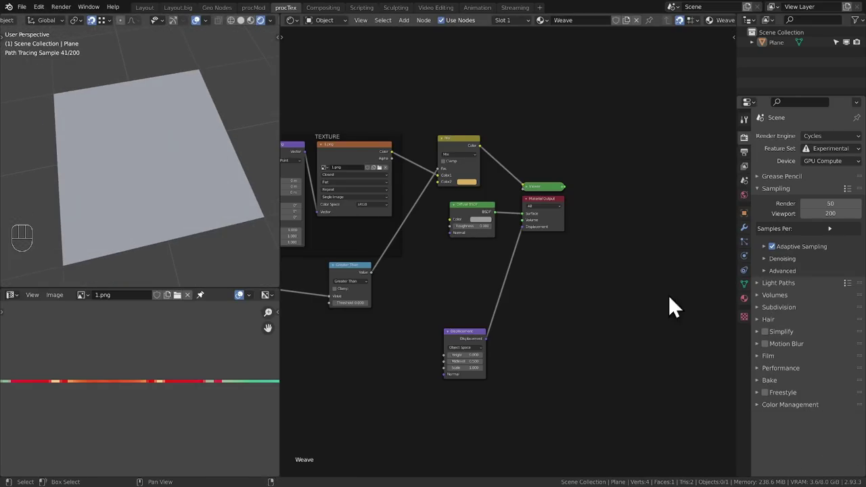
{"action": "left_click_drag", "start_coordinate": [470, 284], "coordinate": [826, 248]}
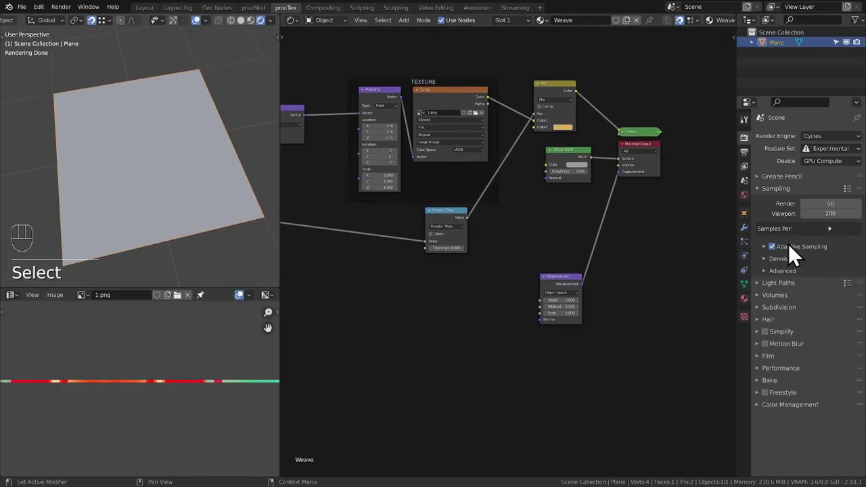
{"action": "left_click_drag", "start_coordinate": [805, 142], "coordinate": [687, 333]}
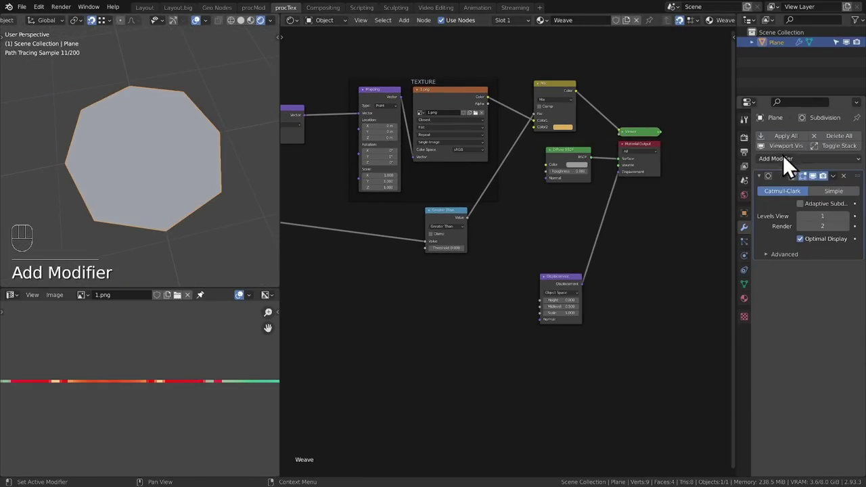
{"action": "left_click", "coordinate": [831, 201]}
{"action": "left_click", "coordinate": [813, 214]}
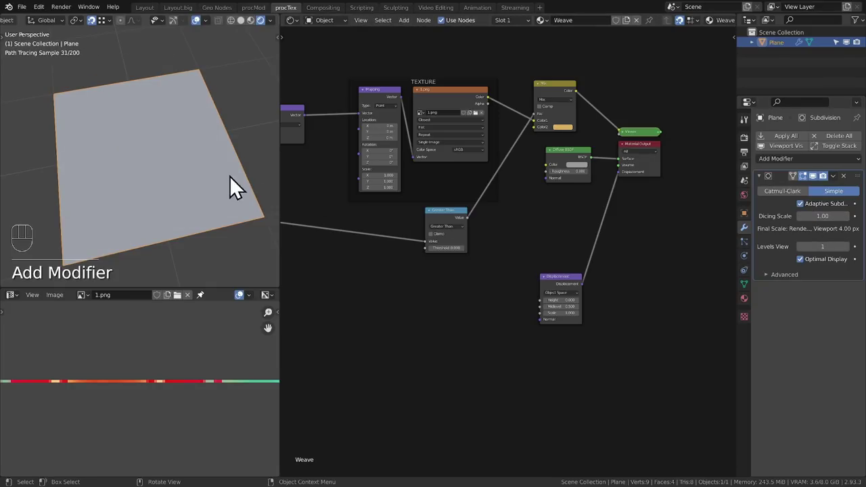
Inspect the plane and delete the accidental Collision modifier with Ctrl+X.
{"action": "left_click_drag", "start_coordinate": [221, 210], "coordinate": [234, 196]}
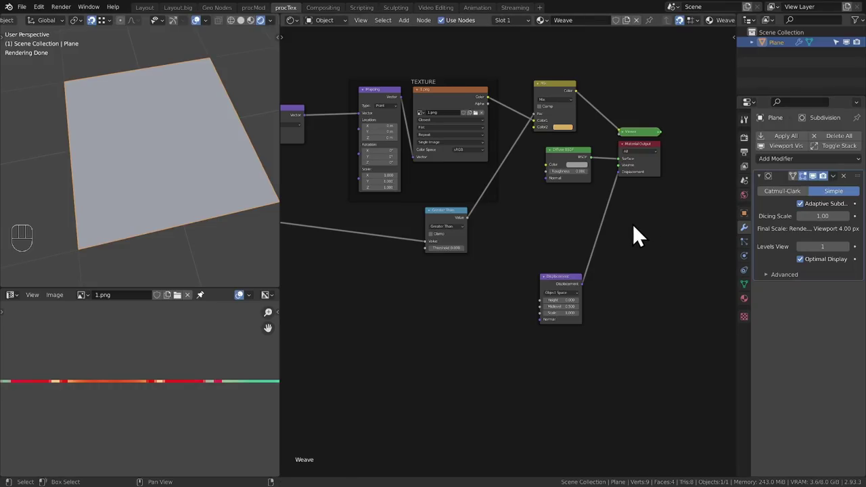
{"action": "left_click_drag", "start_coordinate": [171, 198], "coordinate": [168, 184]}
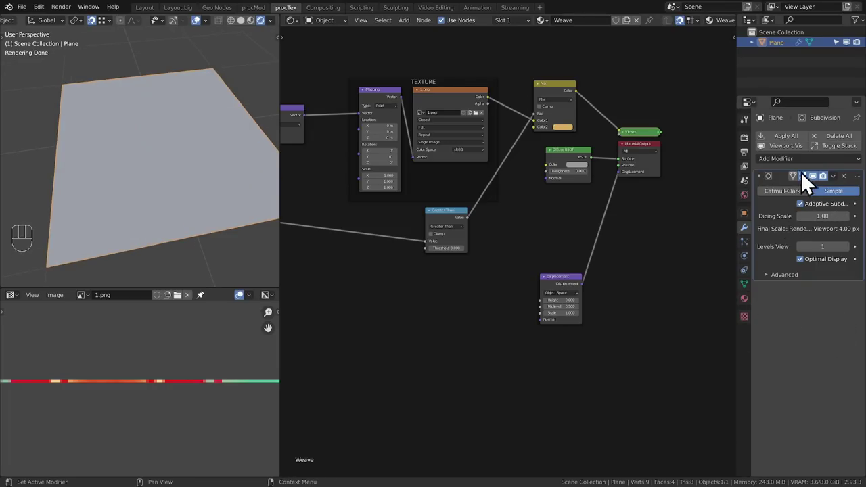
{"action": "left_click_drag", "start_coordinate": [806, 177], "coordinate": [831, 213]}
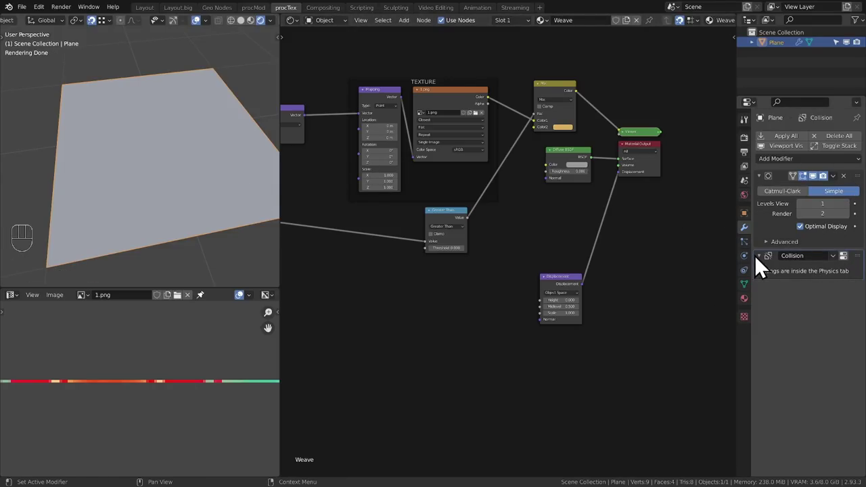
{"action": "key", "text": "x"}
{"action": "left_click", "coordinate": [178, 156]}
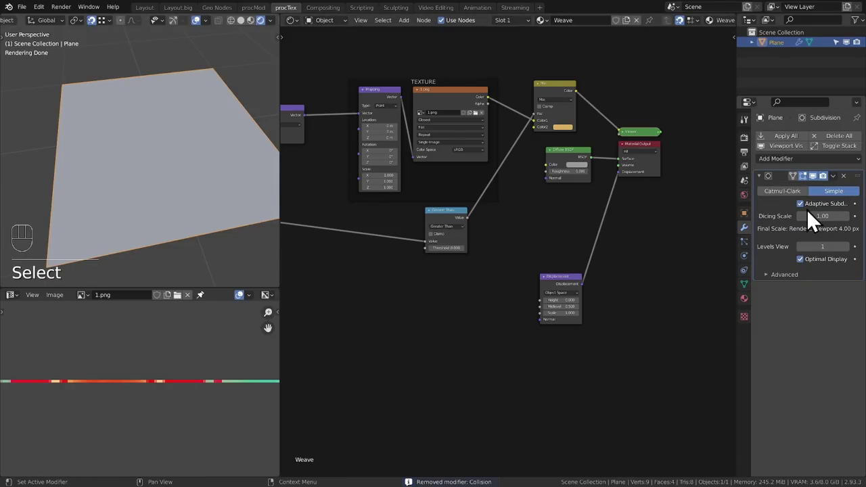
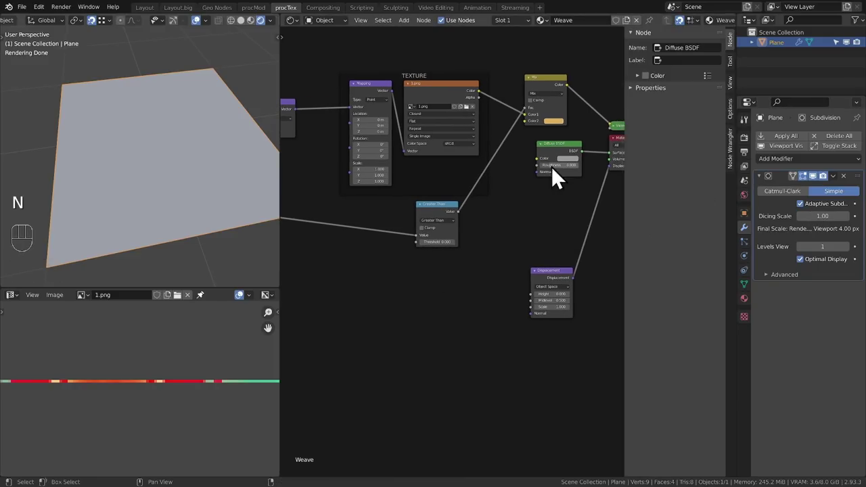
In the material Settings > Surface, change Displacement from Bump Only to true Displacement.
{"action": "left_click", "coordinate": [658, 49]}
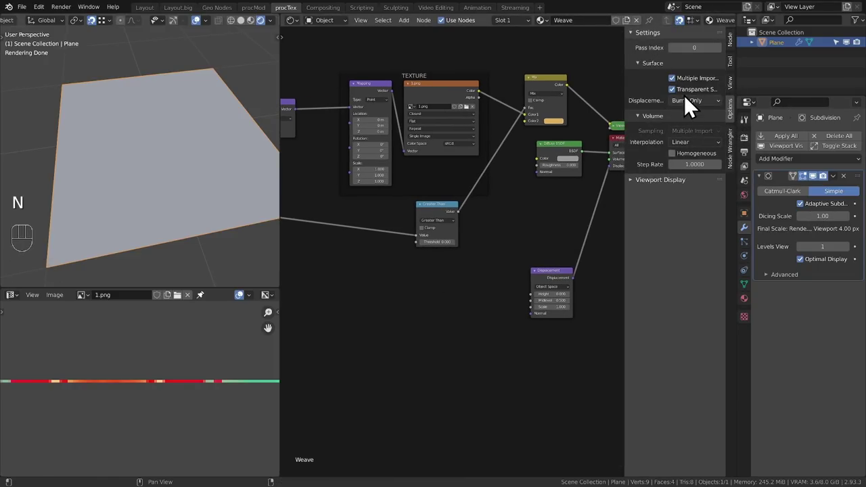
{"action": "left_click", "coordinate": [688, 106]}
{"action": "left_click_drag", "start_coordinate": [689, 108], "coordinate": [722, 152]}
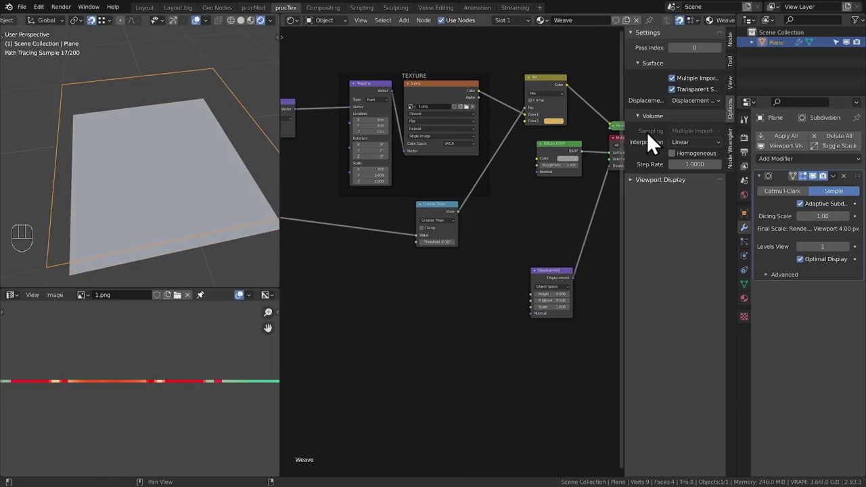
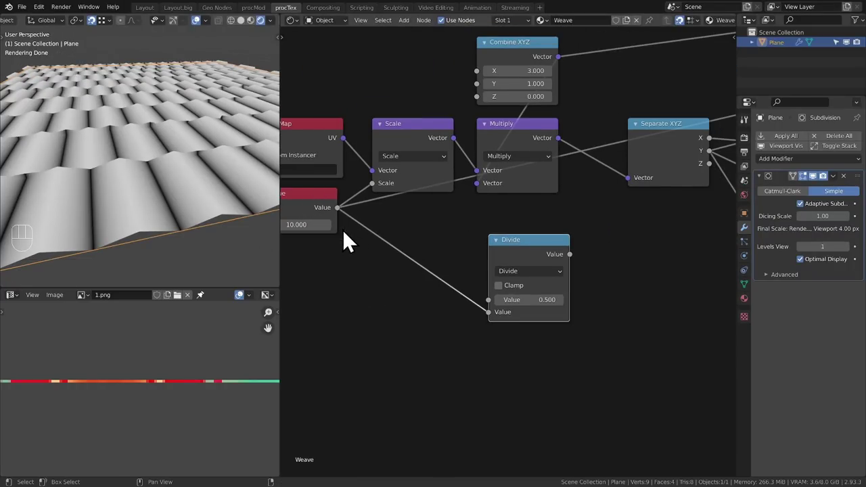
Drop an RGB Curves node onto the link between the Ping-Pong output and Map Range.
{"action": "left_click_drag", "start_coordinate": [578, 264], "coordinate": [642, 276]}
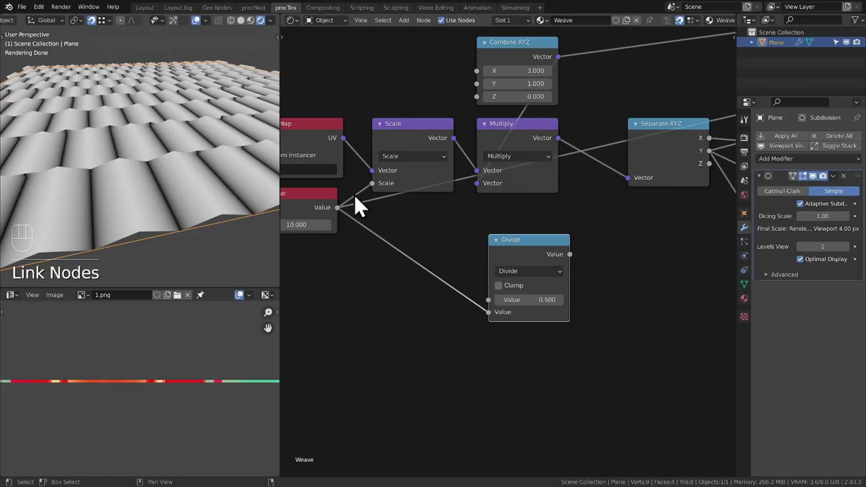
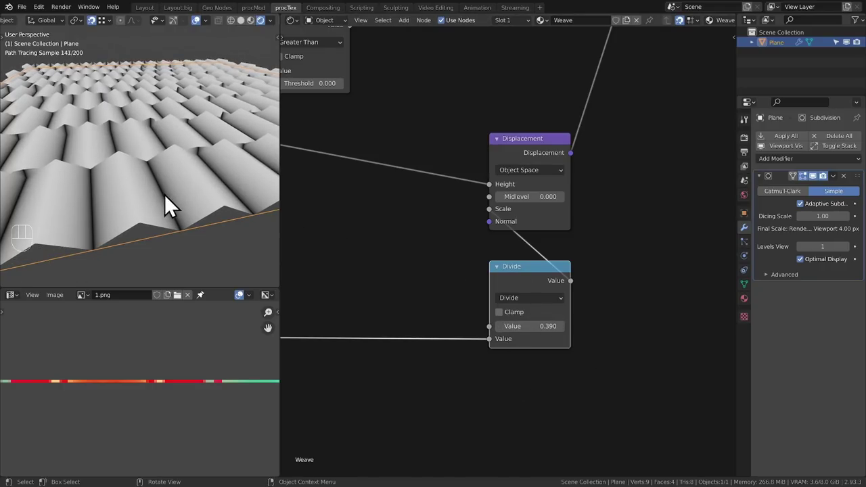
{"action": "left_click_drag", "start_coordinate": [519, 289], "coordinate": [518, 269]}
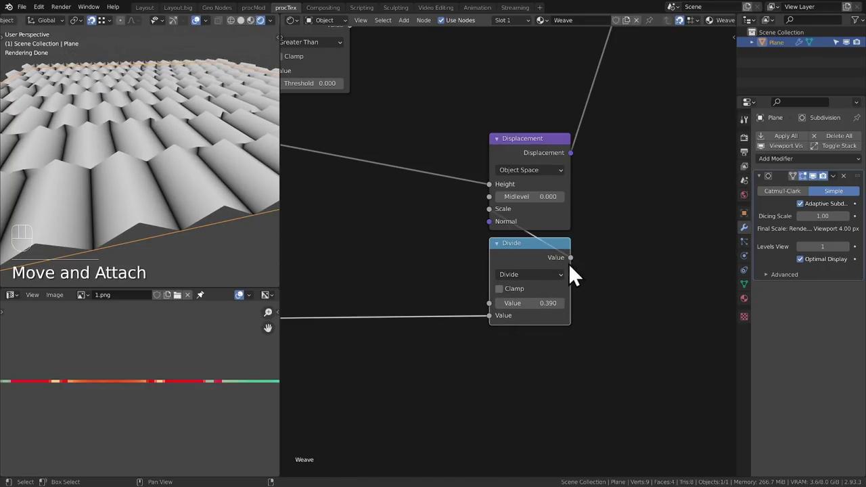
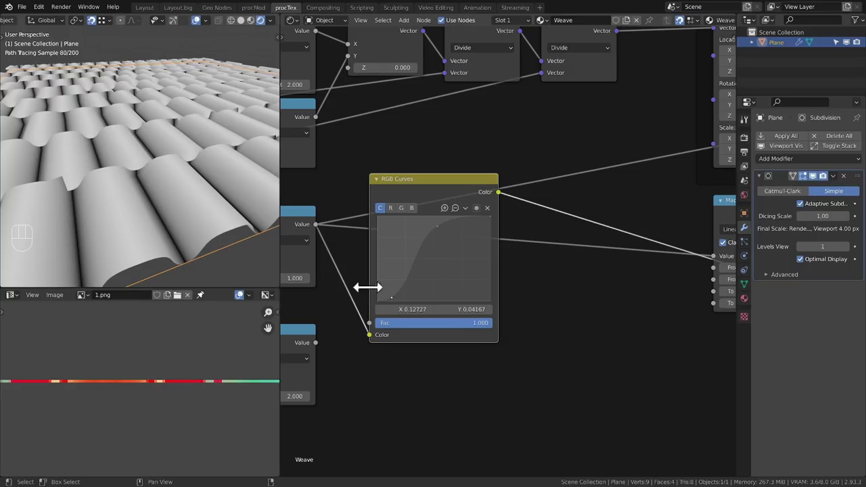
Shape the RGB Curves into an S-curve and add a Math Multiply node taking its output near Map Range.
{"action": "middle_click", "coordinate": [180, 209]}
{"action": "middle_click", "coordinate": [538, 238]}
{"action": "left_click_drag", "start_coordinate": [575, 220], "coordinate": [574, 209]}
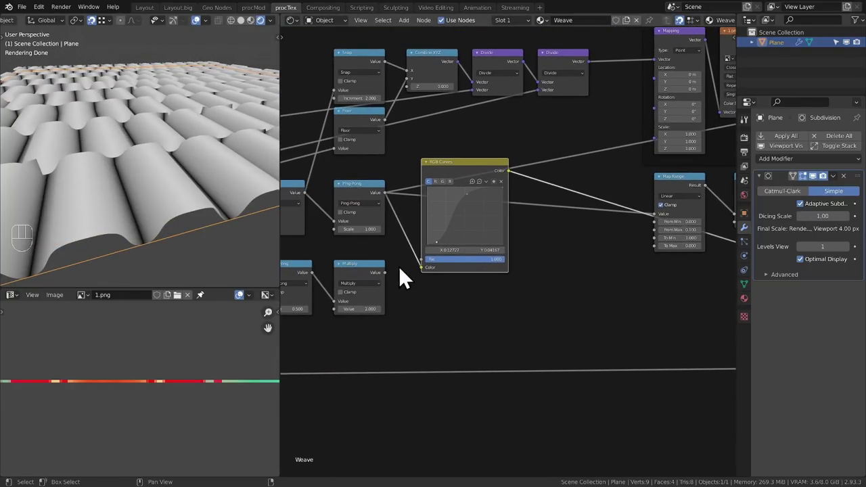
{"action": "left_click", "coordinate": [370, 283]}
{"action": "middle_click", "coordinate": [460, 311]}
{"action": "left_click_drag", "start_coordinate": [500, 249], "coordinate": [412, 269]}
{"action": "key", "text": "q"}
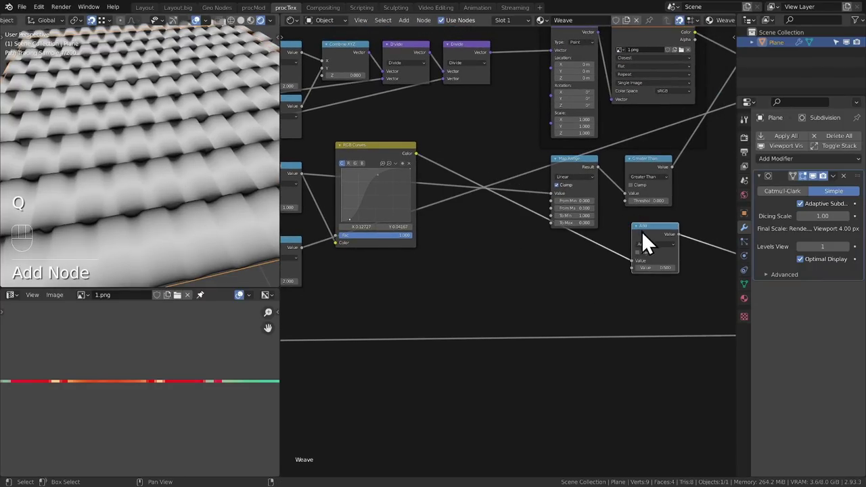
{"action": "left_click_drag", "start_coordinate": [661, 247], "coordinate": [498, 237]}
{"action": "left_click_drag", "start_coordinate": [504, 250], "coordinate": [506, 284]}
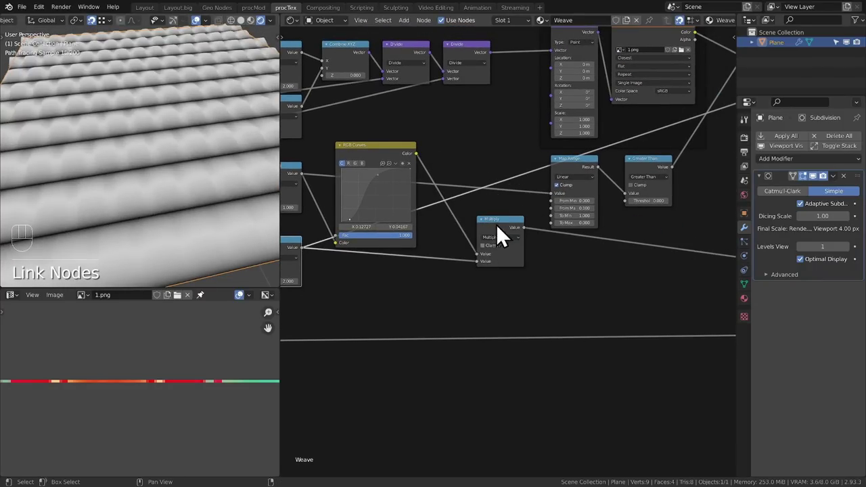
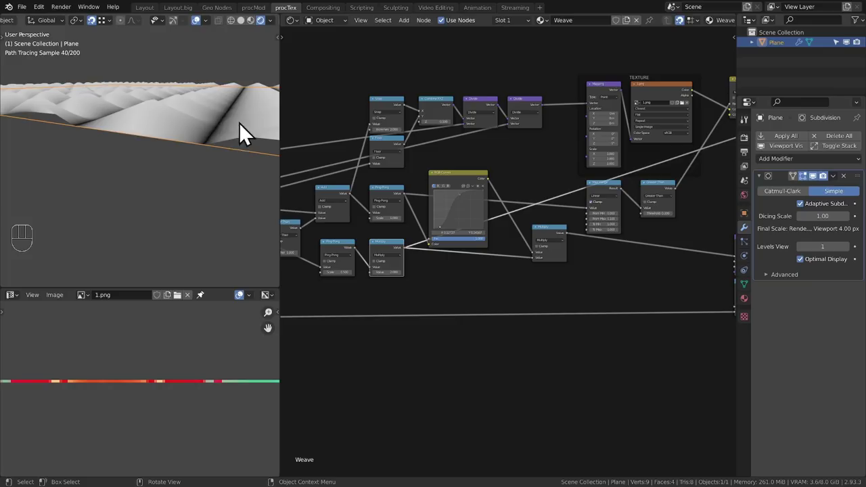
Duplicate the RGB Curves onto the doubled-value branch, reshape it convex, and feed it into the Multiply.
{"action": "middle_click", "coordinate": [191, 129]}
{"action": "middle_click", "coordinate": [212, 135]}
{"action": "middle_click", "coordinate": [465, 243]}
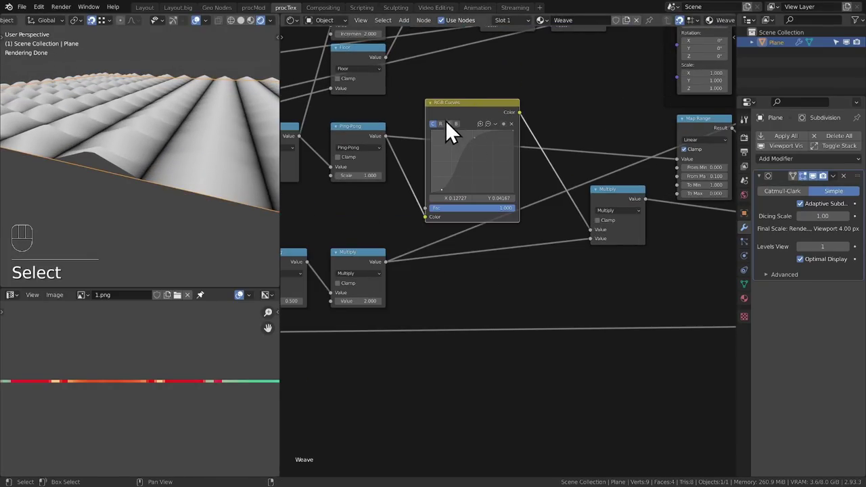
{"action": "key", "text": "shift+d"}
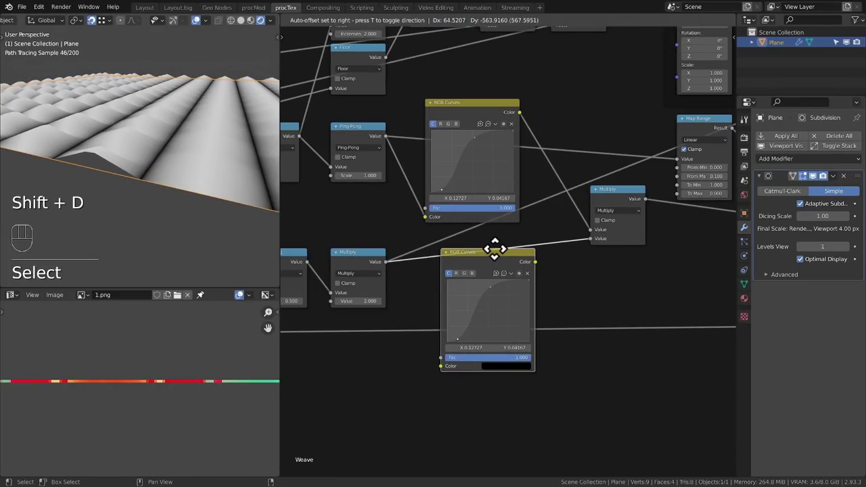
{"action": "left_click_drag", "start_coordinate": [497, 266], "coordinate": [485, 257]}
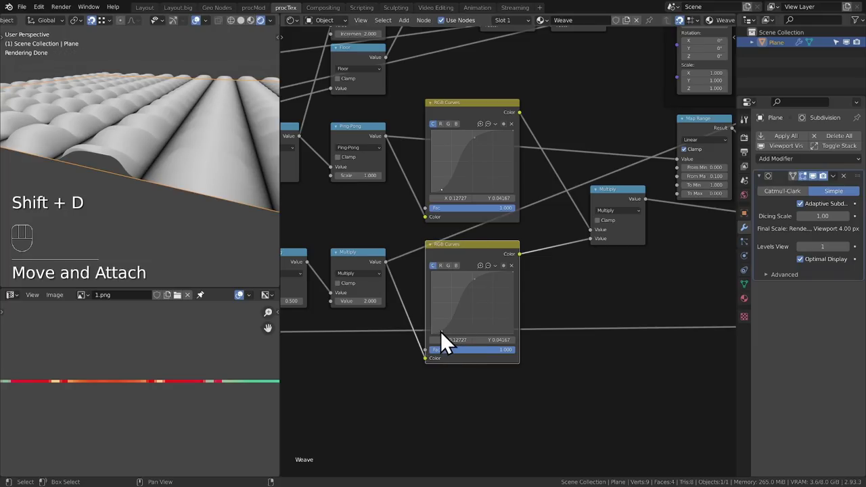
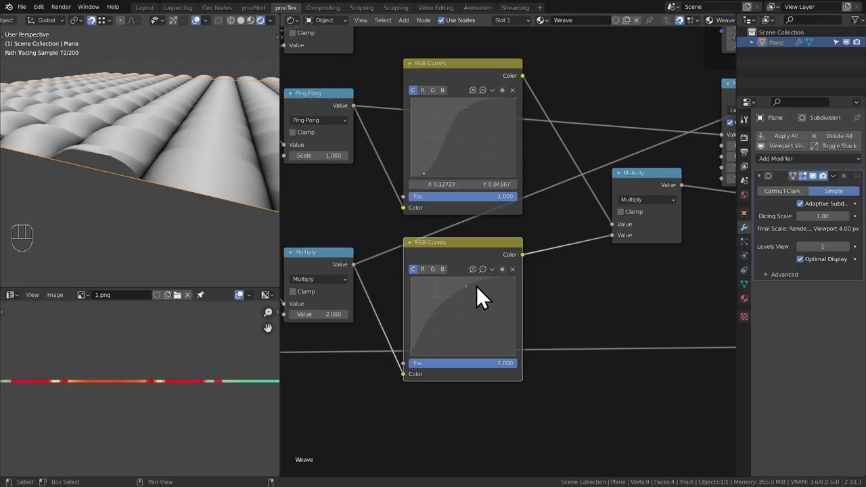
{"action": "left_click_drag", "start_coordinate": [474, 299], "coordinate": [454, 304]}
{"action": "left_click", "coordinate": [455, 304]}
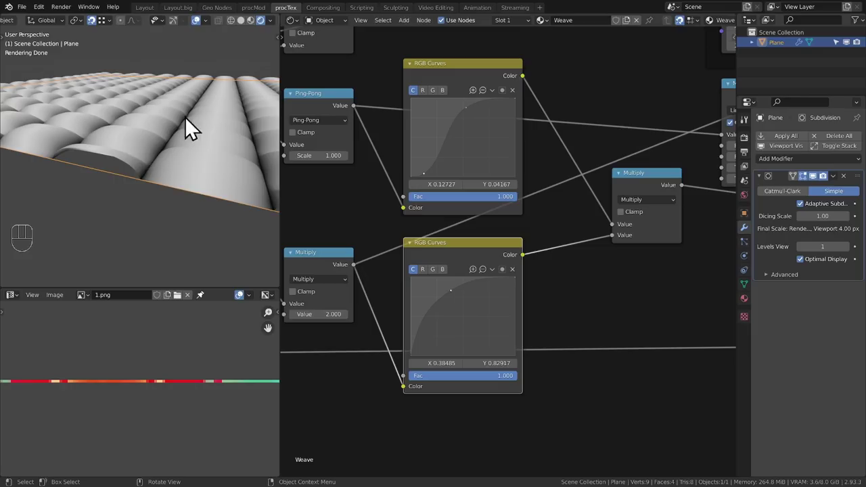
{"action": "middle_click", "coordinate": [446, 277]}
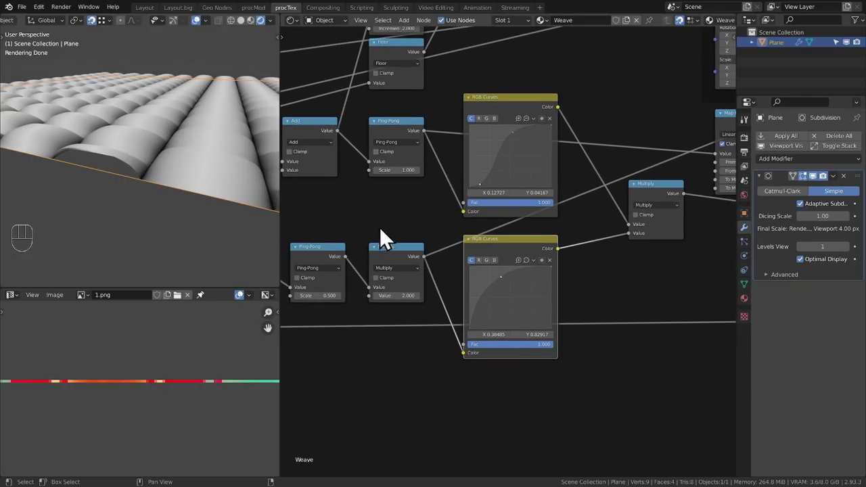
{"action": "left_click", "coordinate": [400, 264]}
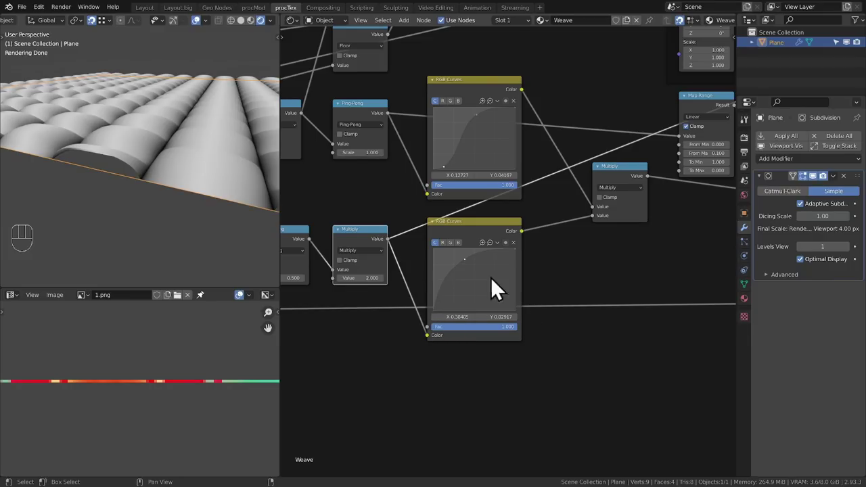
{"action": "middle_click", "coordinate": [534, 227]}
Settle the Multiply node between the two curves and the Map Range node.
{"action": "left_click_drag", "start_coordinate": [457, 256], "coordinate": [438, 263]}
{"action": "left_click_drag", "start_coordinate": [146, 165], "coordinate": [171, 129]}
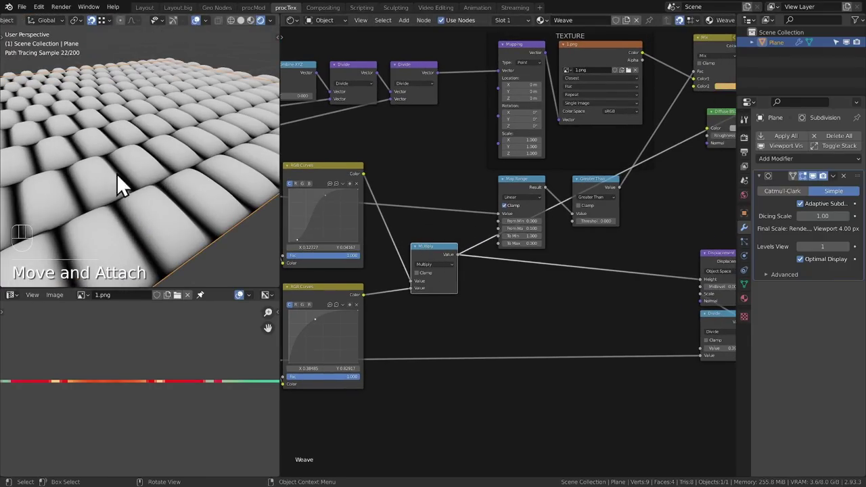
{"action": "middle_click", "coordinate": [176, 174]}
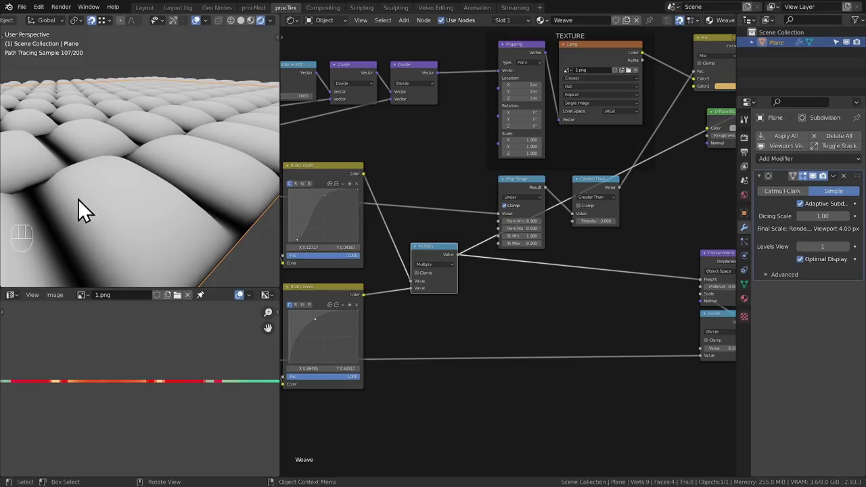
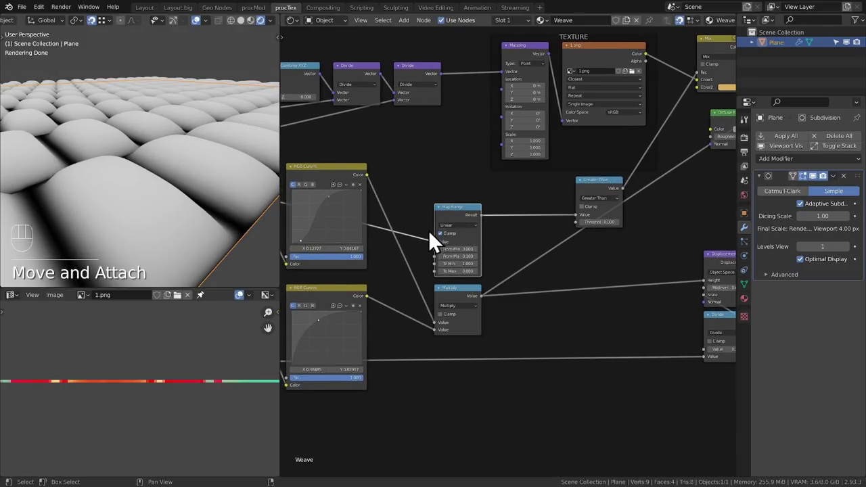
{"action": "left_click", "coordinate": [471, 223]}
{"action": "middle_click", "coordinate": [218, 203]}
{"action": "middle_click", "coordinate": [430, 256]}
Add a MixRGB set to Lighten taking the Multiply result and the Map Range result, driving displacement height.
{"action": "key", "text": "shift+a"}
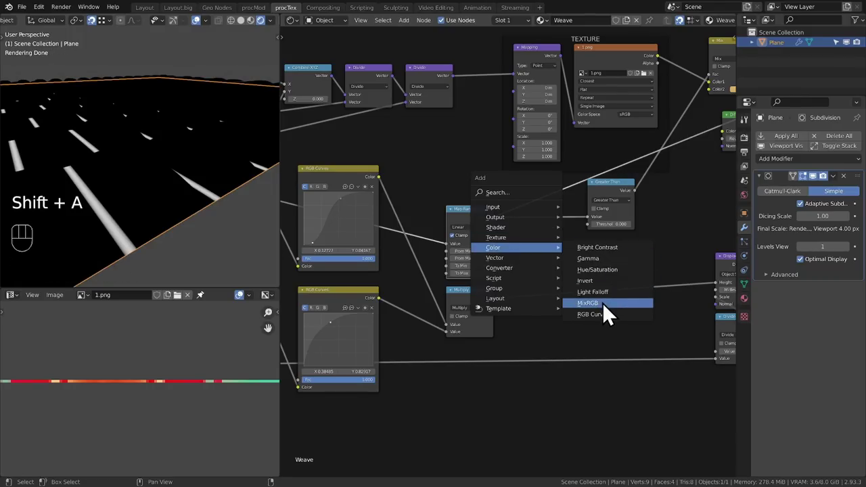
{"action": "left_click_drag", "start_coordinate": [598, 290], "coordinate": [595, 340]}
{"action": "middle_click", "coordinate": [639, 328]}
{"action": "middle_click", "coordinate": [480, 312]}
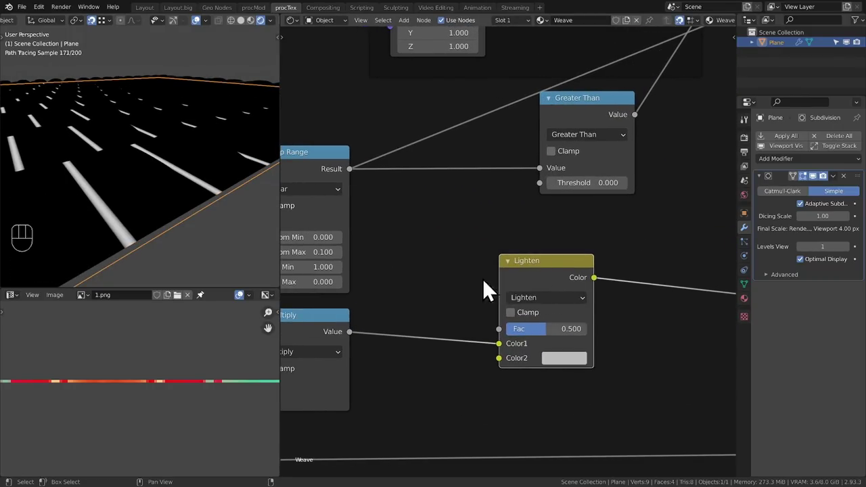
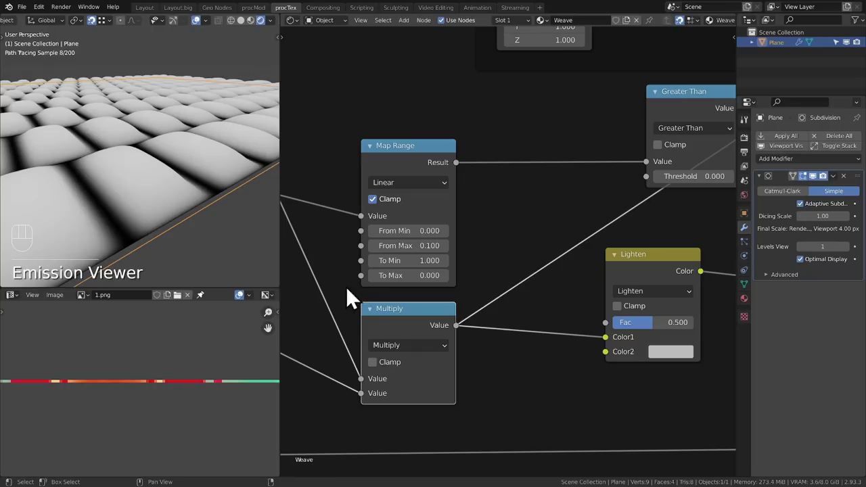
{"action": "left_click", "coordinate": [404, 171]}
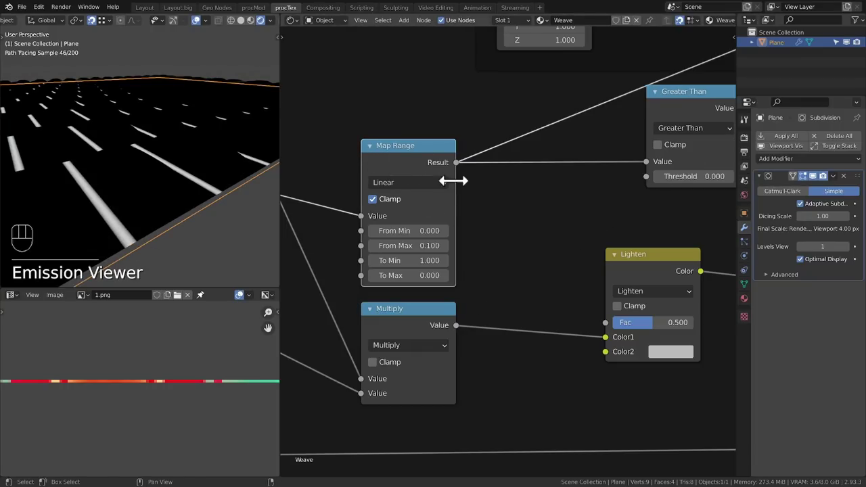
{"action": "left_click_drag", "start_coordinate": [464, 175], "coordinate": [616, 362]}
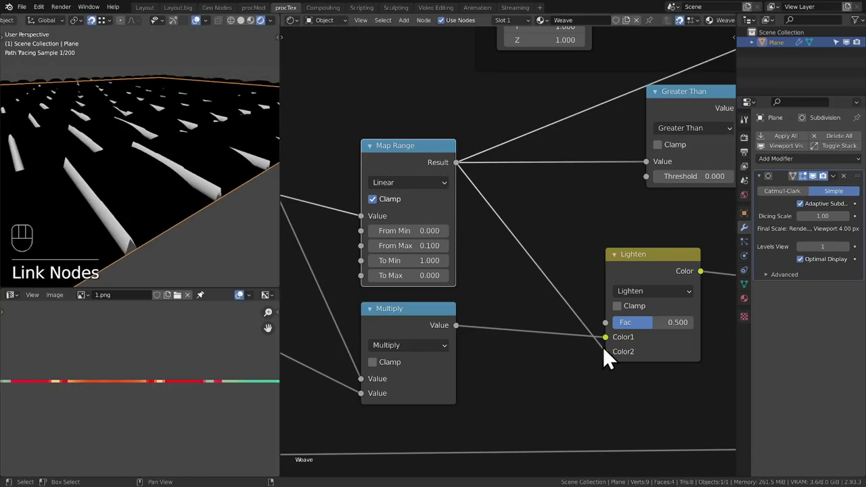
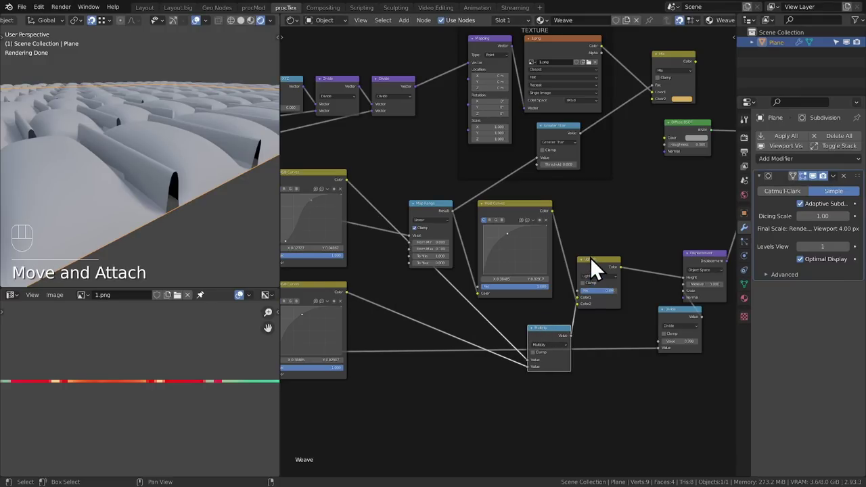
Insert a Math Multiply (0.5) after the RGB Curves and duplicate a curve node onto the lower branch.
{"action": "left_click_drag", "start_coordinate": [600, 273], "coordinate": [642, 275]}
{"action": "left_click", "coordinate": [549, 348]}
{"action": "key", "text": "shift+d"}
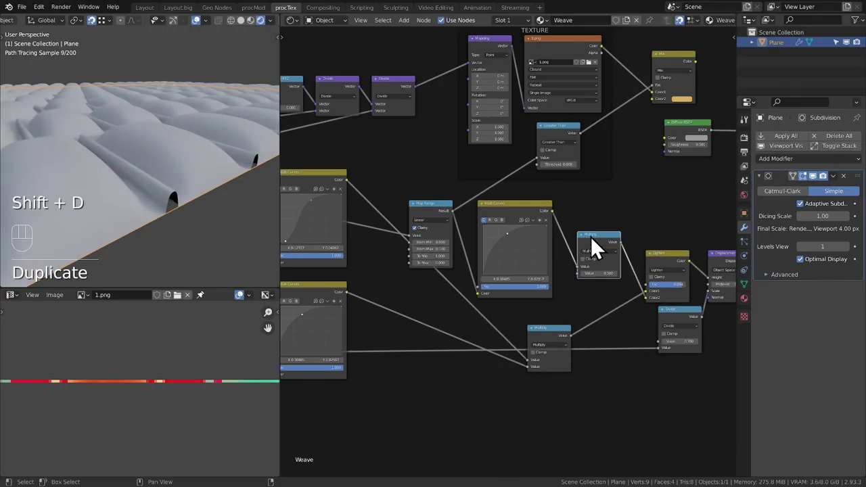
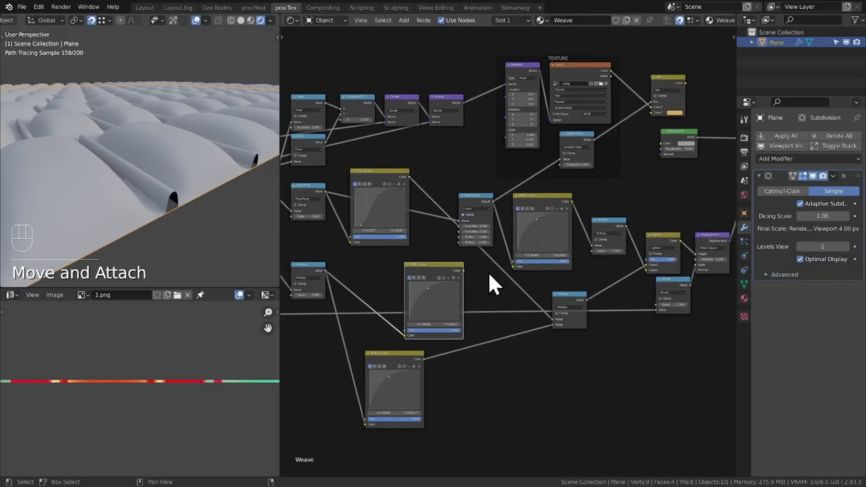
{"action": "left_click_drag", "start_coordinate": [471, 282], "coordinate": [600, 264]}
{"action": "middle_click", "coordinate": [144, 181]}
{"action": "middle_click", "coordinate": [133, 170]}
{"action": "middle_click", "coordinate": [103, 179]}
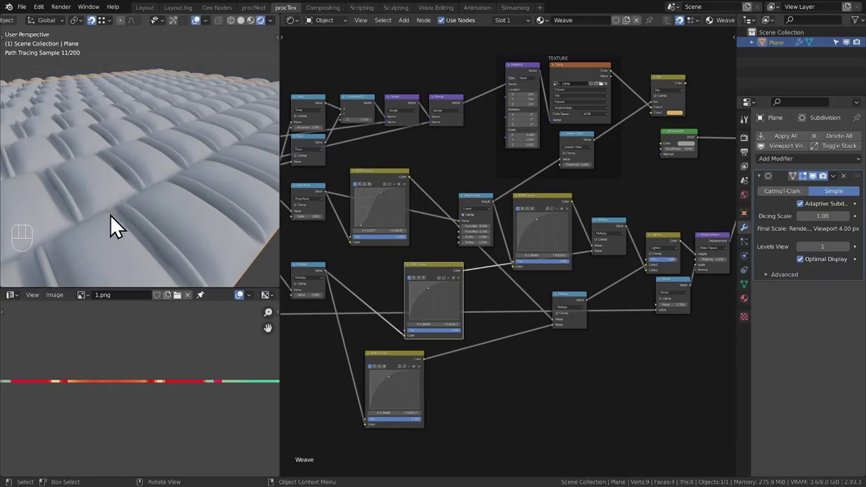
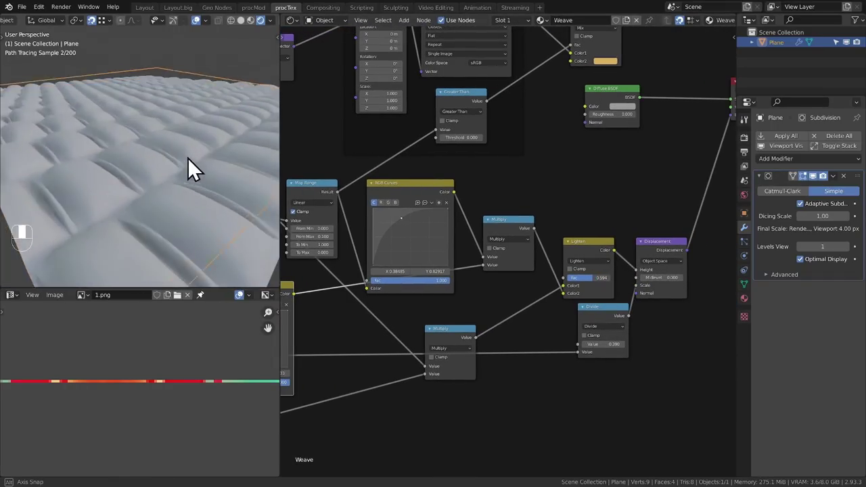
Shape the lower branch's curve into a gentle S feeding the Multiply colour blend (Fac 0.511) into Lighten.
{"action": "middle_click", "coordinate": [173, 182]}
{"action": "left_click_drag", "start_coordinate": [170, 194], "coordinate": [165, 209]}
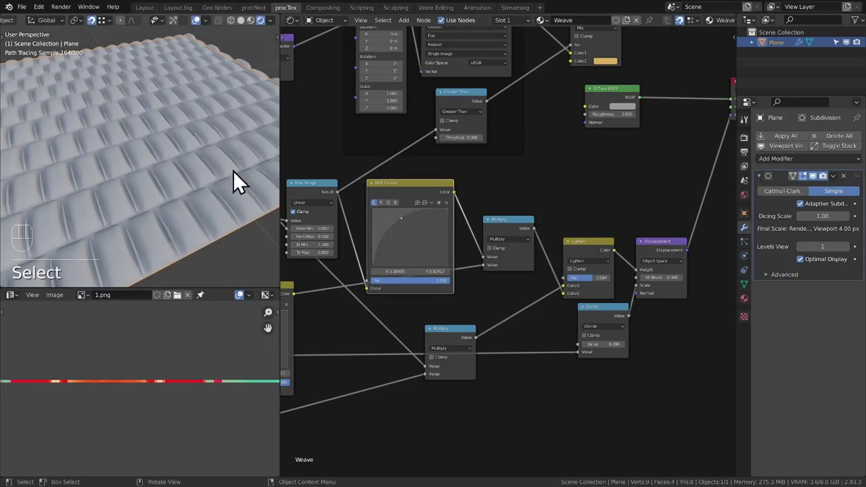
{"action": "left_click", "coordinate": [521, 233]}
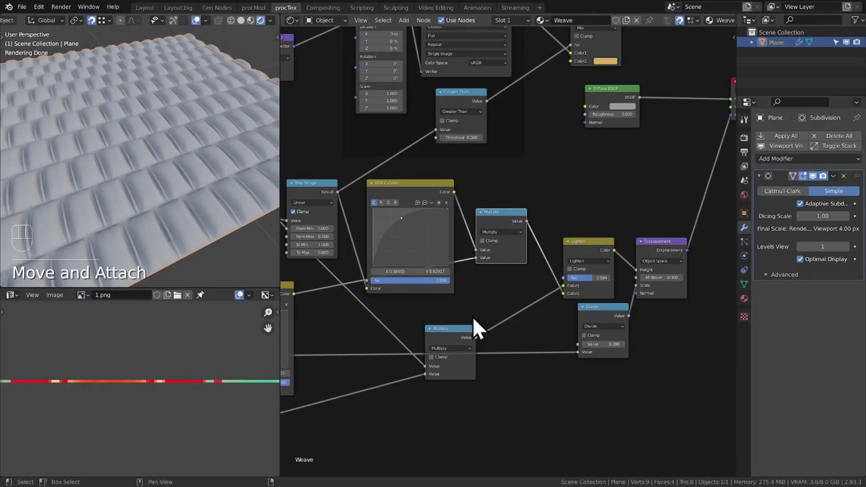
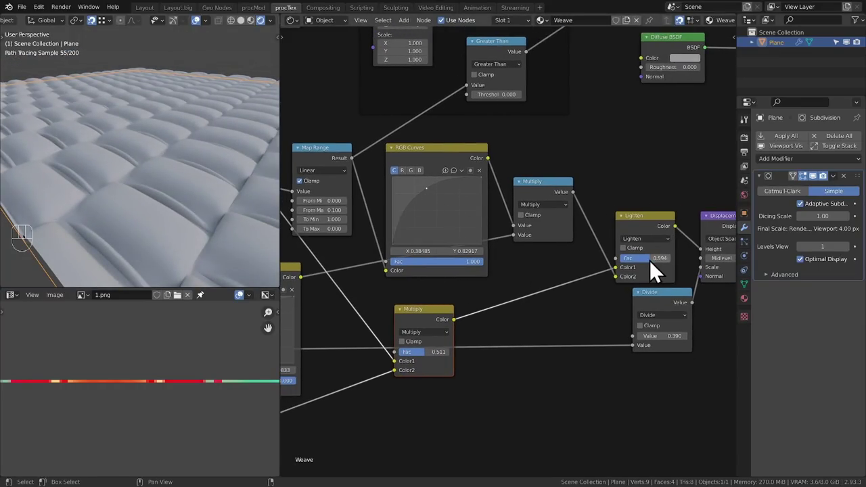
{"action": "left_click", "coordinate": [425, 212]}
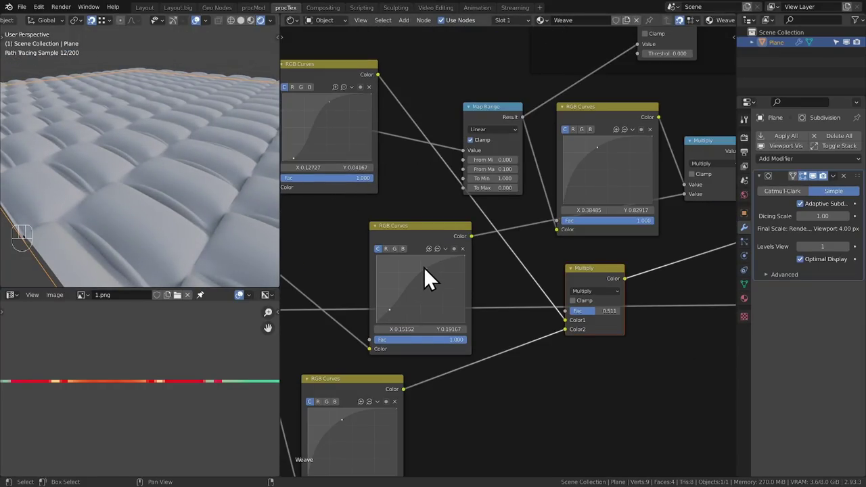
{"action": "left_click_drag", "start_coordinate": [196, 200], "coordinate": [177, 212]}
{"action": "middle_click", "coordinate": [140, 188]}
{"action": "left_click_drag", "start_coordinate": [162, 242], "coordinate": [154, 217]}
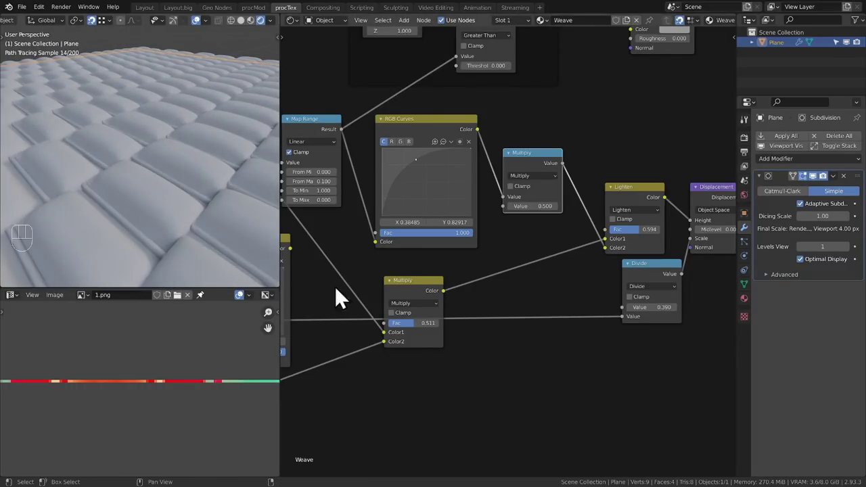
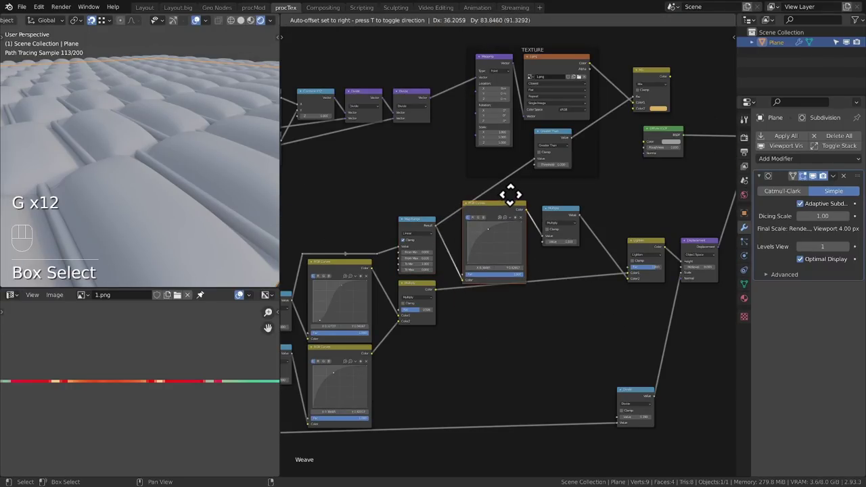
Grab the RGB Curves node and place it beside the Multiply math node.
{"action": "left_click_drag", "start_coordinate": [565, 209], "coordinate": [594, 231]}
{"action": "key", "text": "g"}
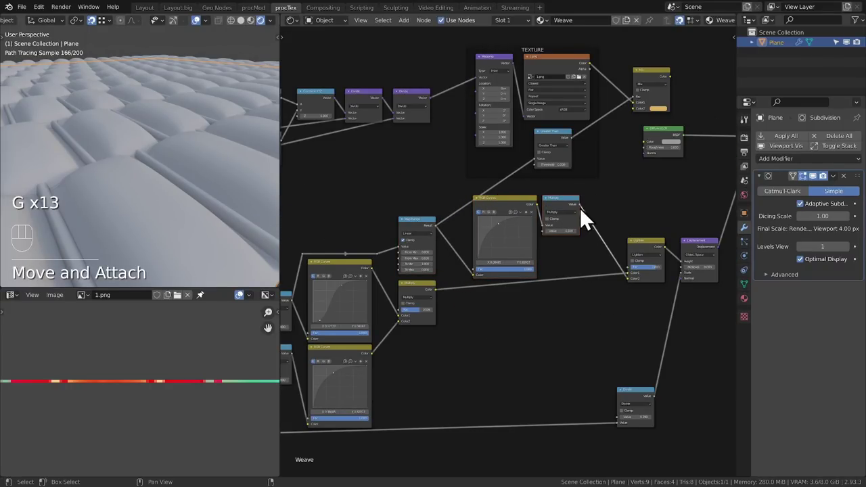
{"action": "middle_click", "coordinate": [201, 176]}
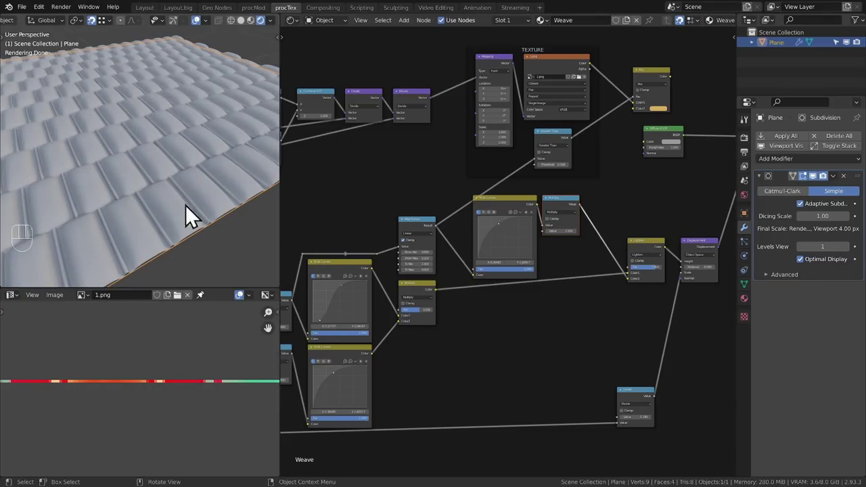
Repeatedly adjust the 3D viewport to inspect the softer woven strands.
{"action": "key", "text": "d"}
{"action": "left_click", "coordinate": [127, 249]}
{"action": "key", "text": "d"}
{"action": "key", "text": "d"}
{"action": "key", "text": "d"}
{"action": "key", "text": "d"}
{"action": "left_click_drag", "start_coordinate": [148, 235], "coordinate": [155, 270]}
{"action": "key", "text": "d"}
{"action": "key", "text": "d"}
{"action": "double_click", "coordinate": [163, 198]}
{"action": "key", "text": "d"}
{"action": "key", "text": "d"}
{"action": "left_click", "coordinate": [174, 202]}
{"action": "key", "text": "d"}
{"action": "left_click", "coordinate": [188, 212]}
{"action": "key", "text": "d"}
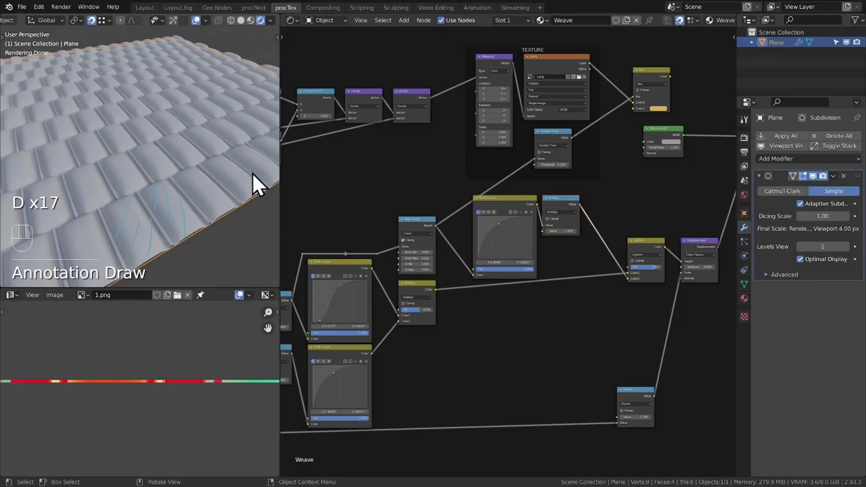
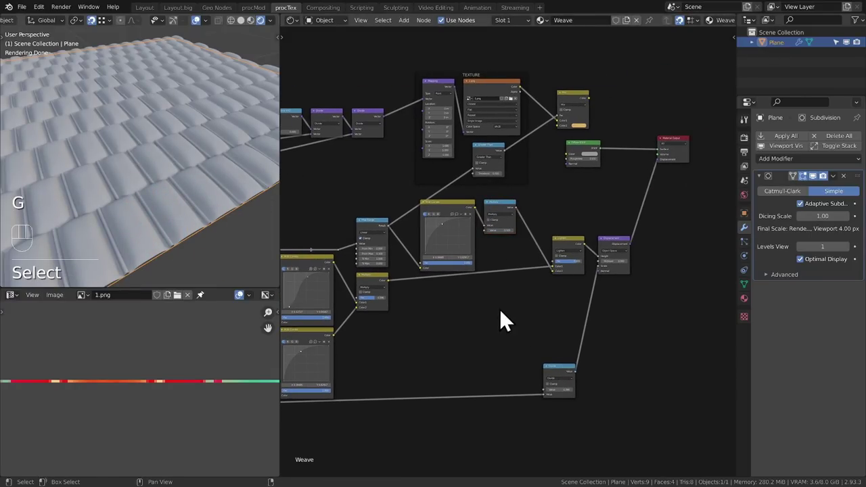
Add a Wave Texture fed by the coordinate vector, link its Color into RGB Curves, and raise its Distortion.
{"action": "left_click", "coordinate": [478, 336]}
{"action": "middle_click", "coordinate": [517, 307]}
{"action": "key", "text": "shift+a"}
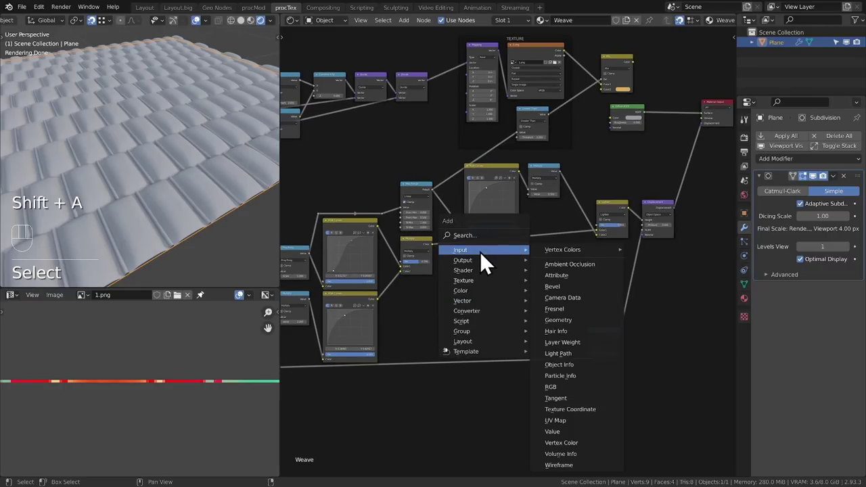
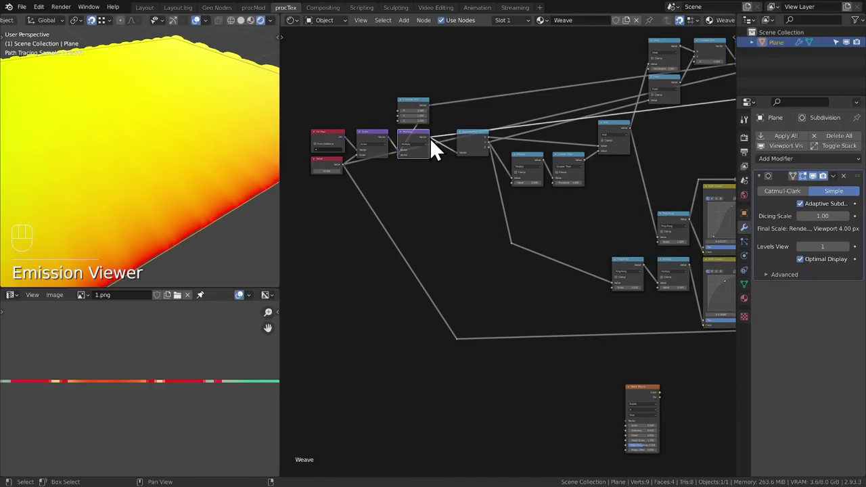
{"action": "left_click_drag", "start_coordinate": [588, 366], "coordinate": [639, 434]}
{"action": "middle_click", "coordinate": [648, 386]}
{"action": "left_click_drag", "start_coordinate": [565, 387], "coordinate": [508, 386]}
{"action": "left_click_drag", "start_coordinate": [509, 387], "coordinate": [504, 428]}
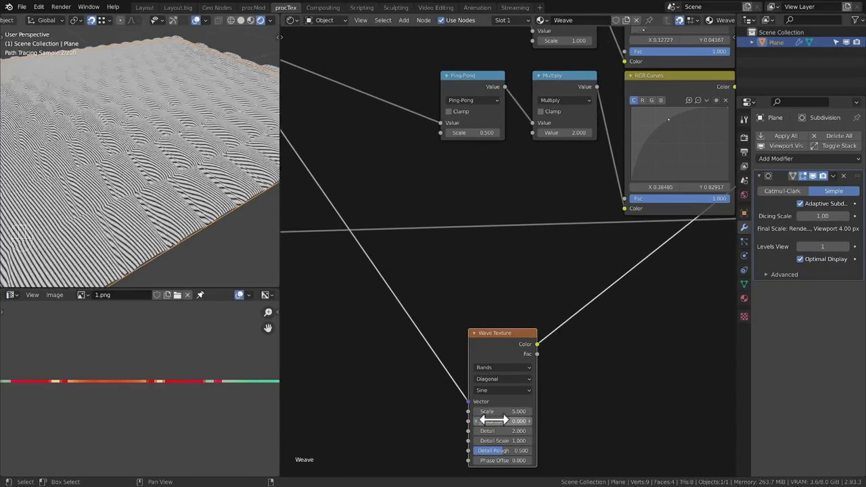
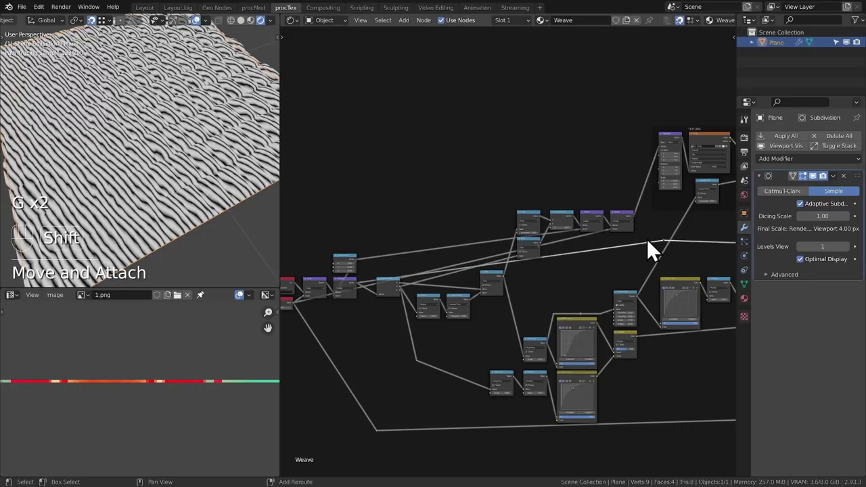
Add a White Noise Texture node and place it below the Divide nodes.
{"action": "key", "text": "g"}
{"action": "key", "text": "g"}
{"action": "left_click", "coordinate": [461, 238]}
{"action": "middle_click", "coordinate": [503, 303]}
{"action": "key", "text": "shift+a"}
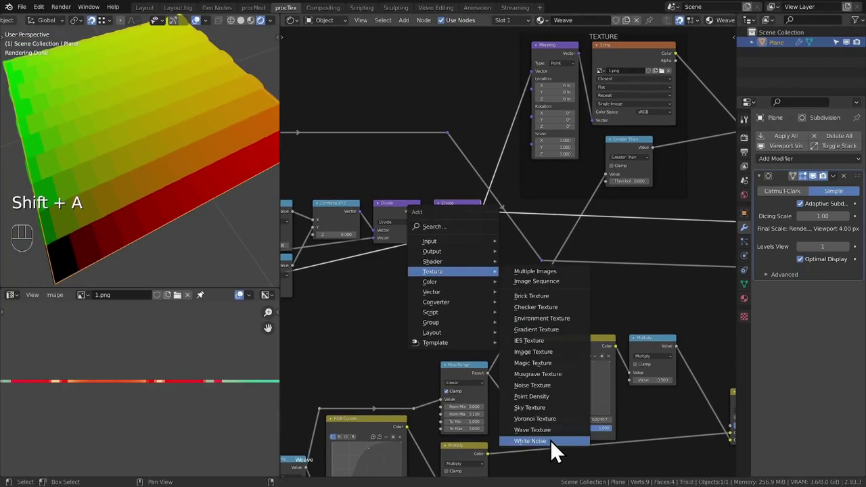
{"action": "left_click", "coordinate": [443, 321]}
{"action": "left_click_drag", "start_coordinate": [449, 323], "coordinate": [448, 342]}
Add a Separate RGB node and feed the White Noise colour into its Image input.
{"action": "middle_click", "coordinate": [506, 307]}
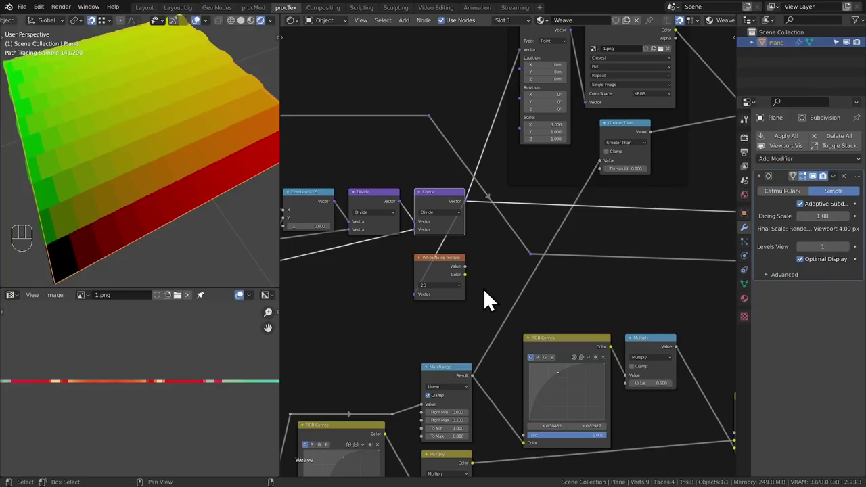
{"action": "key", "text": "shift+a"}
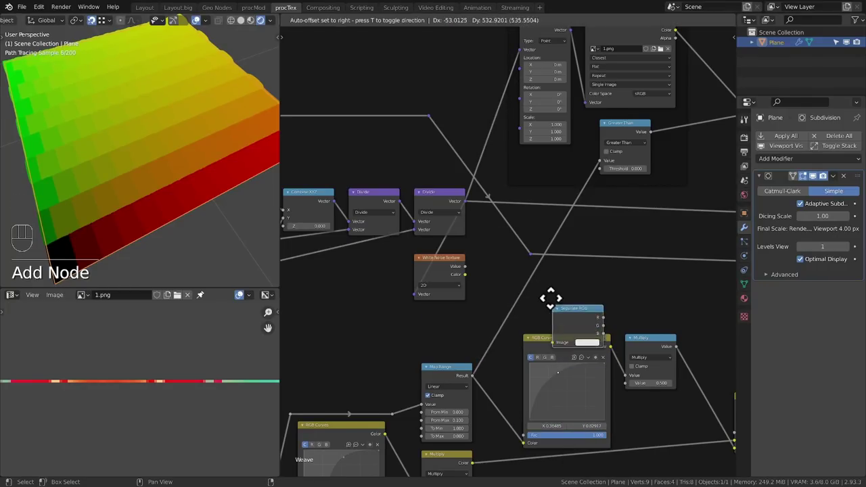
{"action": "left_click_drag", "start_coordinate": [468, 286], "coordinate": [564, 326]}
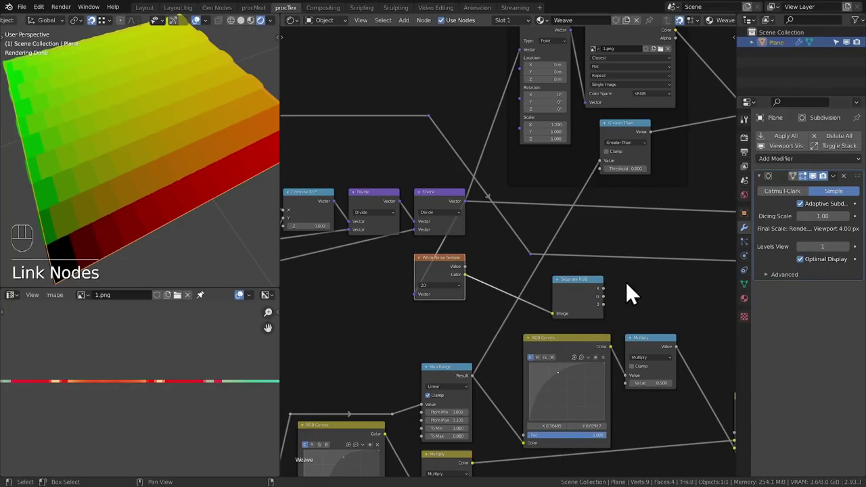
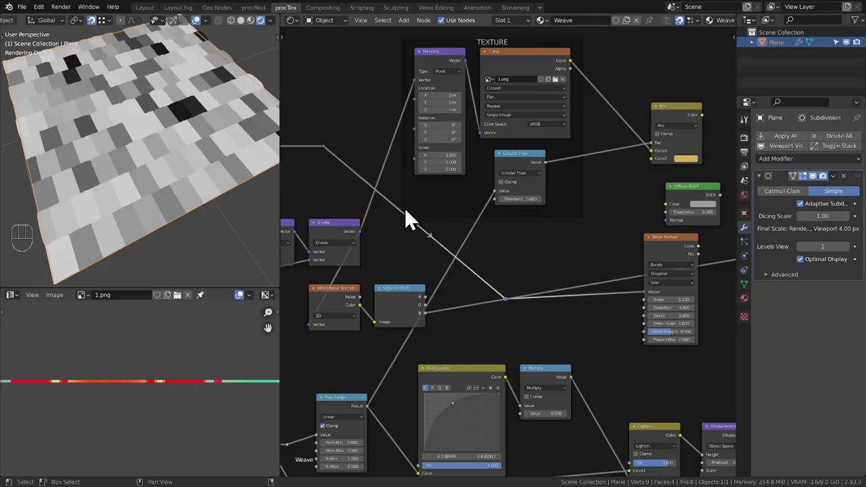
Duplicate a colour Multiply mix and drop it on the link between Lighten and Displacement.
{"action": "middle_click", "coordinate": [164, 212]}
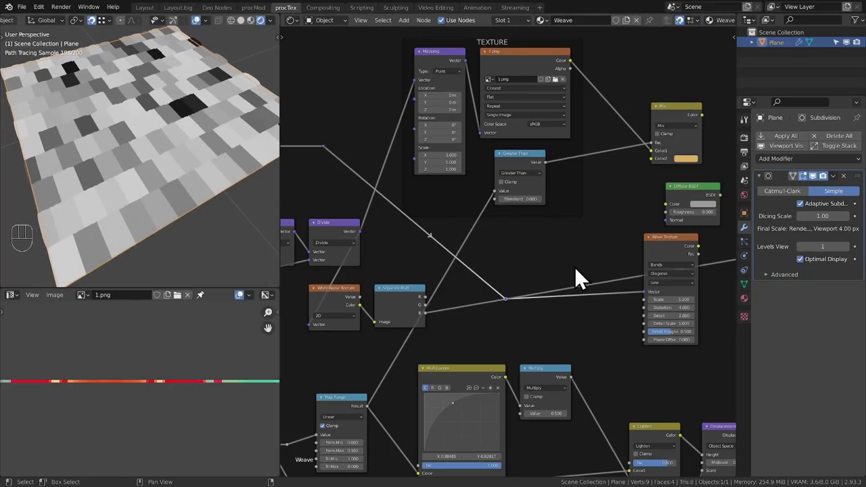
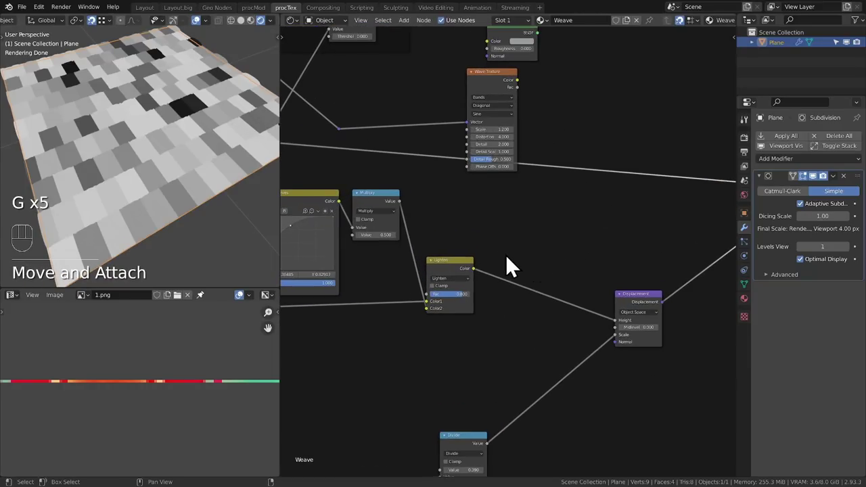
{"action": "left_click", "coordinate": [472, 274]}
{"action": "key", "text": "shift+d"}
{"action": "left_click_drag", "start_coordinate": [561, 297], "coordinate": [564, 329]}
{"action": "middle_click", "coordinate": [561, 293]}
{"action": "left_click", "coordinate": [555, 304]}
{"action": "middle_click", "coordinate": [559, 306]}
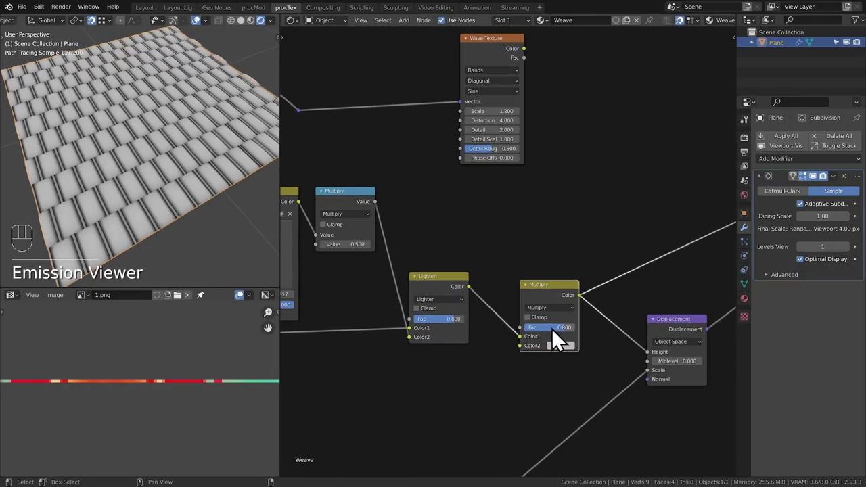
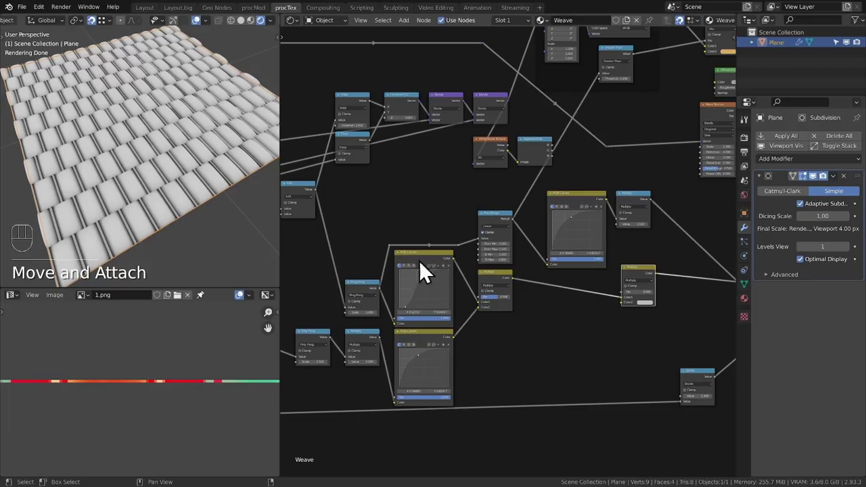
{"action": "left_click", "coordinate": [639, 283]}
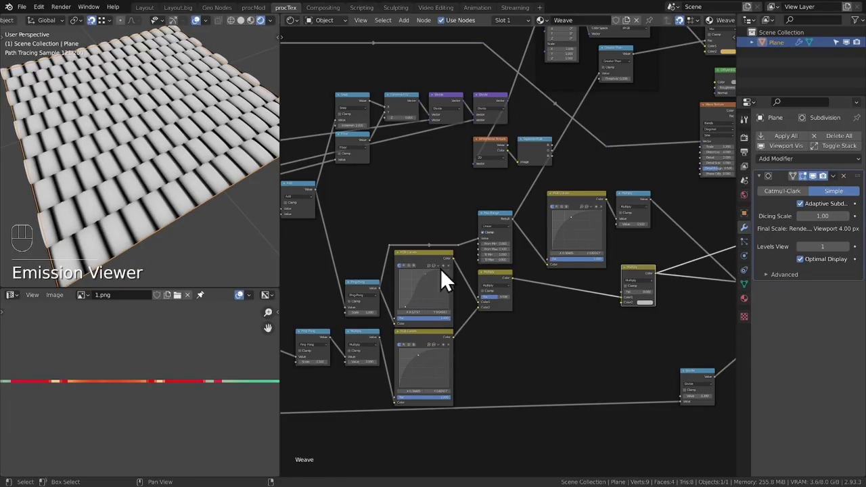
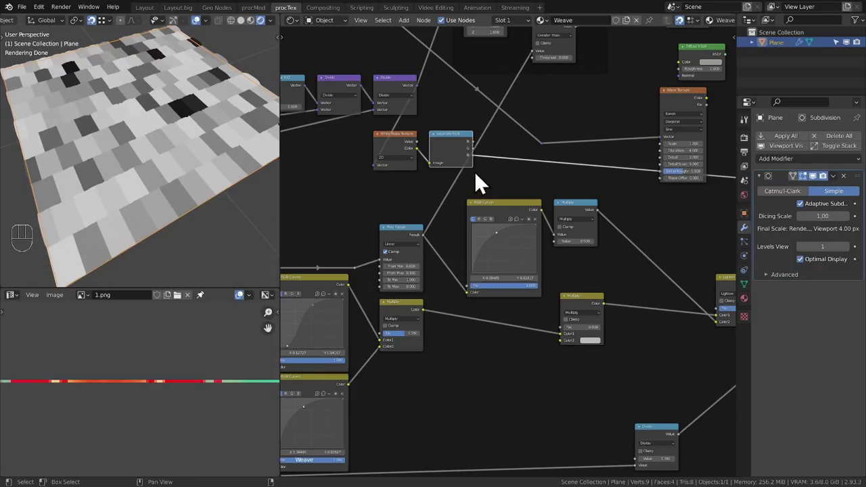
Wire the Separate RGB green channel toward the Wave Texture and preview its stripes on the surface.
{"action": "left_click_drag", "start_coordinate": [480, 167], "coordinate": [571, 351]}
{"action": "middle_click", "coordinate": [637, 317]}
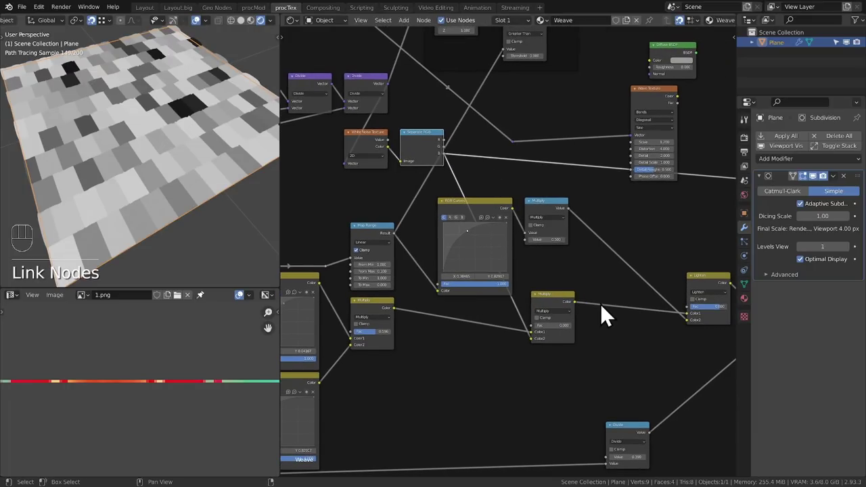
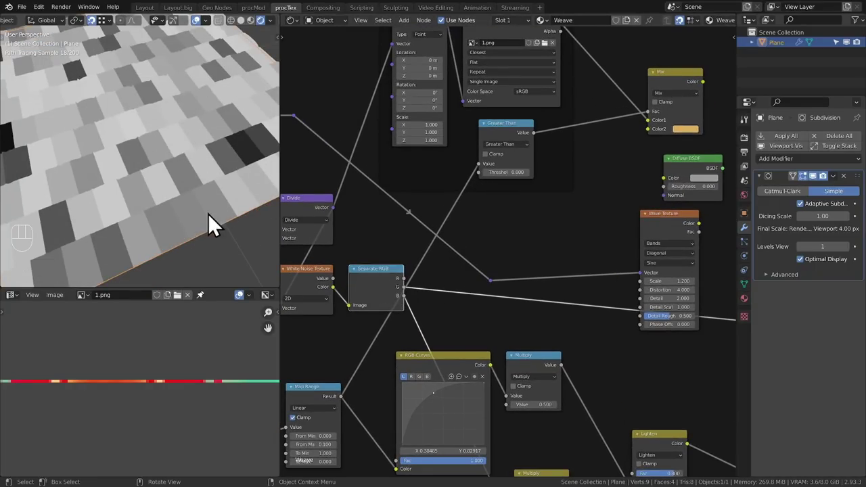
{"action": "left_click_drag", "start_coordinate": [410, 298], "coordinate": [656, 338]}
{"action": "left_click", "coordinate": [663, 240]}
{"action": "left_click_drag", "start_coordinate": [203, 212], "coordinate": [194, 222]}
{"action": "left_click_drag", "start_coordinate": [193, 186], "coordinate": [180, 192]}
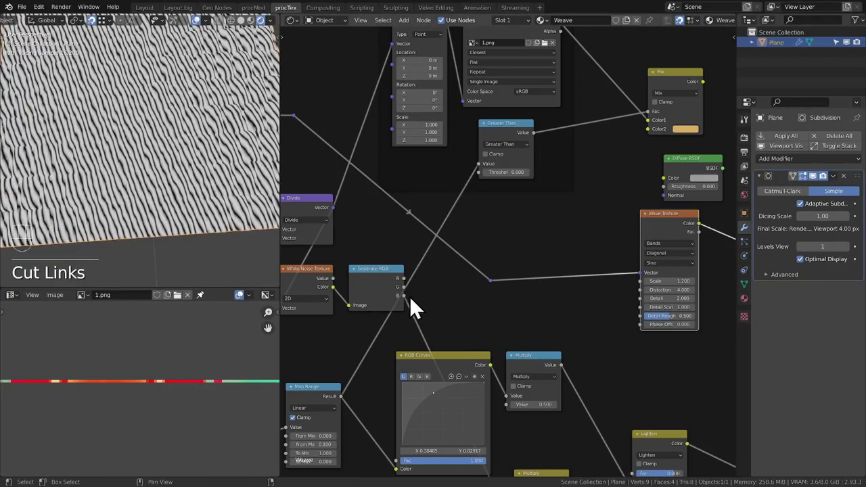
{"action": "left_click_drag", "start_coordinate": [410, 297], "coordinate": [435, 251]}
{"action": "middle_click", "coordinate": [534, 293]}
Add a Multiply math node at 111.9 driving the Wave Texture's phase offset from the green channel.
{"action": "key", "text": "q"}
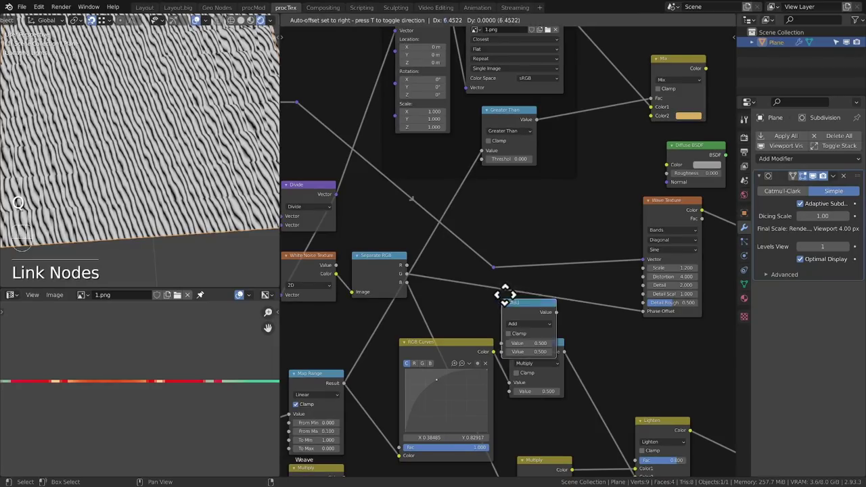
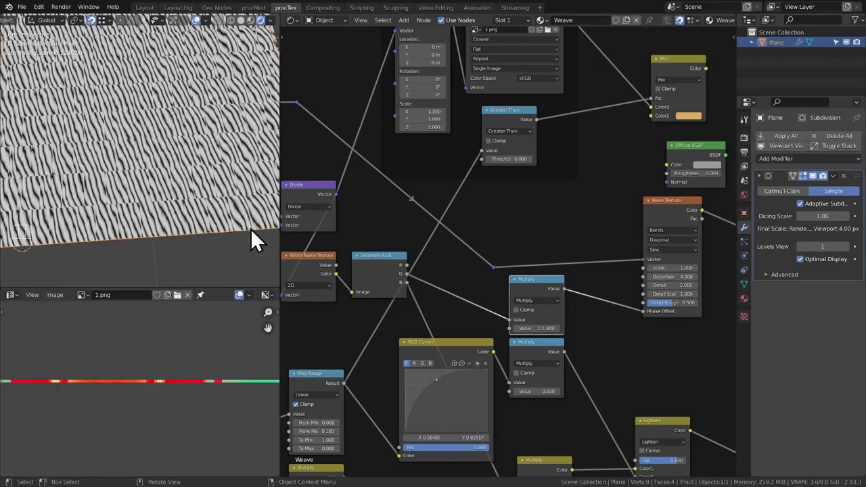
{"action": "left_click", "coordinate": [546, 293]}
{"action": "key", "text": "g"}
{"action": "left_click", "coordinate": [406, 301]}
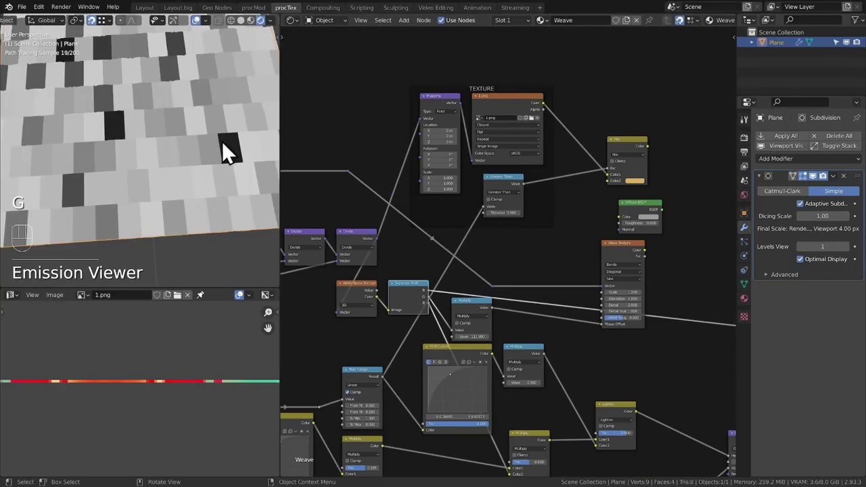
{"action": "middle_click", "coordinate": [585, 220]}
{"action": "left_click", "coordinate": [578, 249]}
{"action": "left_click", "coordinate": [560, 183]}
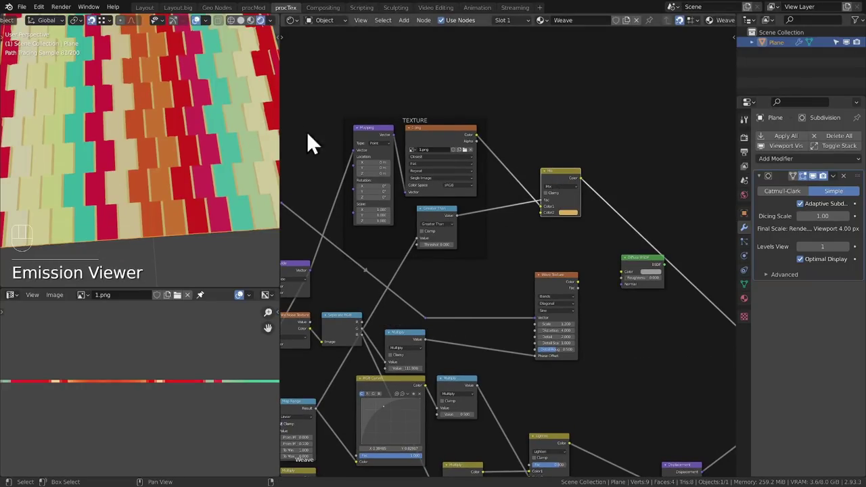
Add a Hue Saturation Value node between the 1.png Image Texture and the Mix node.
{"action": "middle_click", "coordinate": [512, 165]}
{"action": "left_click_drag", "start_coordinate": [485, 201], "coordinate": [554, 269]}
{"action": "key", "text": "g"}
{"action": "key", "text": "shift+a"}
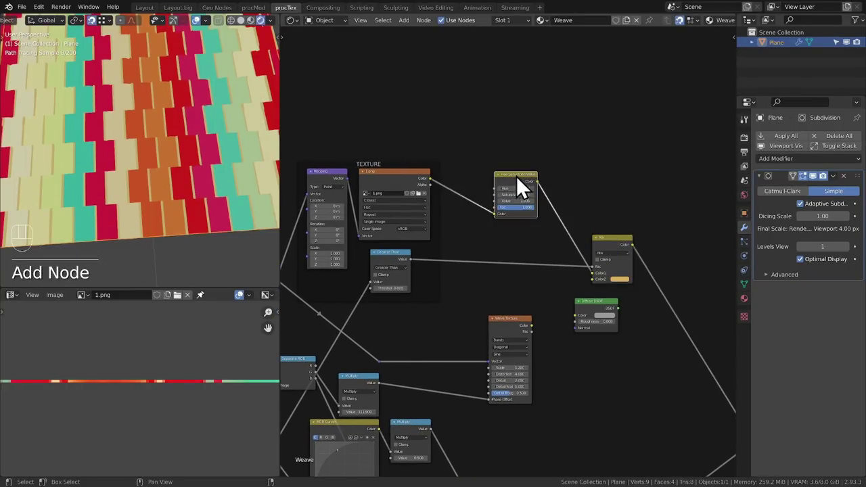
{"action": "left_click_drag", "start_coordinate": [528, 189], "coordinate": [504, 190]}
{"action": "left_click", "coordinate": [503, 188]}
{"action": "middle_click", "coordinate": [466, 196]}
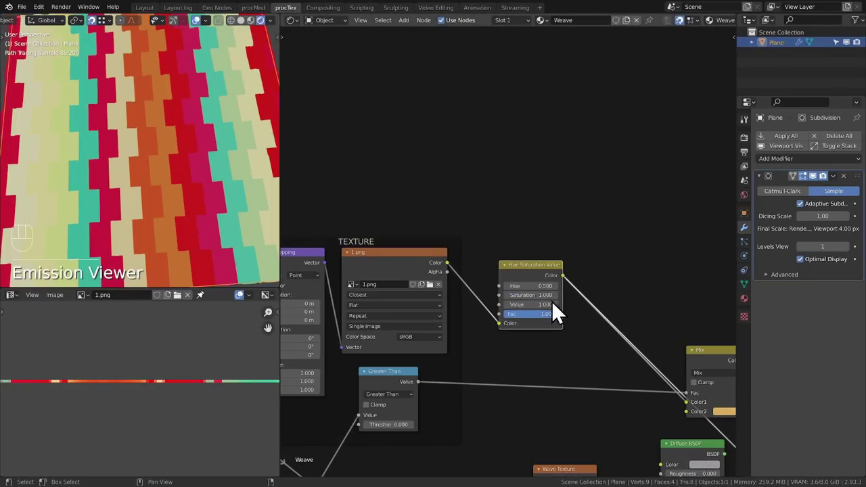
Set the Hue Saturation Value node to value 1.2 and saturation 0.8.
{"action": "left_click", "coordinate": [578, 334]}
{"action": "left_click", "coordinate": [578, 333]}
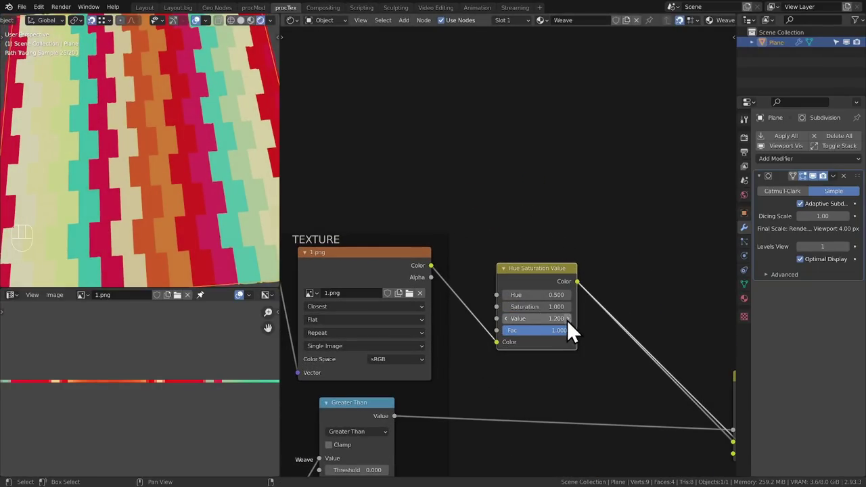
{"action": "double_click", "coordinate": [517, 319]}
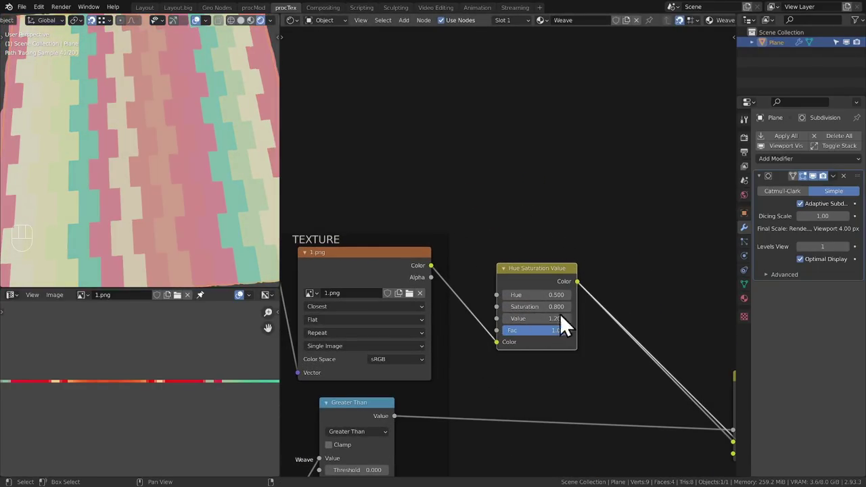
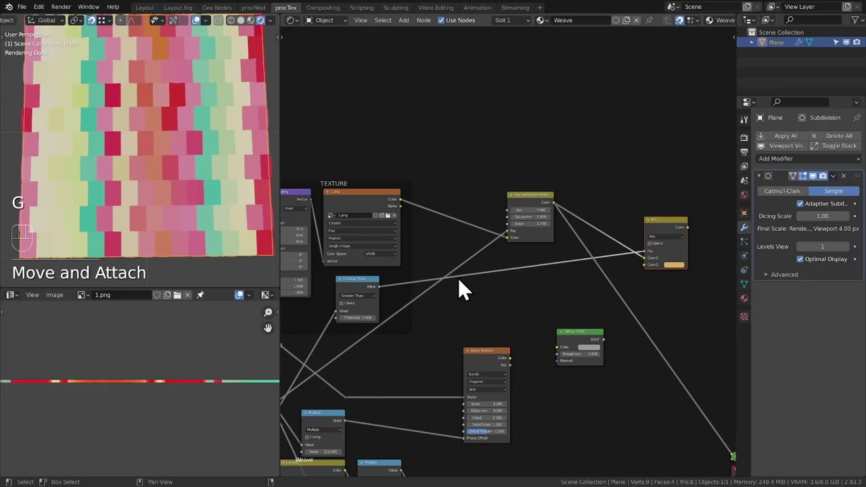
Add a Color Ramp node with a new stop pushed toward the ramp's end.
{"action": "left_click_drag", "start_coordinate": [161, 130], "coordinate": [155, 145]}
{"action": "key", "text": "shift+a"}
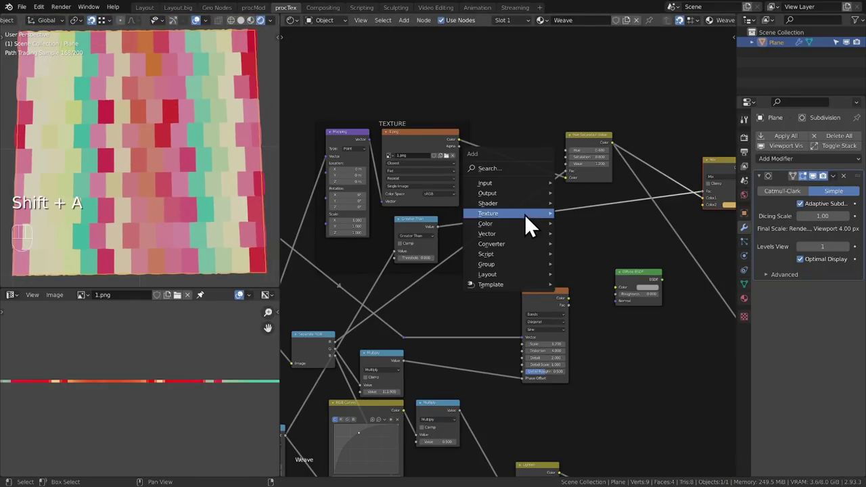
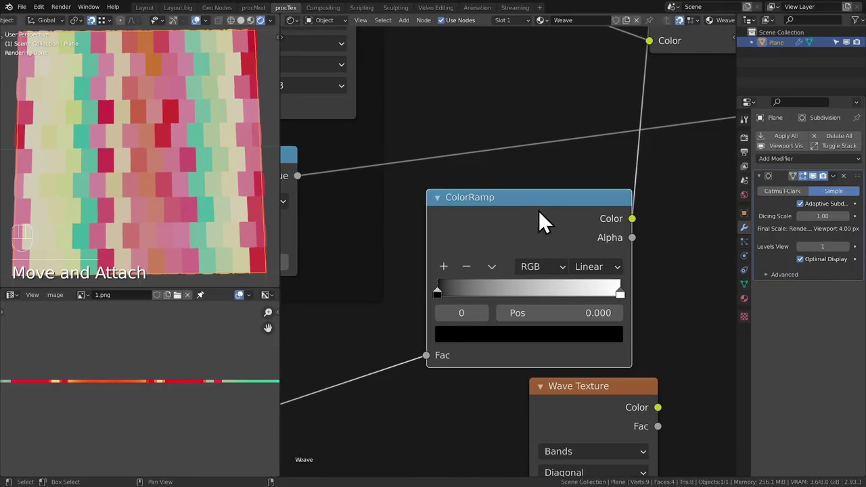
{"action": "left_click", "coordinate": [450, 280]}
{"action": "left_click_drag", "start_coordinate": [534, 307], "coordinate": [559, 305]}
{"action": "left_click", "coordinate": [540, 344]}
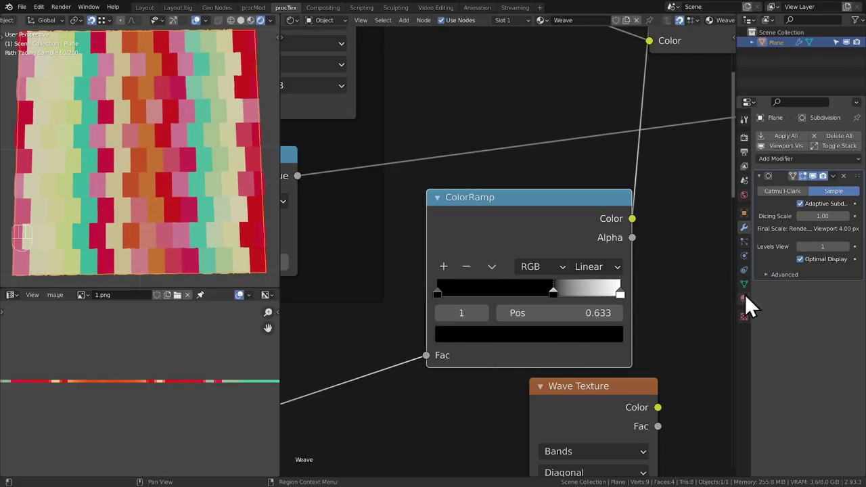
{"action": "left_click_drag", "start_coordinate": [563, 306], "coordinate": [623, 311]}
{"action": "left_click", "coordinate": [619, 311]}
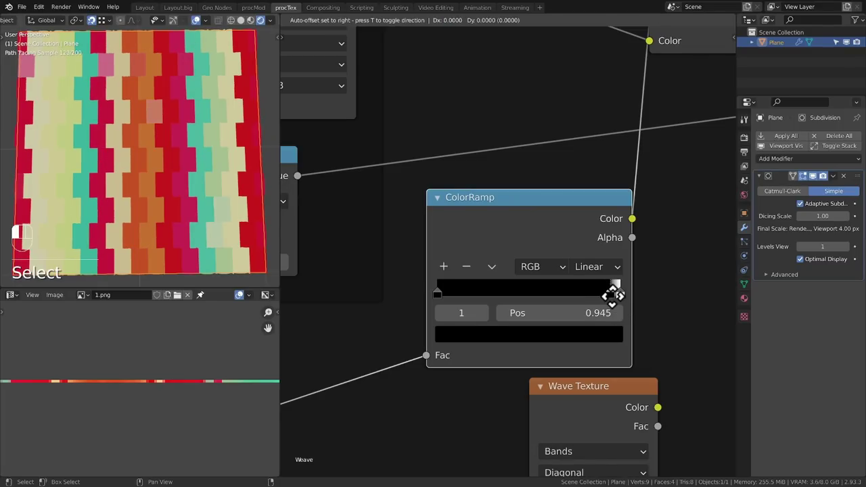
{"action": "left_click", "coordinate": [597, 351]}
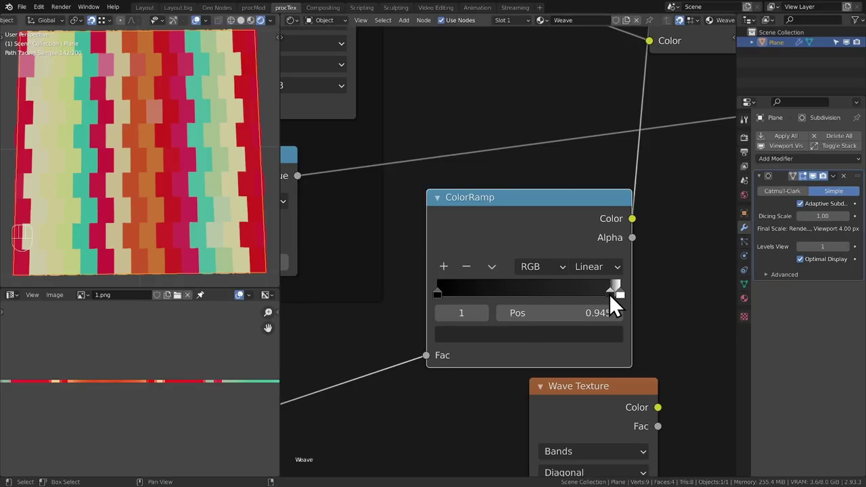
Fine-tune the stop to position 0.945 and set its colour to almost black.
{"action": "left_click", "coordinate": [633, 308]}
{"action": "left_click_drag", "start_coordinate": [630, 309], "coordinate": [623, 310]}
{"action": "left_click", "coordinate": [616, 305]}
{"action": "left_click", "coordinate": [627, 309]}
{"action": "left_click", "coordinate": [615, 307]}
{"action": "left_click", "coordinate": [626, 304]}
{"action": "left_click", "coordinate": [615, 304]}
{"action": "left_click", "coordinate": [627, 305]}
{"action": "left_click", "coordinate": [618, 305]}
{"action": "left_click", "coordinate": [626, 306]}
{"action": "double_click", "coordinate": [619, 307]}
{"action": "left_click", "coordinate": [618, 306]}
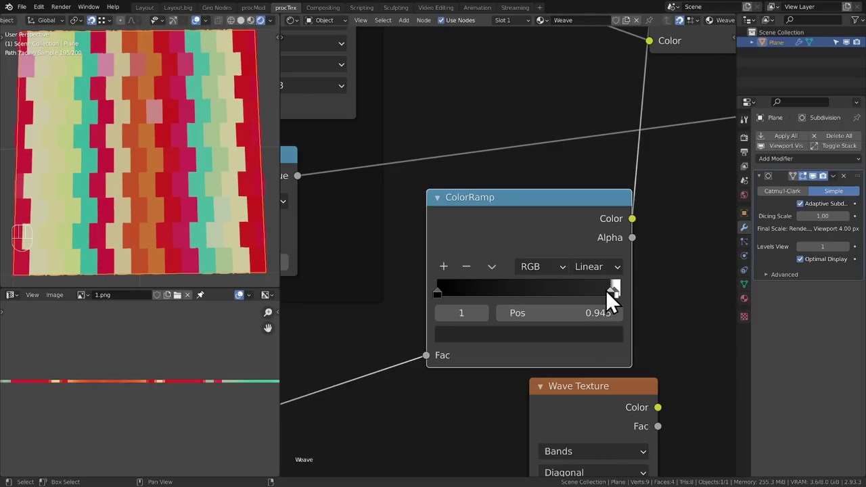
{"action": "left_click", "coordinate": [567, 345]}
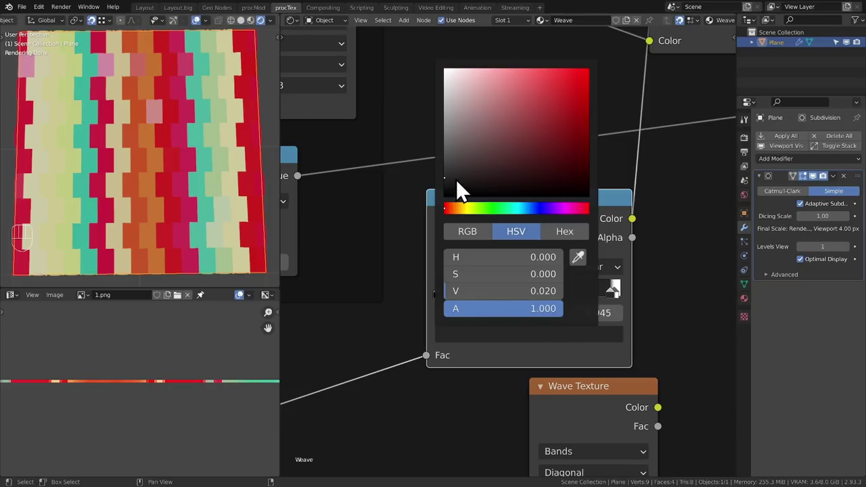
{"action": "left_click", "coordinate": [514, 368]}
Link the Color Ramp colour into the Hue Saturation Value node and tidy the surrounding nodes.
{"action": "middle_click", "coordinate": [591, 197]}
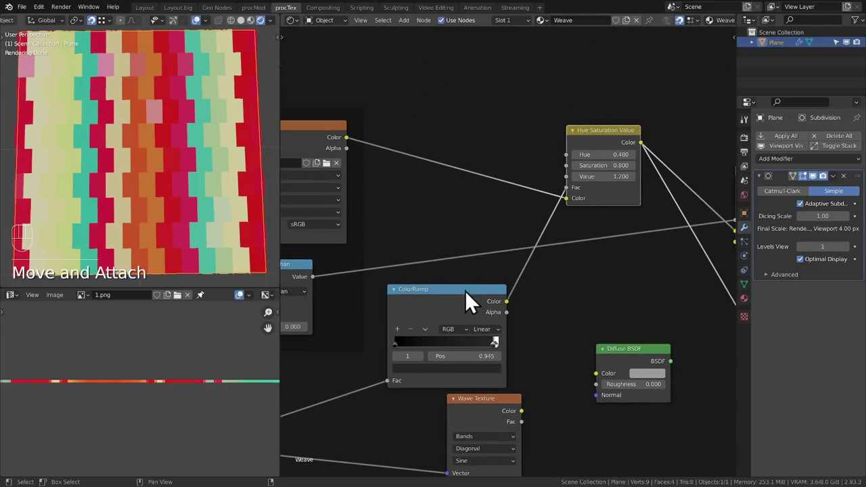
{"action": "left_click", "coordinate": [471, 316]}
{"action": "key", "text": "g"}
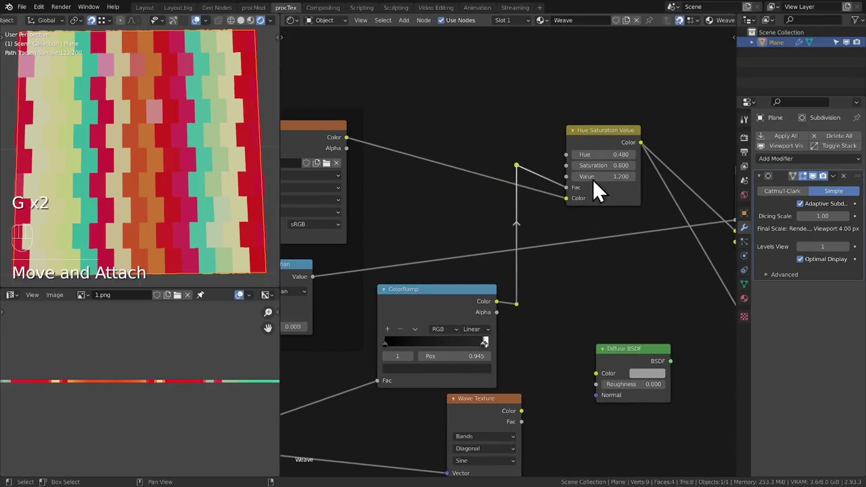
{"action": "left_click_drag", "start_coordinate": [580, 107], "coordinate": [649, 219]}
{"action": "key", "text": "g"}
{"action": "left_click", "coordinate": [533, 194]}
{"action": "key", "text": "g"}
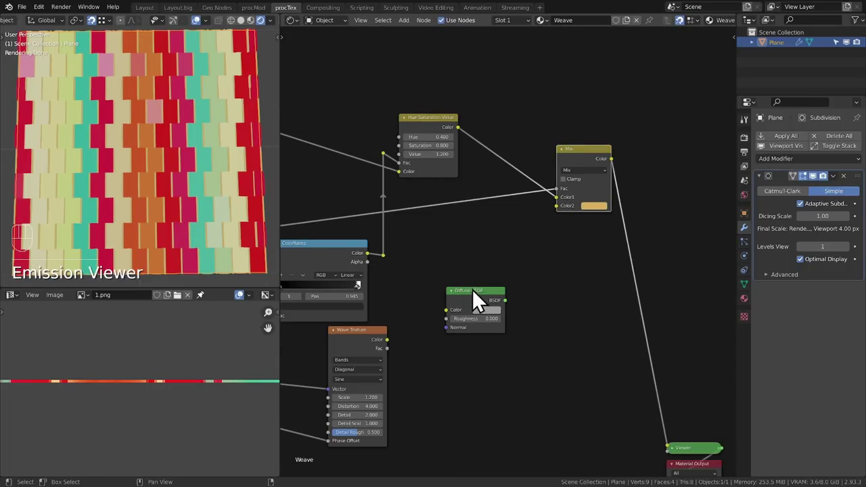
{"action": "key", "text": "g"}
{"action": "left_click", "coordinate": [506, 262]}
{"action": "key", "text": "x"}
Add a Principled BSDF taking the Mix colour and feeding the Material Output surface.
{"action": "middle_click", "coordinate": [474, 257]}
{"action": "key", "text": "shift+a"}
{"action": "left_click_drag", "start_coordinate": [437, 223], "coordinate": [538, 199]}
{"action": "left_click", "coordinate": [562, 214]}
{"action": "key", "text": "g"}
{"action": "middle_click", "coordinate": [241, 136]}
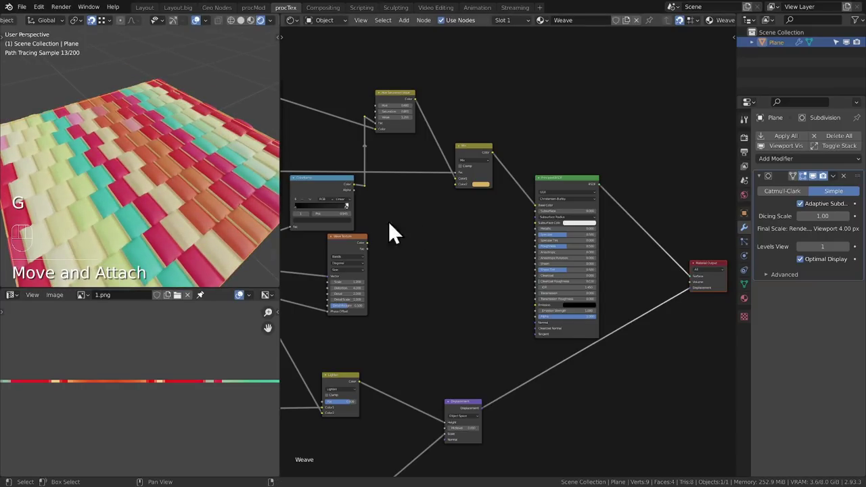
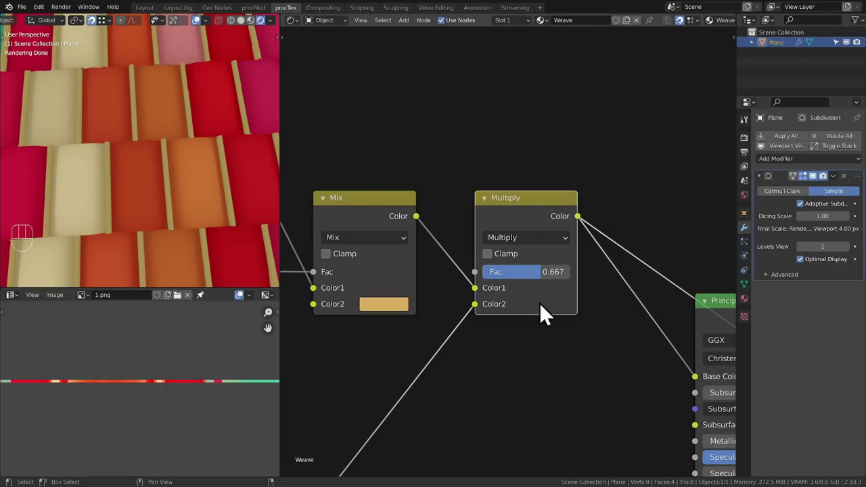
Lower the Multiply mix factor before the Principled BSDF base colour to 0.300.
{"action": "left_click_drag", "start_coordinate": [527, 281], "coordinate": [542, 283]}
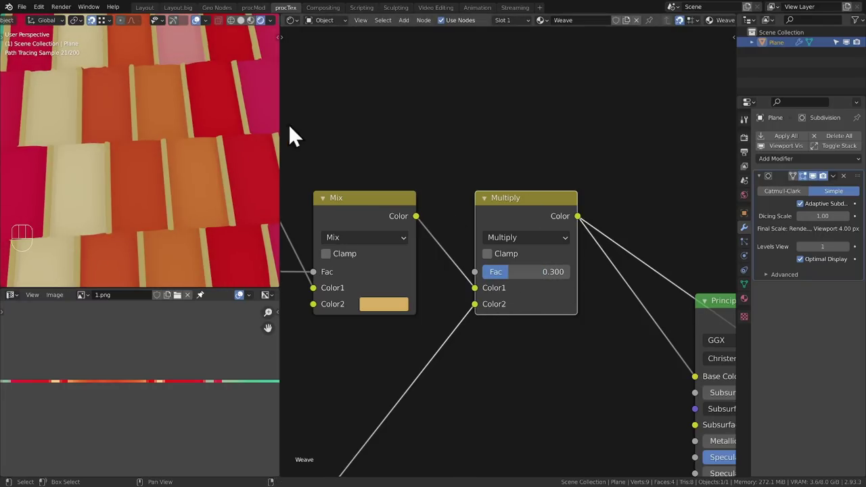
{"action": "middle_click", "coordinate": [614, 265]}
{"action": "left_click", "coordinate": [526, 263]}
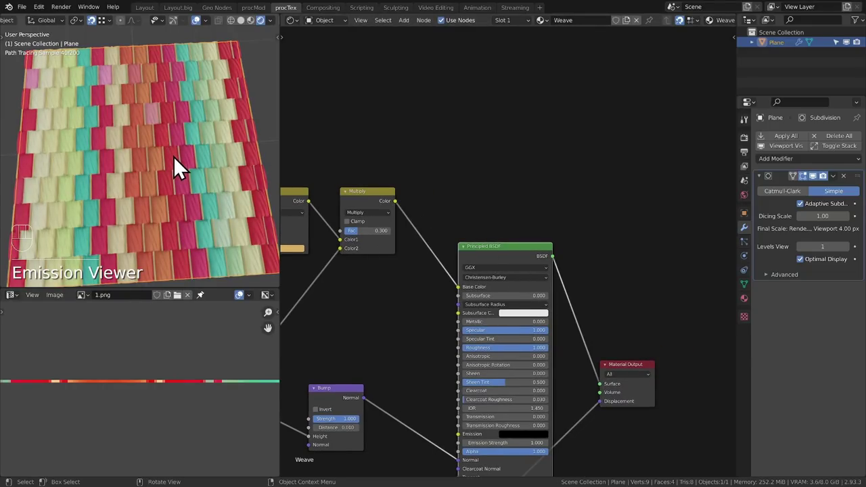
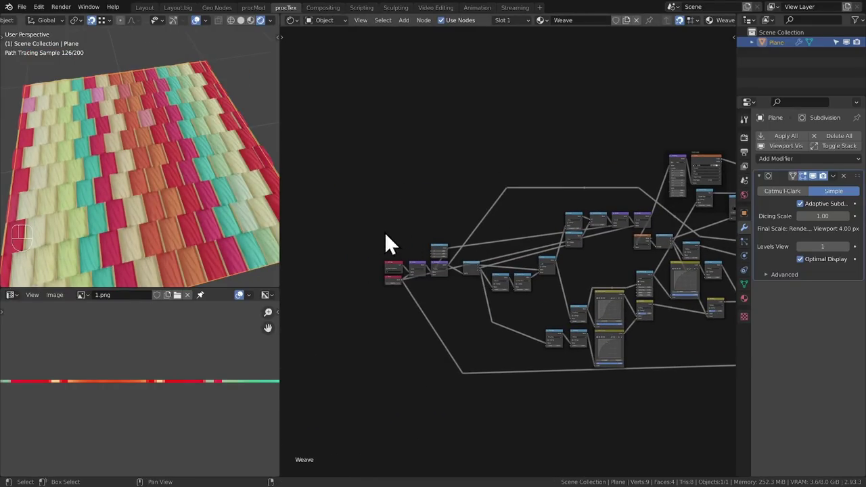
{"action": "left_click_drag", "start_coordinate": [214, 152], "coordinate": [198, 174]}
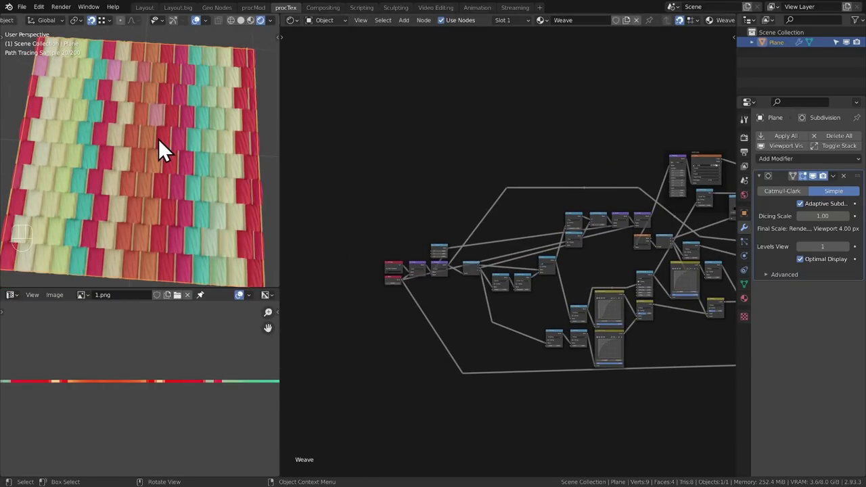
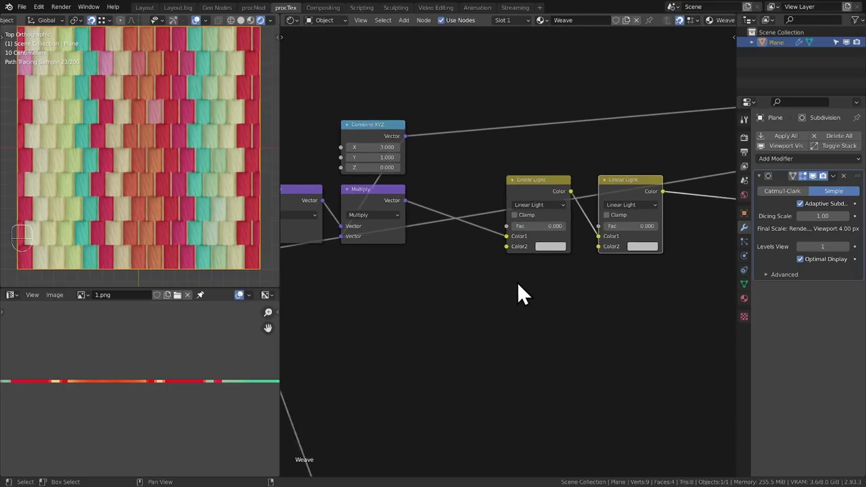
Rearrange the coordinate nodes and Linear Light links to make room for the noise warp.
{"action": "left_click_drag", "start_coordinate": [540, 270], "coordinate": [661, 231]}
{"action": "key", "text": "g"}
{"action": "middle_click", "coordinate": [600, 239]}
{"action": "left_click", "coordinate": [536, 306]}
{"action": "left_click_drag", "start_coordinate": [525, 263], "coordinate": [427, 139]}
{"action": "key", "text": "g"}
{"action": "left_click", "coordinate": [523, 324]}
Add a Noise Texture below the Multiply node fed by the scaled weave UV vector.
{"action": "key", "text": "shift+a"}
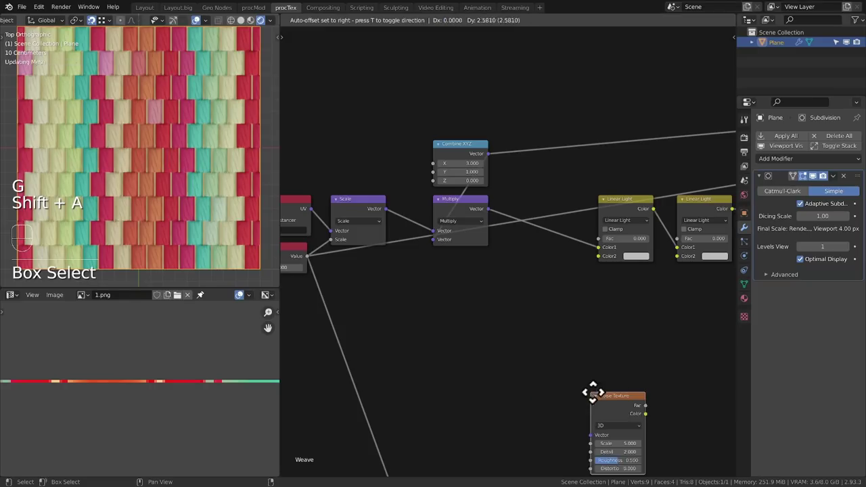
{"action": "left_click", "coordinate": [497, 304]}
{"action": "middle_click", "coordinate": [404, 219]}
{"action": "left_click_drag", "start_coordinate": [545, 223], "coordinate": [515, 341]}
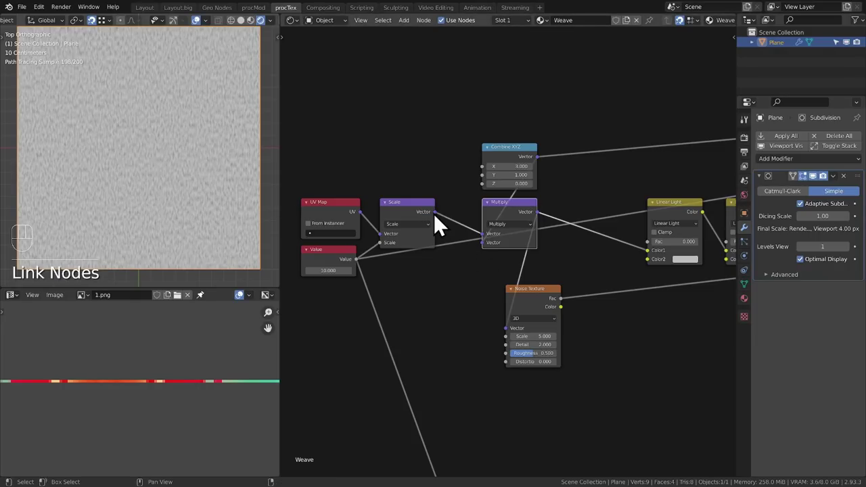
{"action": "left_click_drag", "start_coordinate": [441, 226], "coordinate": [514, 342]}
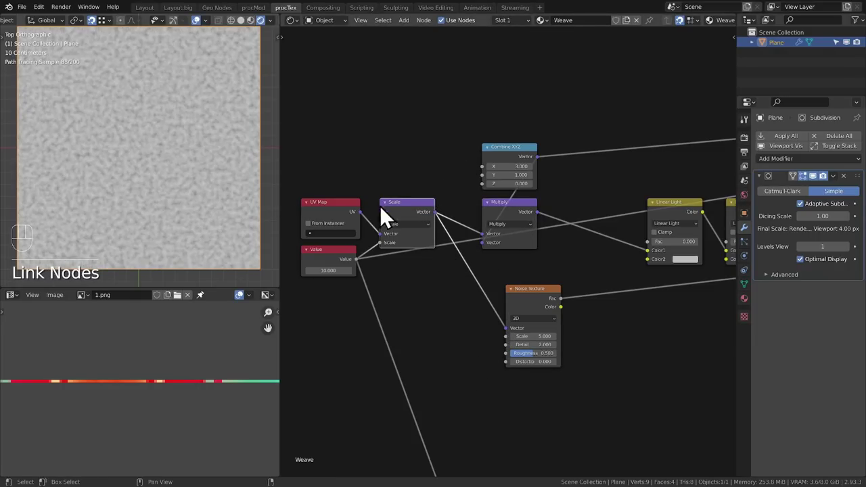
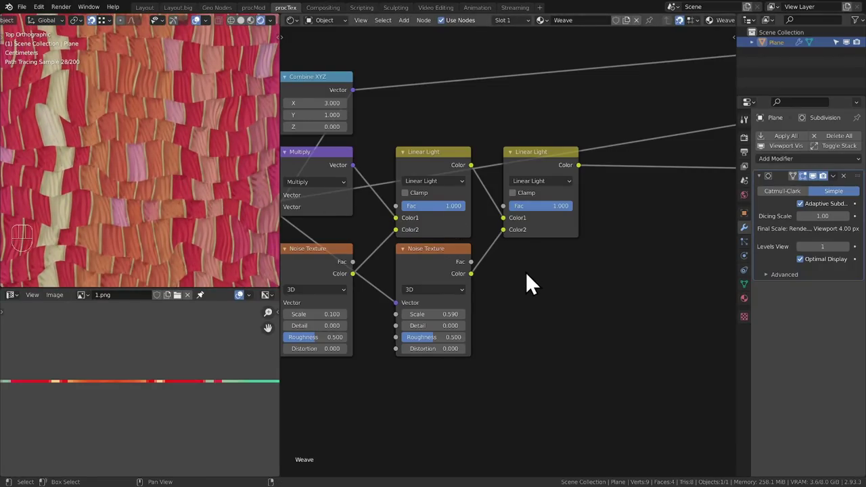
Set the second Noise Texture to scale 0.600, detail 2.000, roughness 0.922 and its Linear Light factor 0.356.
{"action": "left_click_drag", "start_coordinate": [499, 297], "coordinate": [513, 290]}
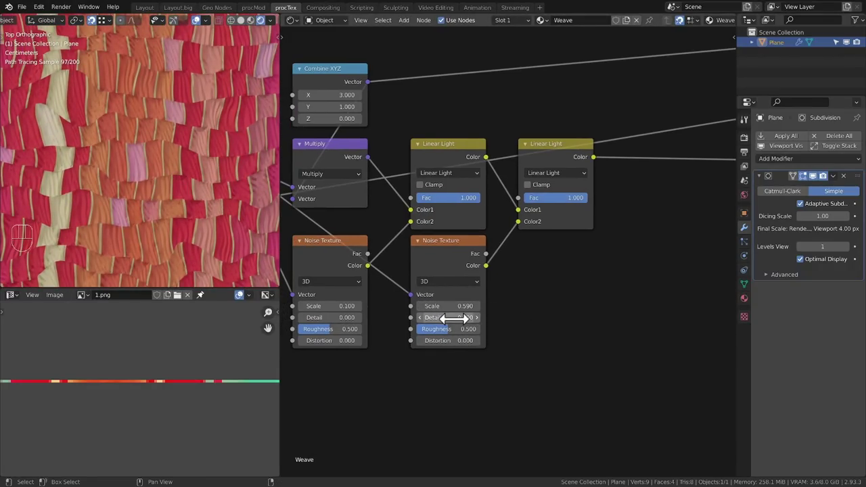
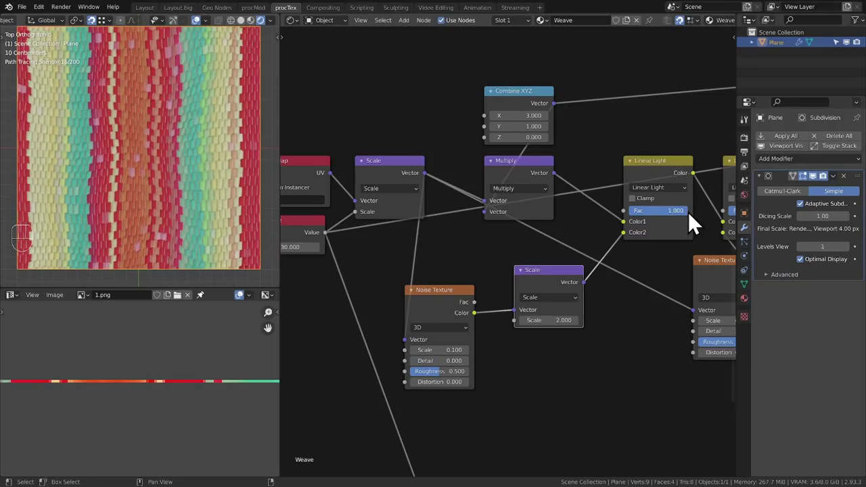
{"action": "left_click", "coordinate": [559, 289]}
{"action": "left_click", "coordinate": [554, 294]}
{"action": "left_click", "coordinate": [436, 304]}
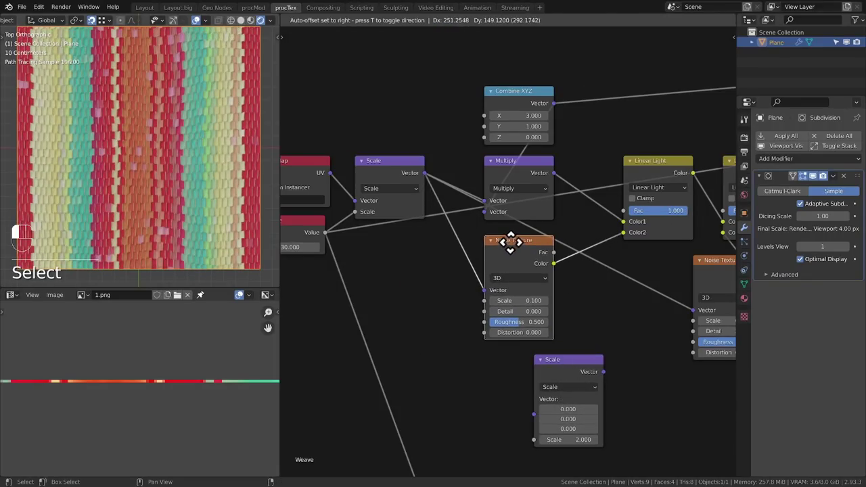
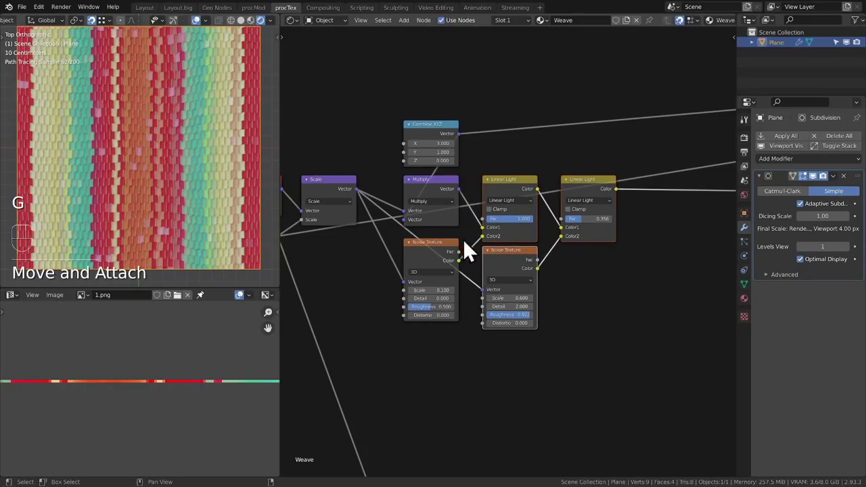
Rechain the two Noise Textures through the Linear Light nodes and view the whole tree.
{"action": "left_click", "coordinate": [451, 125]}
{"action": "key", "text": "g"}
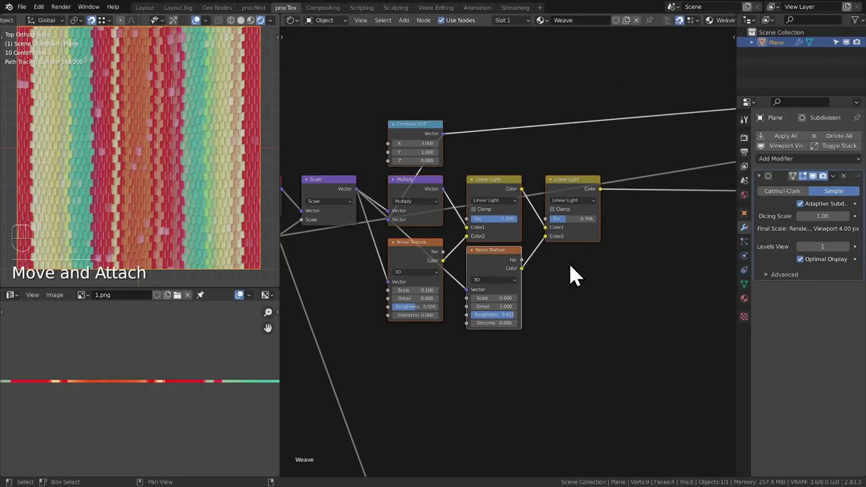
{"action": "key", "text": "g"}
{"action": "middle_click", "coordinate": [632, 272]}
{"action": "key", "text": "ctrl+x"}
{"action": "middle_click", "coordinate": [497, 272]}
{"action": "left_click", "coordinate": [475, 282]}
{"action": "middle_click", "coordinate": [609, 283]}
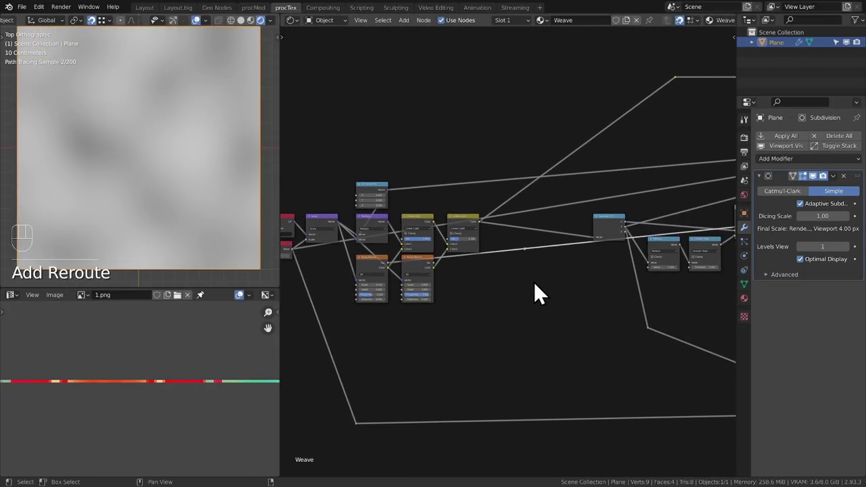
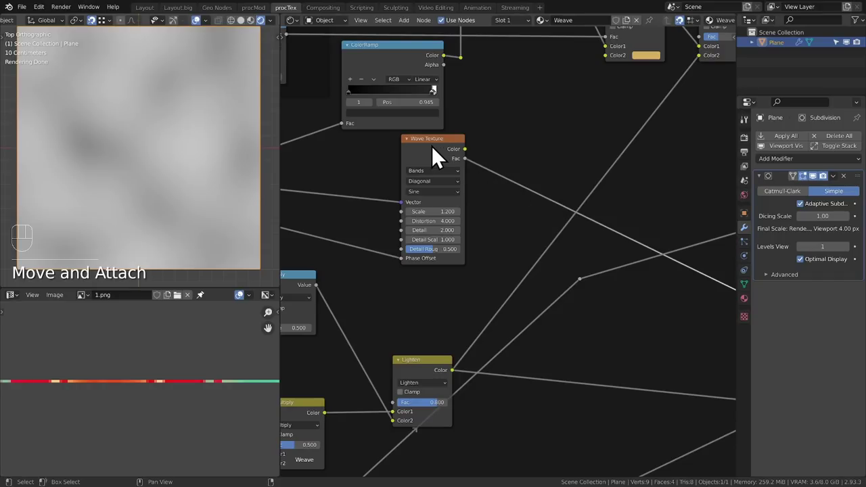
Duplicate a Multiply mix at factor 0.7 blending Wave Texture and Lighten into the Bump height.
{"action": "key", "text": "shift+d"}
{"action": "left_click_drag", "start_coordinate": [528, 294], "coordinate": [579, 277]}
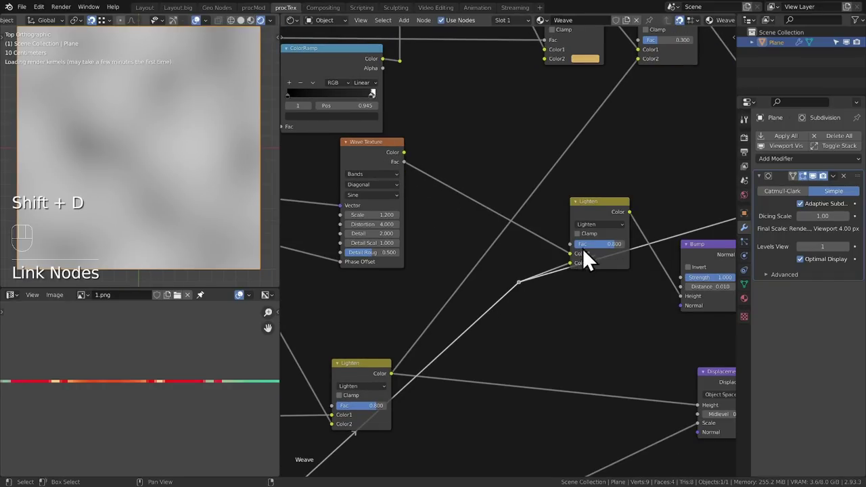
{"action": "left_click_drag", "start_coordinate": [592, 239], "coordinate": [596, 260]}
{"action": "middle_click", "coordinate": [596, 260]}
{"action": "left_click", "coordinate": [566, 240]}
{"action": "key", "text": "alt+s"}
{"action": "left_click_drag", "start_coordinate": [458, 300], "coordinate": [491, 340]}
{"action": "key", "text": "ctrl+x"}
{"action": "left_click", "coordinate": [551, 279]}
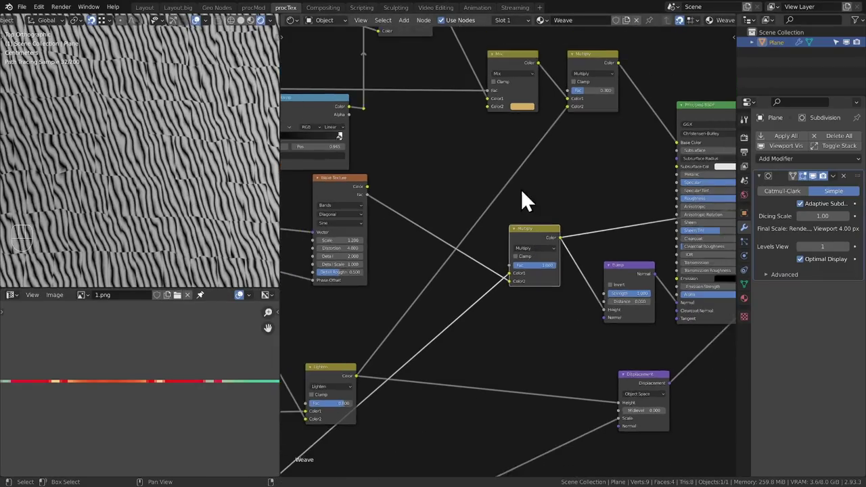
Orbit the viewport into perspective to preview the displaced woven plane rendering.
{"action": "middle_click", "coordinate": [573, 191]}
{"action": "left_click", "coordinate": [530, 175]}
{"action": "left_click_drag", "start_coordinate": [518, 269], "coordinate": [514, 264]}
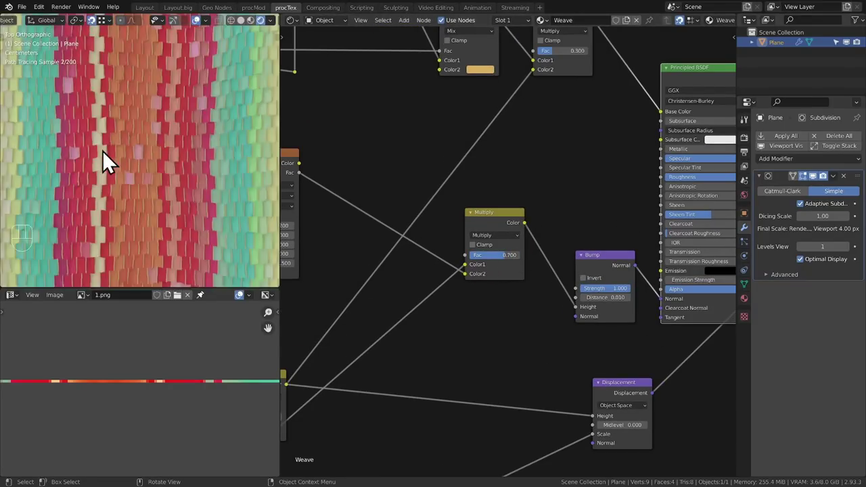
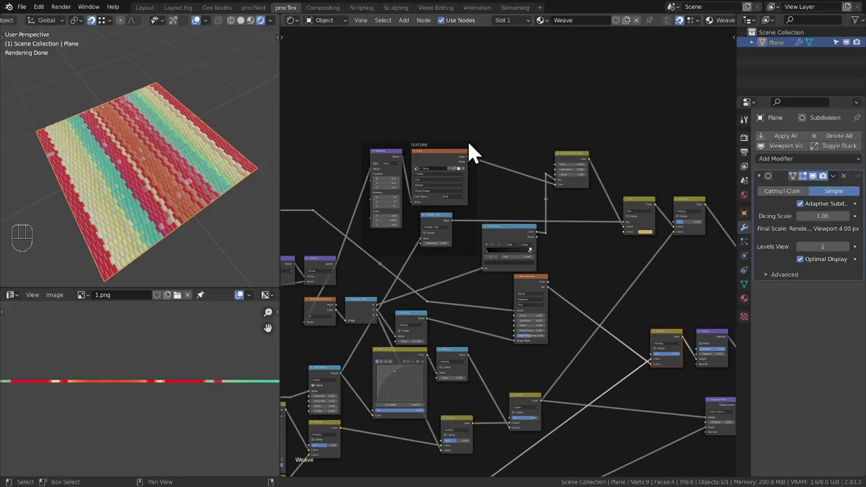
Save the blend file and bring the IKEASofa cushion into view with the Weave material.
{"action": "left_click", "coordinate": [181, 155]}
{"action": "key", "text": "ctrl+s"}
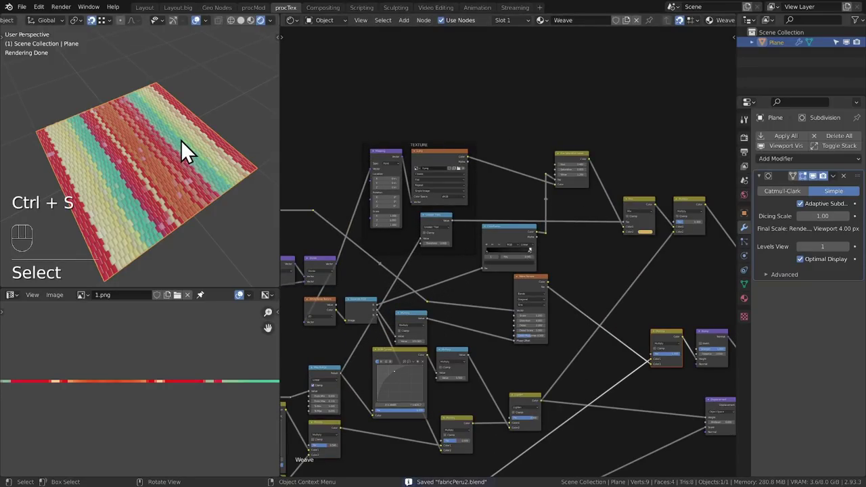
{"action": "key", "text": "F4"}
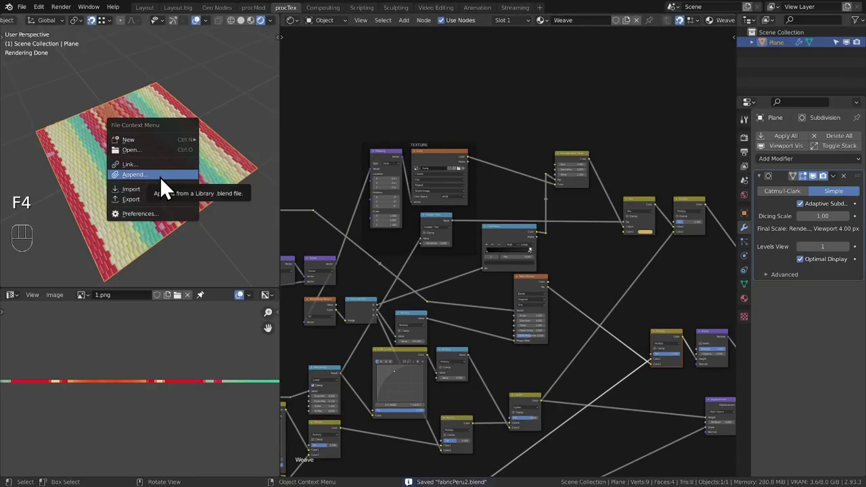
{"action": "middle_click", "coordinate": [221, 134]}
{"action": "left_click_drag", "start_coordinate": [235, 124], "coordinate": [193, 146]}
{"action": "left_click_drag", "start_coordinate": [192, 146], "coordinate": [252, 131]}
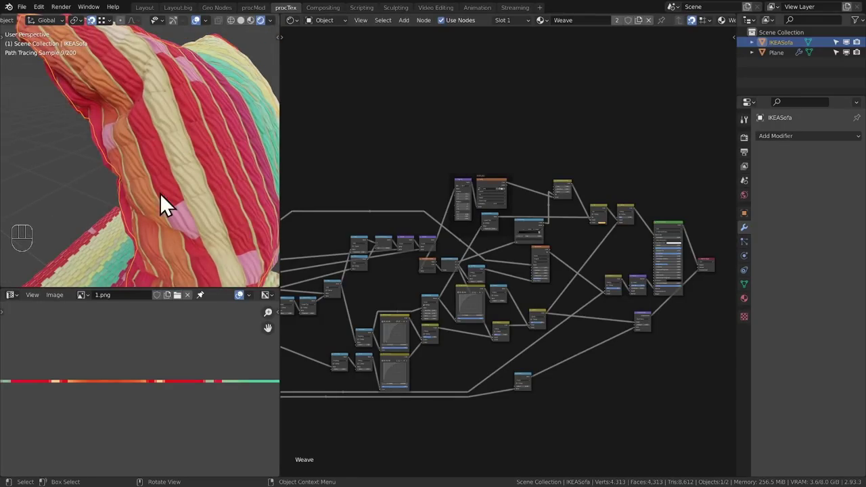
Give IKEASofa a Catmull-Clark Subdivision Surface modifier with adaptive subdivision enabled.
{"action": "left_click", "coordinate": [781, 142]}
{"action": "left_click_drag", "start_coordinate": [786, 147], "coordinate": [682, 333]}
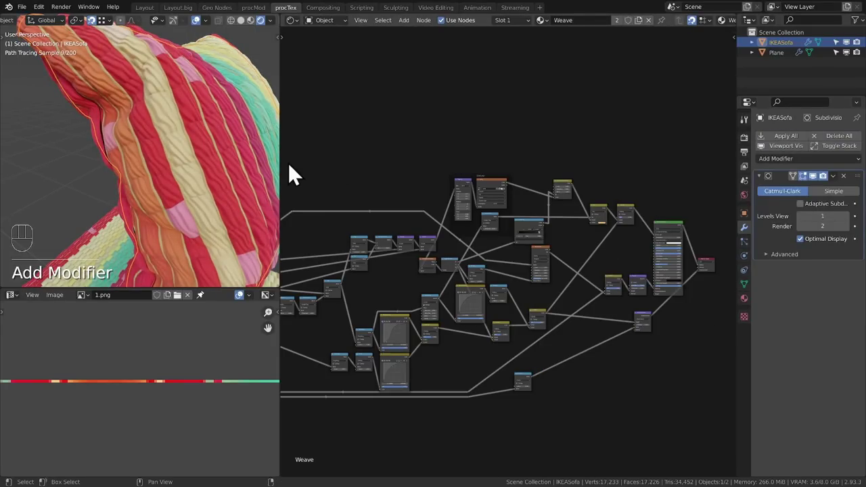
{"action": "left_click", "coordinate": [811, 217]}
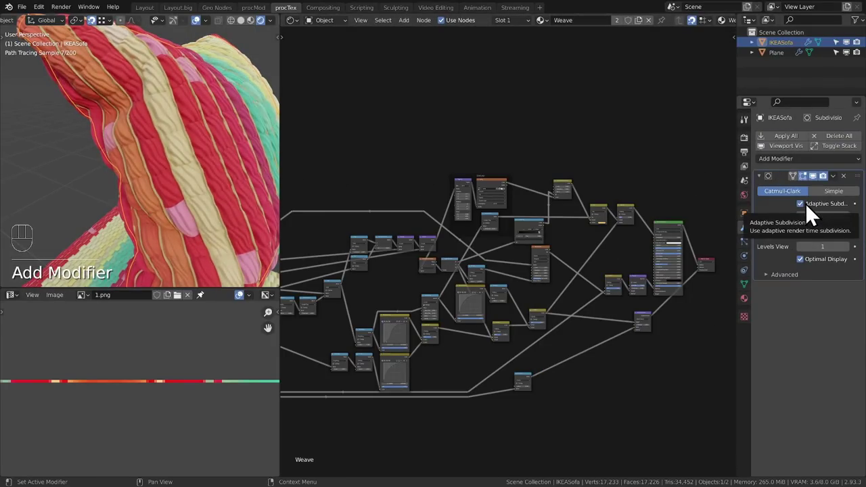
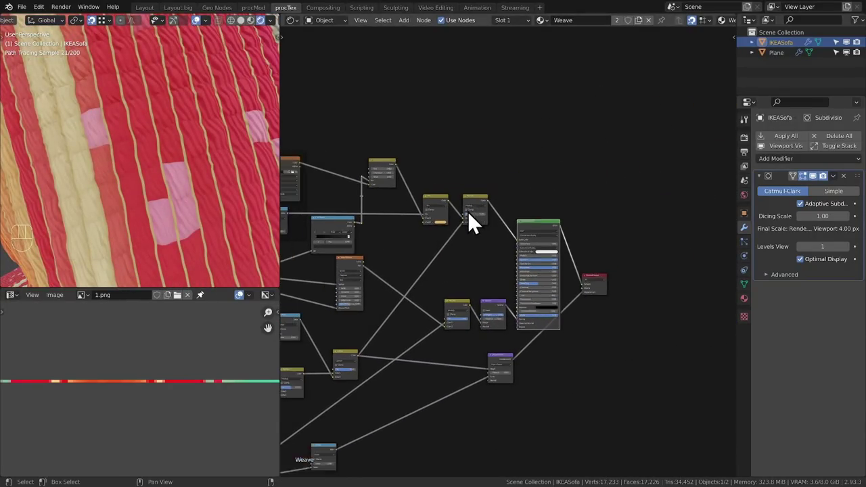
{"action": "key", "text": "Tab"}
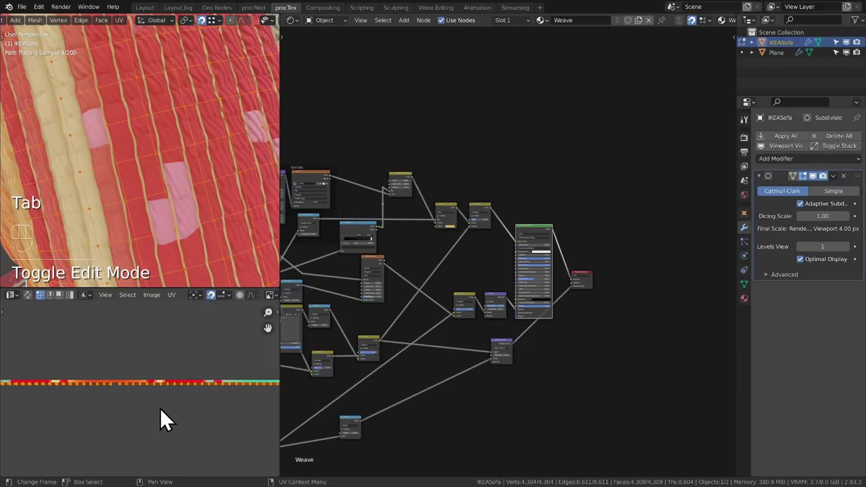
{"action": "left_click_drag", "start_coordinate": [161, 334], "coordinate": [170, 377]}
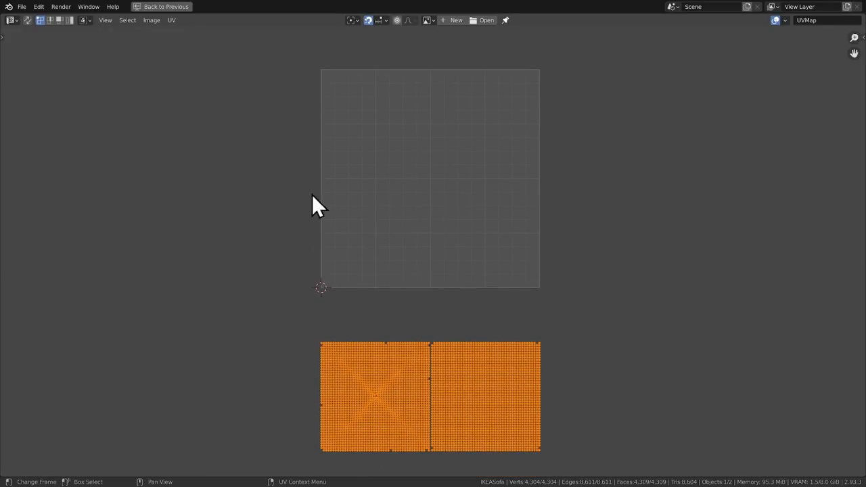
{"action": "key", "text": "ctrl+space"}
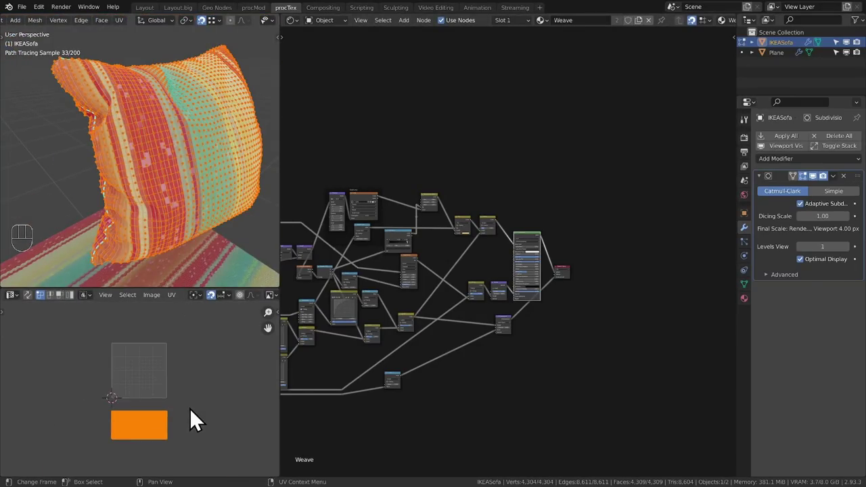
{"action": "key", "text": "g"}
{"action": "key", "text": "Tab"}
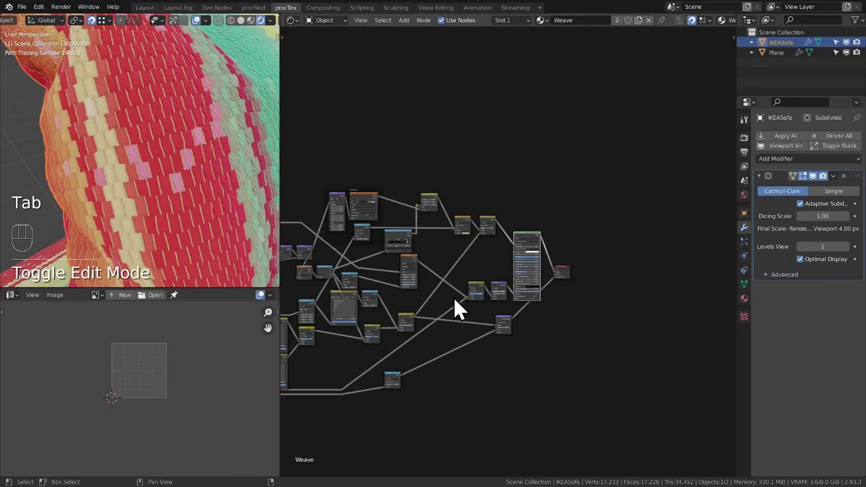
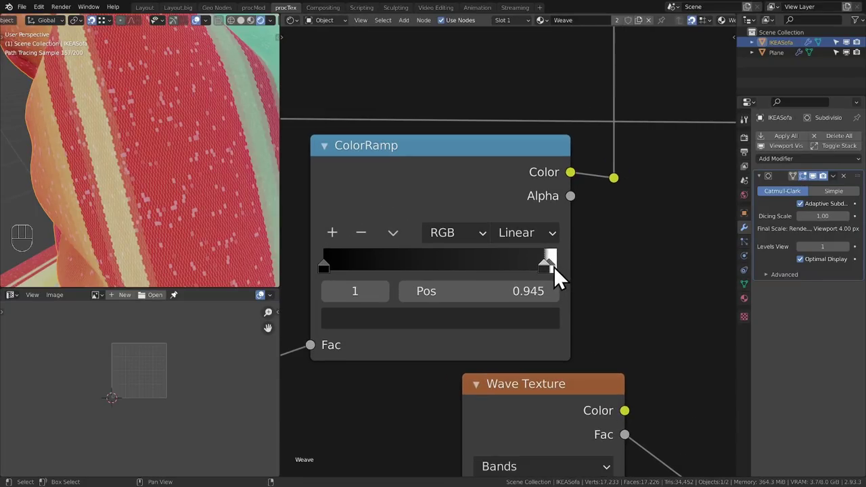
Move the ColorRamp white stop to 0.976, then add a Point light and move it beside the cushion.
{"action": "left_click_drag", "start_coordinate": [562, 277], "coordinate": [580, 284]}
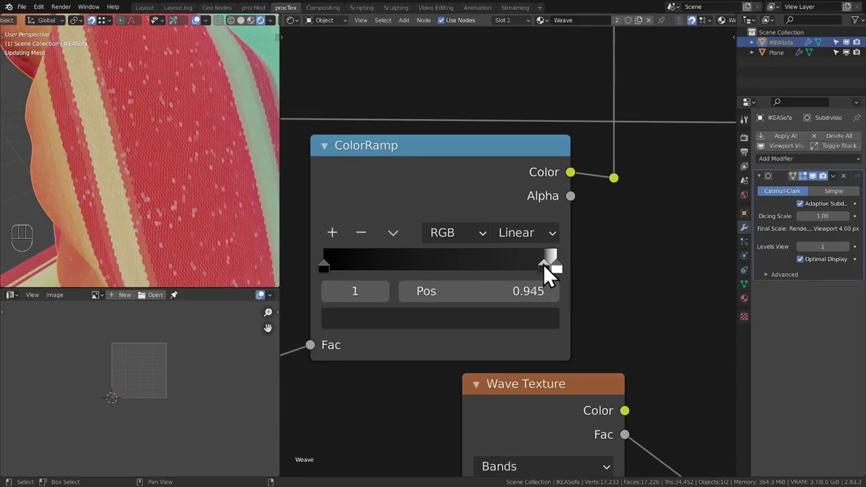
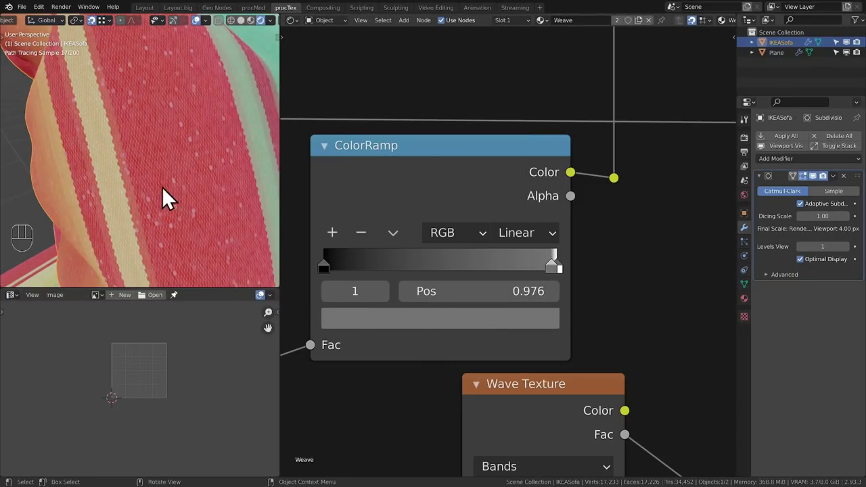
{"action": "left_click_drag", "start_coordinate": [196, 160], "coordinate": [174, 163]}
{"action": "key", "text": "shift+a"}
{"action": "key", "text": "g"}
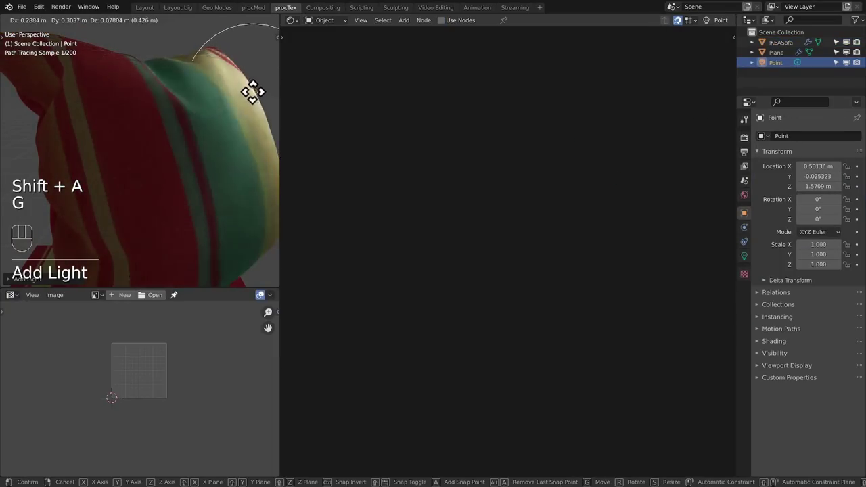
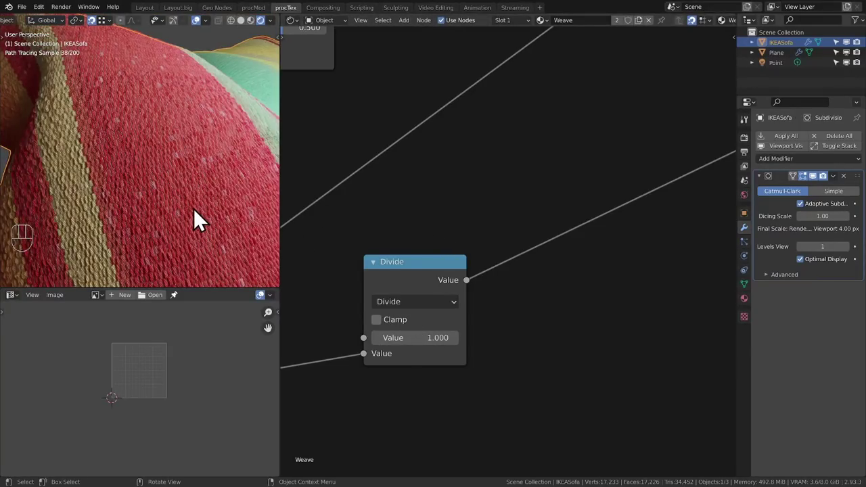
Orbit around the cushion and pan across the Weave node tree.
{"action": "left_click_drag", "start_coordinate": [166, 221], "coordinate": [175, 222]}
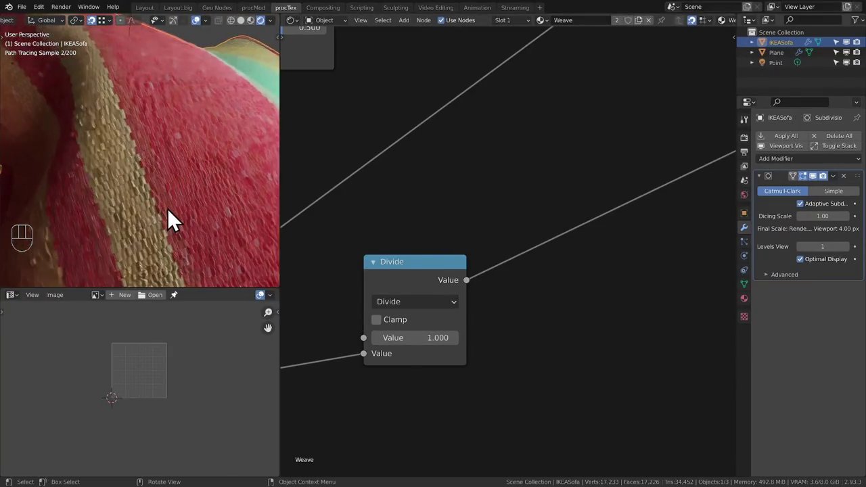
{"action": "middle_click", "coordinate": [491, 227]}
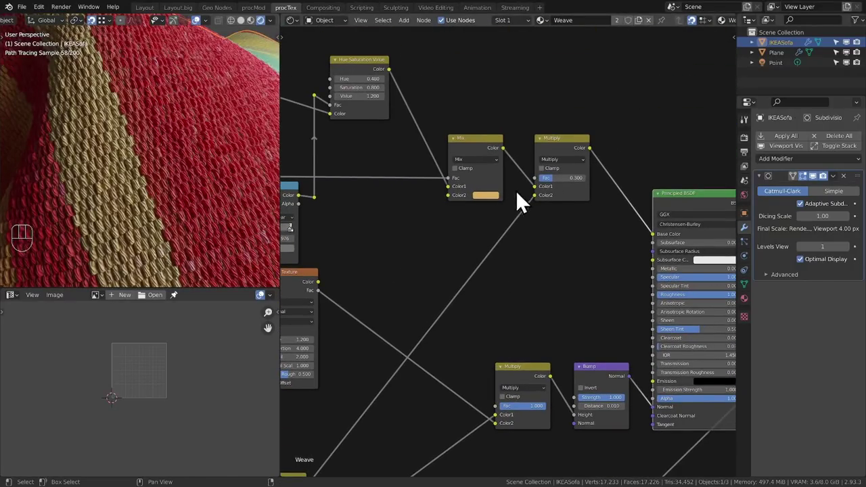
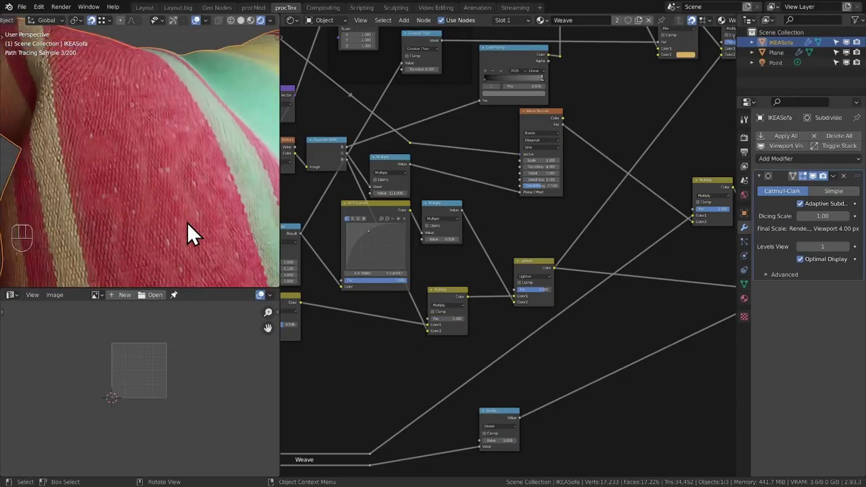
{"action": "left_click_drag", "start_coordinate": [450, 331], "coordinate": [473, 331]}
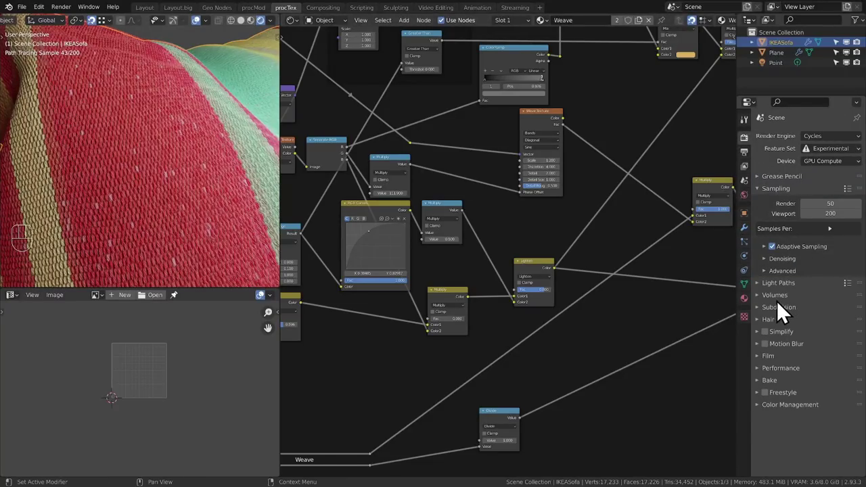
Set the Cycles Subdivision dicing rate to 1.00 px for render and viewport.
{"action": "left_click", "coordinate": [784, 314]}
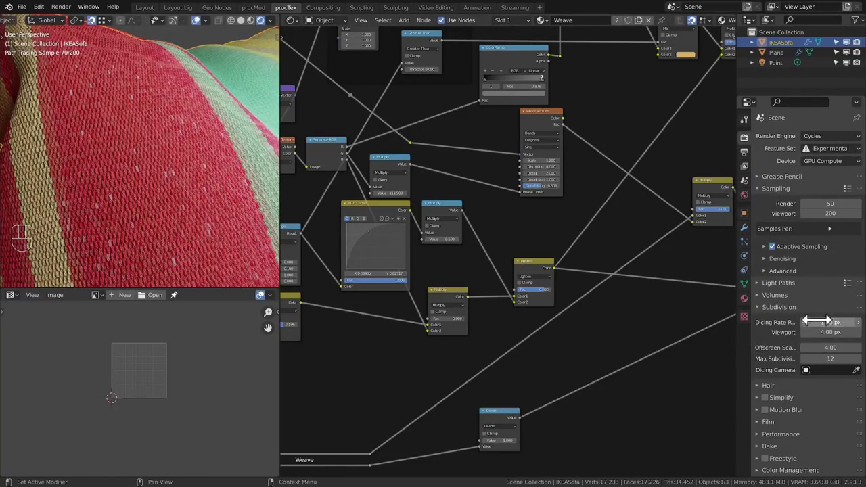
{"action": "left_click", "coordinate": [766, 197]}
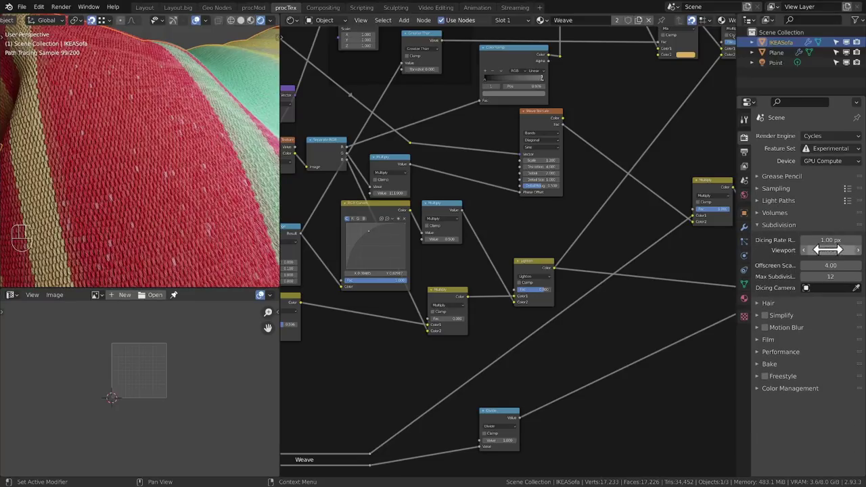
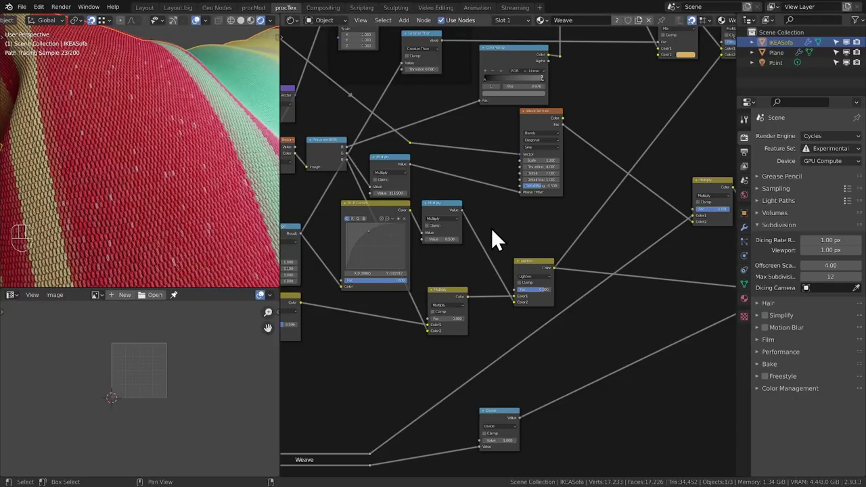
{"action": "middle_click", "coordinate": [183, 163]}
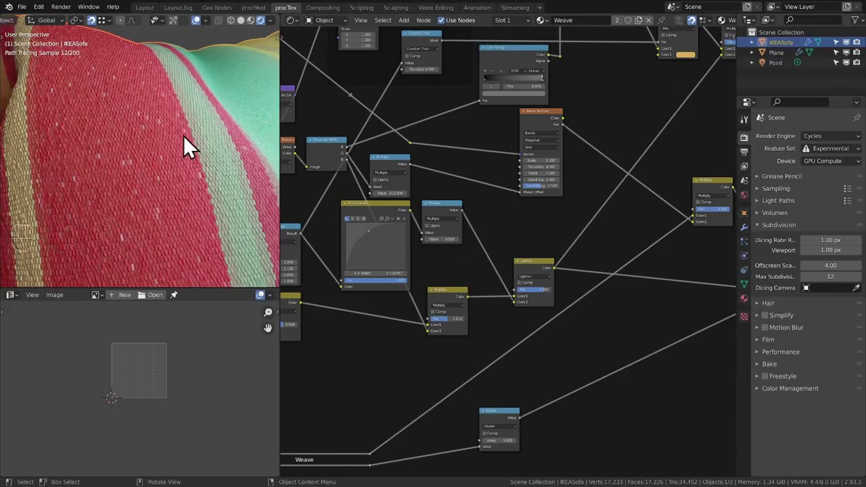
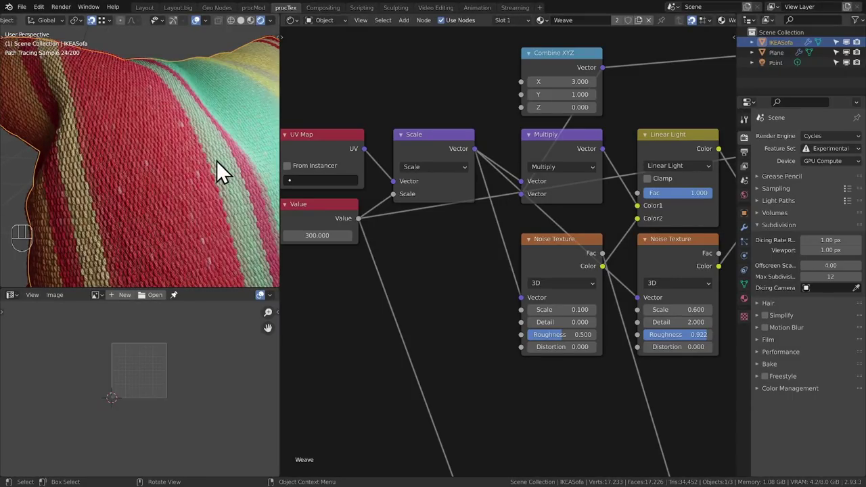
Duplicate the IKEASofa cushion as a separate object (IKEASofa.001) for the hair copy.
{"action": "left_click_drag", "start_coordinate": [227, 166], "coordinate": [207, 167]}
{"action": "middle_click", "coordinate": [234, 106]}
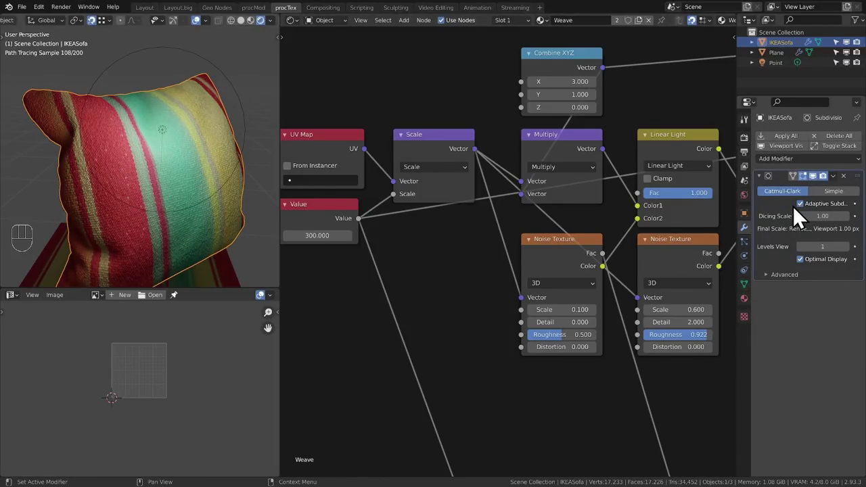
{"action": "left_click_drag", "start_coordinate": [218, 168], "coordinate": [232, 156]}
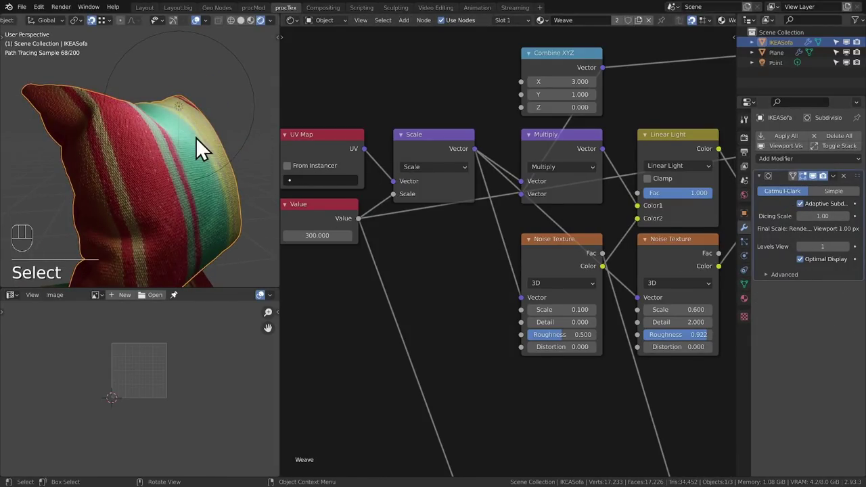
{"action": "middle_click", "coordinate": [202, 152]}
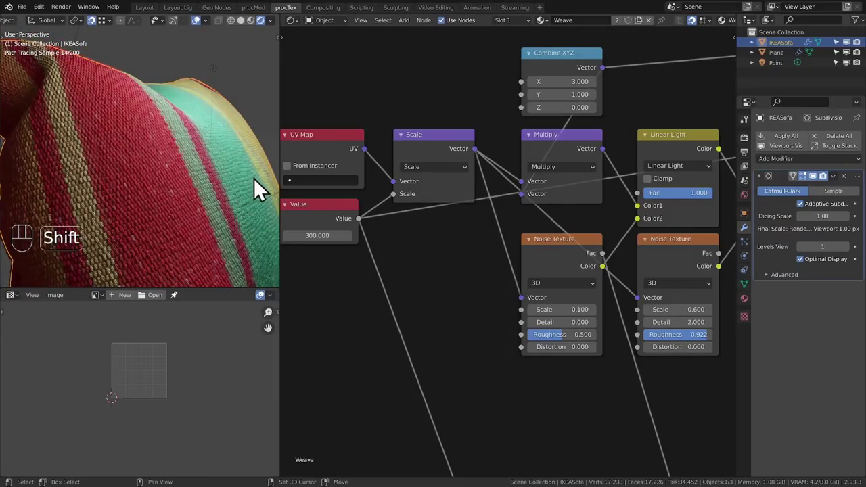
{"action": "key", "text": "shift+d"}
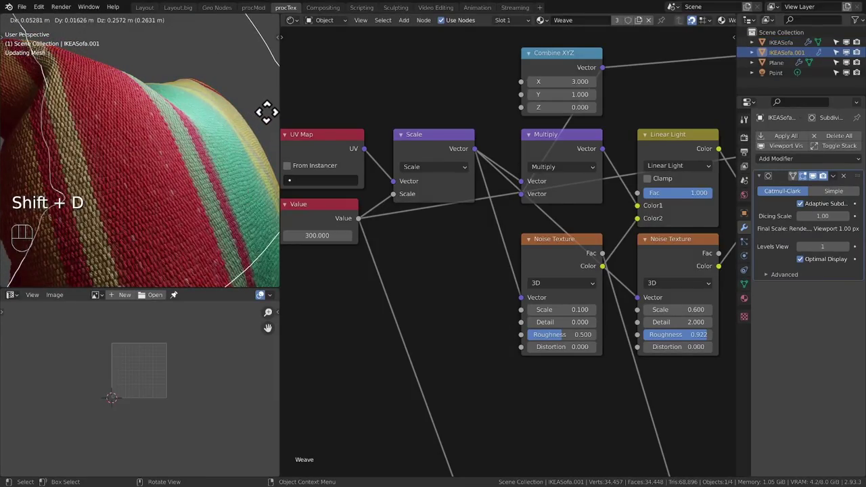
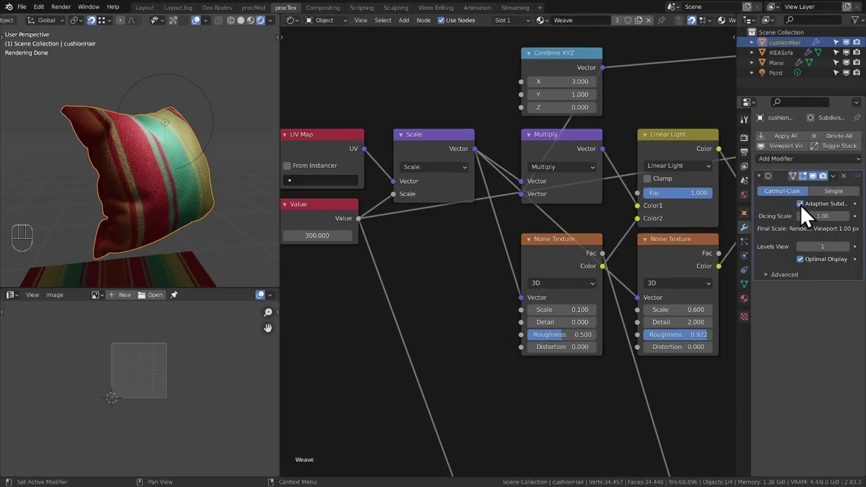
Add a Hair particle system with Show Emitter off, and raise Subdivision viewport level to 2.
{"action": "left_click", "coordinate": [808, 218]}
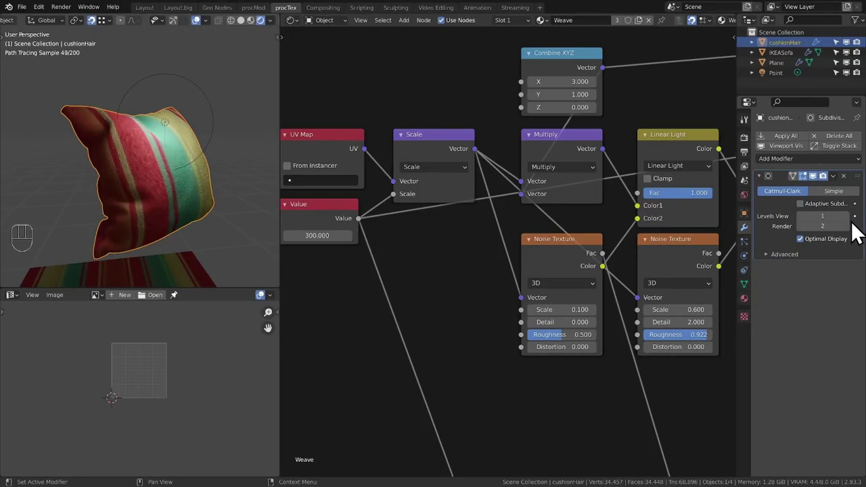
{"action": "left_click_drag", "start_coordinate": [858, 232], "coordinate": [845, 214]}
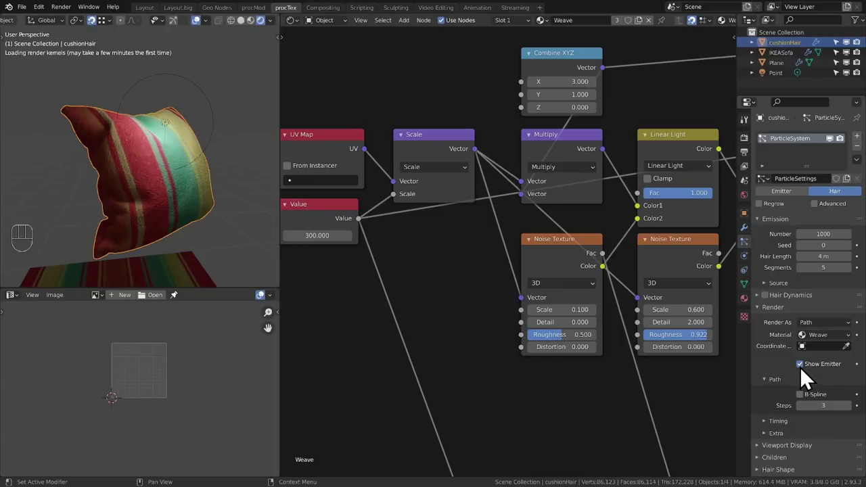
{"action": "left_click", "coordinate": [809, 372]}
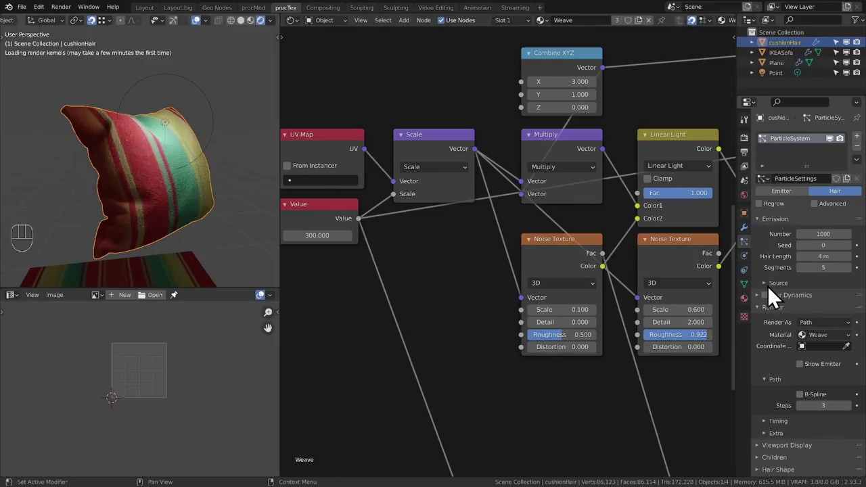
{"action": "left_click", "coordinate": [747, 238]}
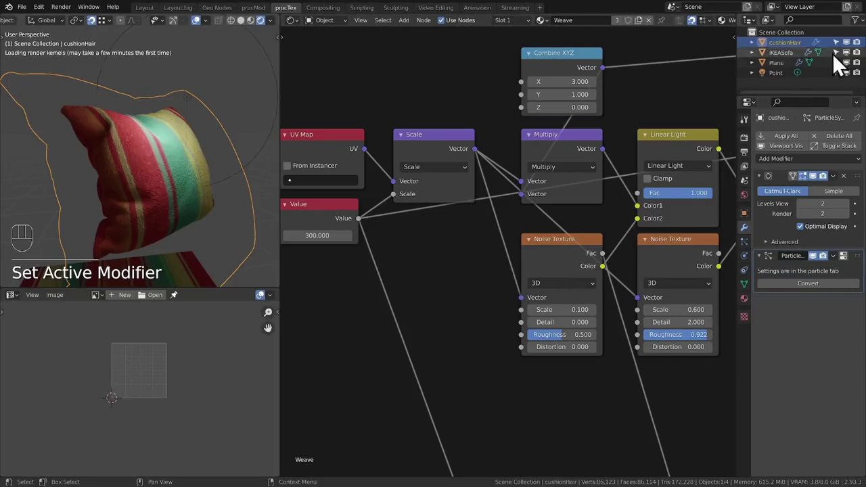
{"action": "left_click", "coordinate": [753, 256]}
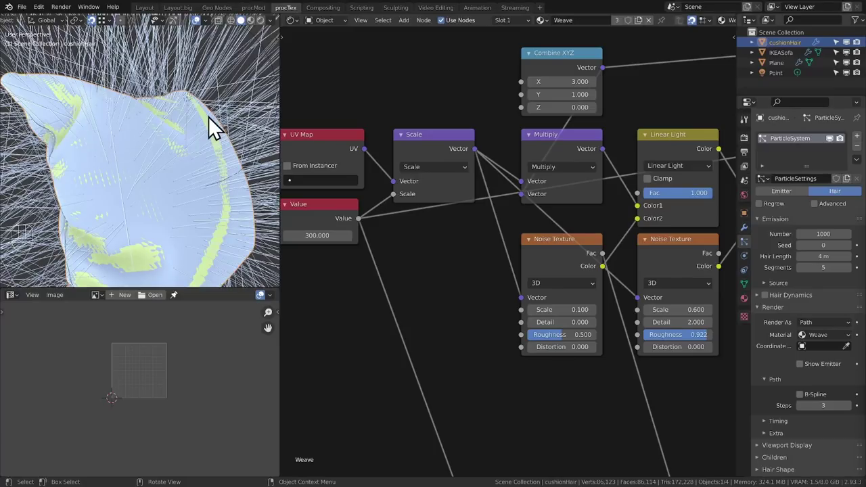
Adjust the hair viewport display settings, then collapse the render and display panels.
{"action": "left_click", "coordinate": [764, 317]}
{"action": "left_click", "coordinate": [764, 333]}
{"action": "left_click", "coordinate": [809, 411]}
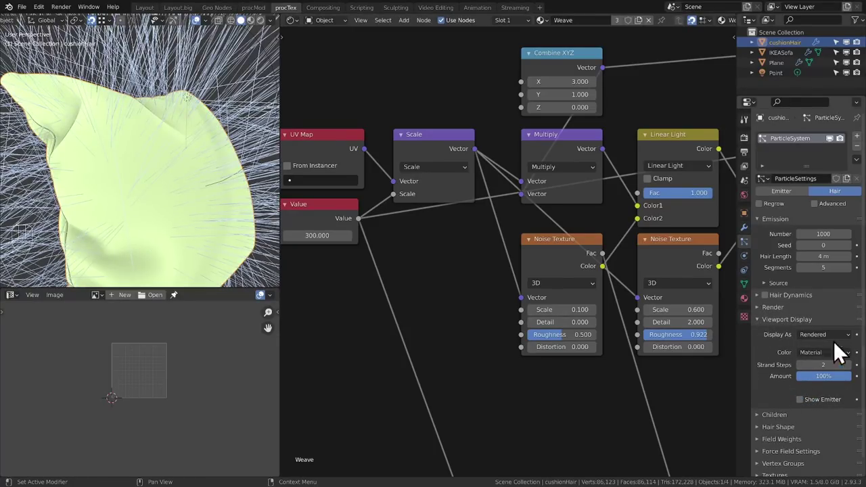
{"action": "key", "text": "g"}
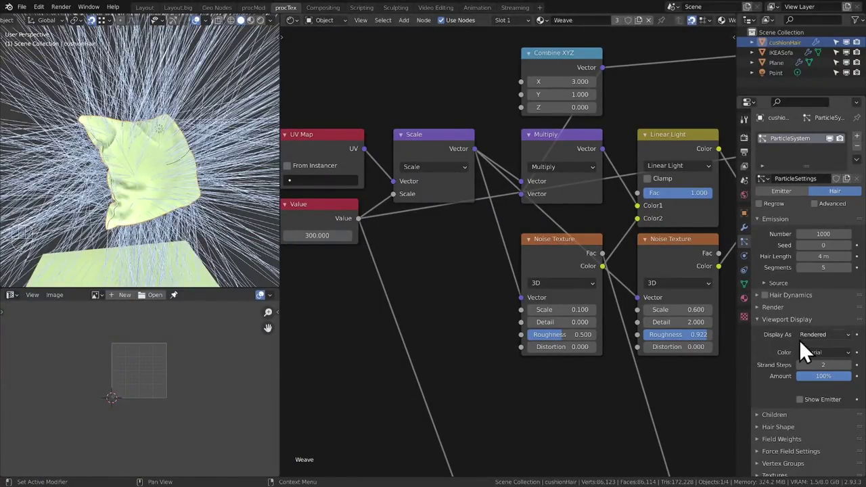
{"action": "left_click", "coordinate": [773, 329]}
{"action": "left_click", "coordinate": [774, 319]}
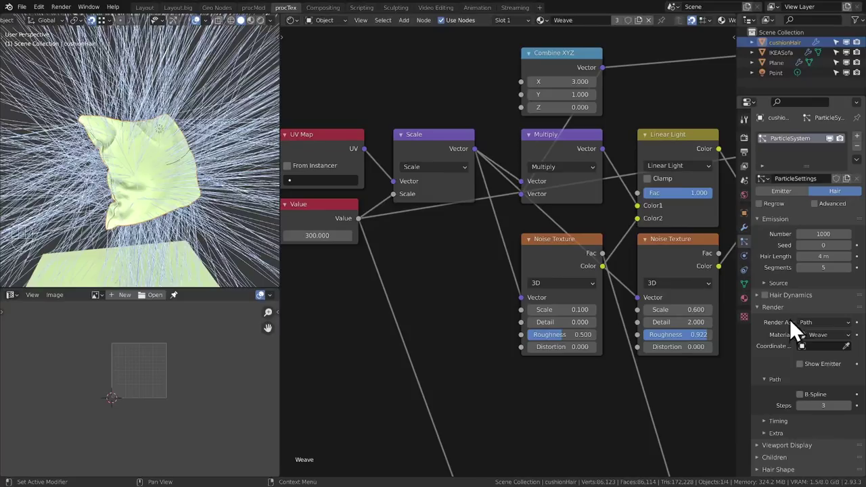
{"action": "left_click", "coordinate": [766, 315]}
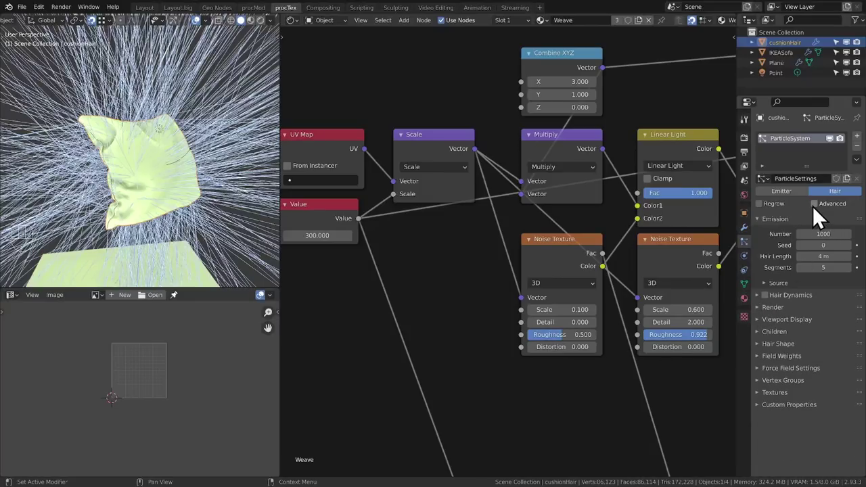
Enable Advanced particles with 0 m Hair Length and a Brownian force of 0.02.
{"action": "left_click", "coordinate": [821, 216]}
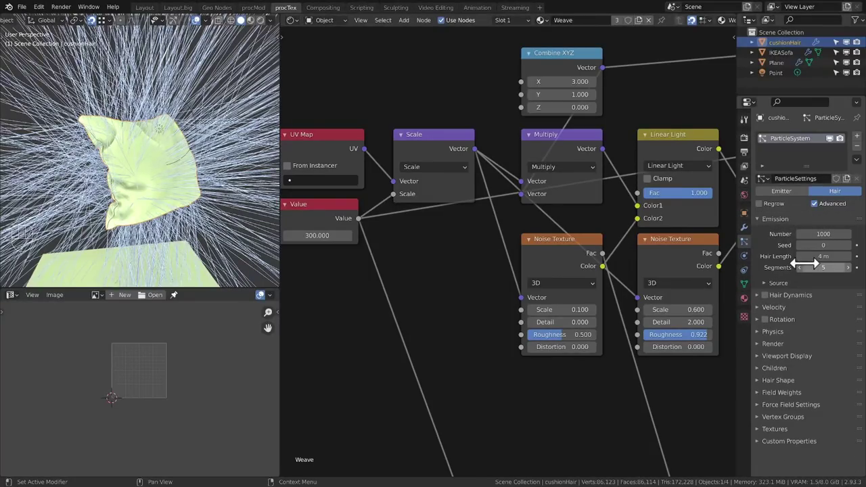
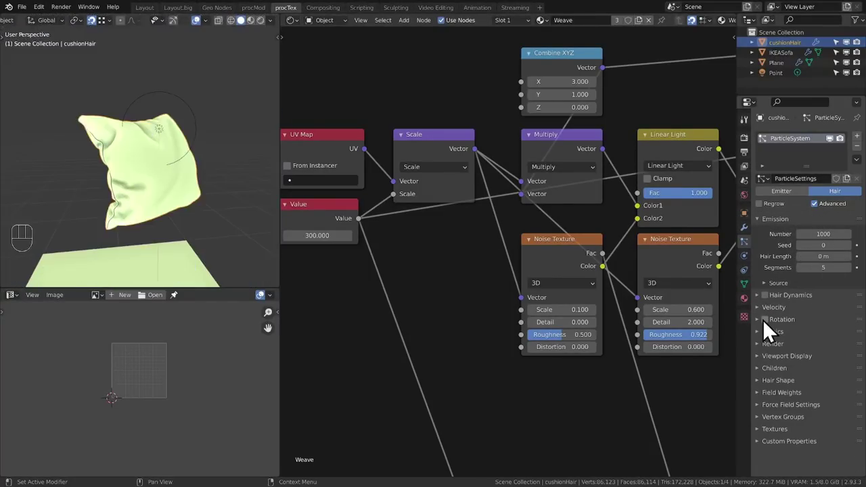
{"action": "left_click", "coordinate": [763, 342]}
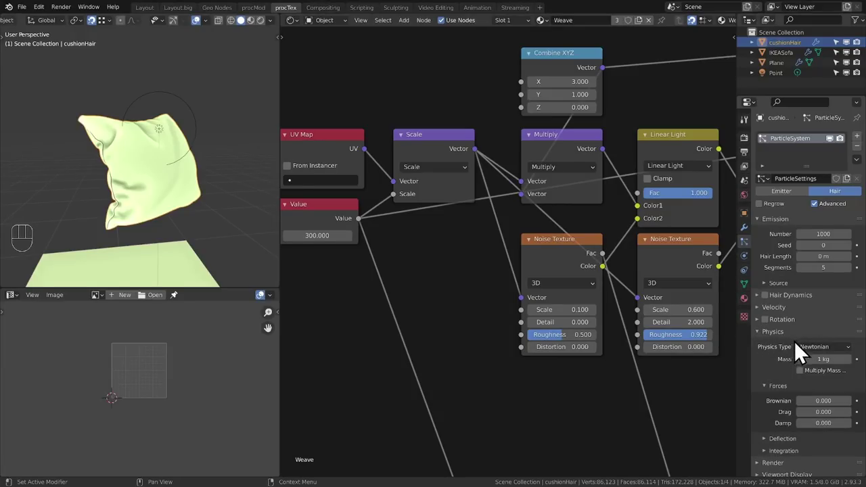
{"action": "left_click", "coordinate": [823, 215]}
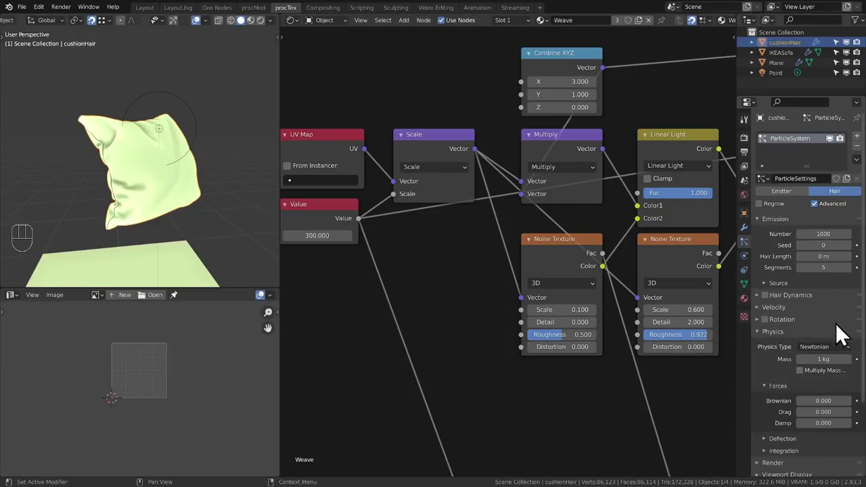
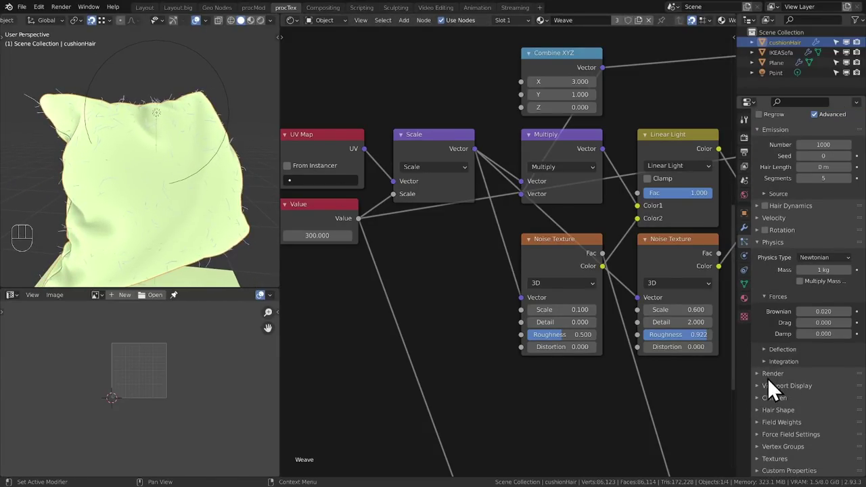
{"action": "left_click", "coordinate": [785, 422]}
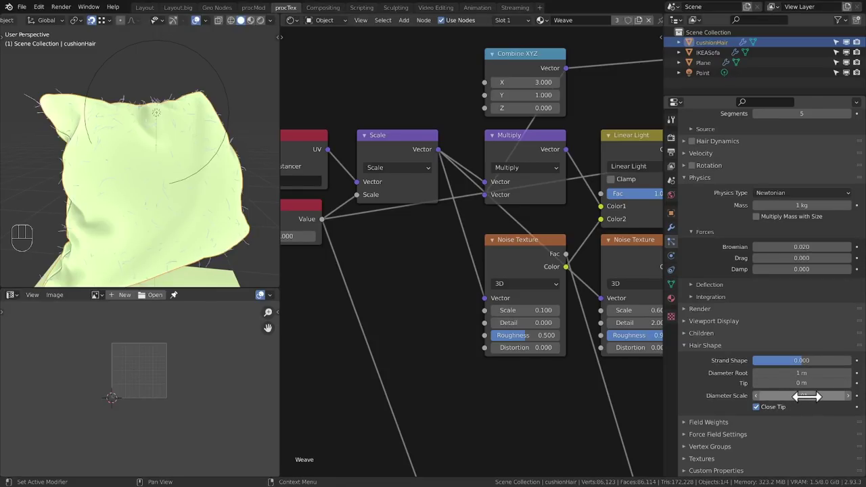
Set Hair Shape diameter scale 0.01 and root 0.1 m, save, and enable Interpolated children.
{"action": "left_click", "coordinate": [215, 71]}
{"action": "key", "text": "ctrl+s"}
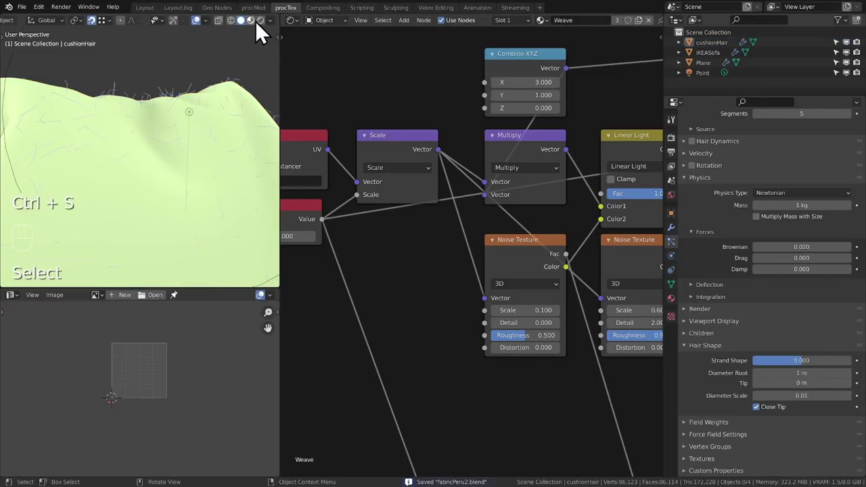
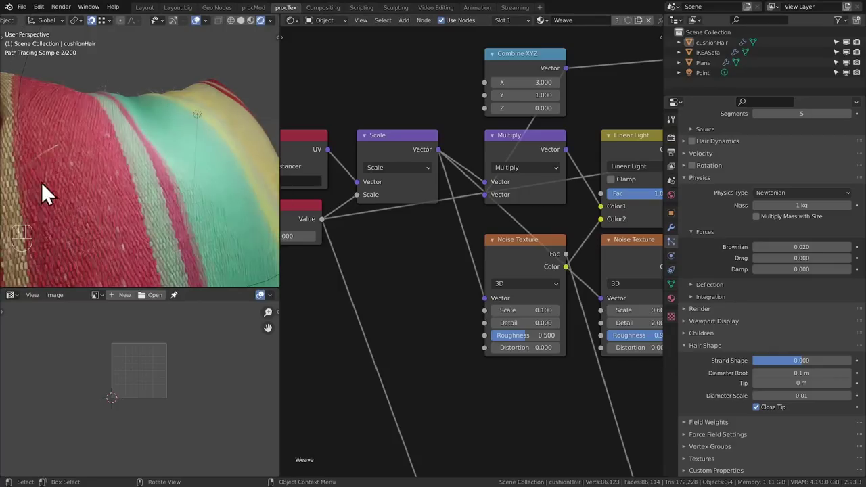
{"action": "left_click_drag", "start_coordinate": [80, 165], "coordinate": [103, 161]}
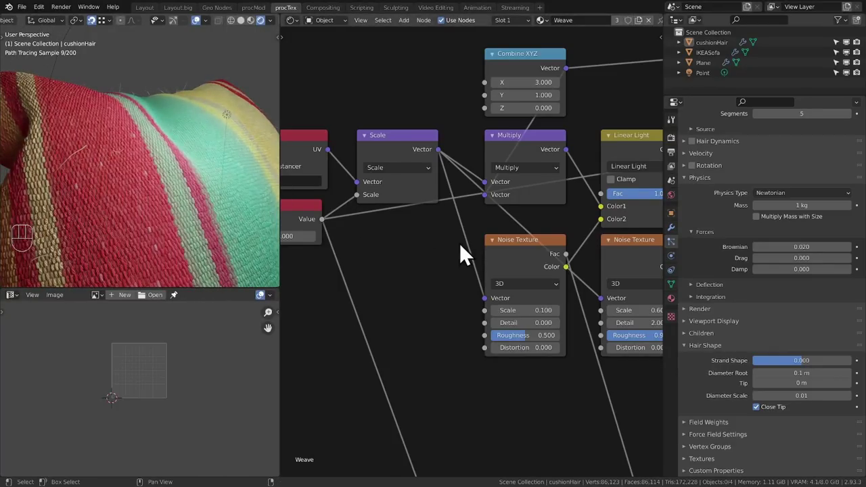
{"action": "left_click", "coordinate": [709, 345]}
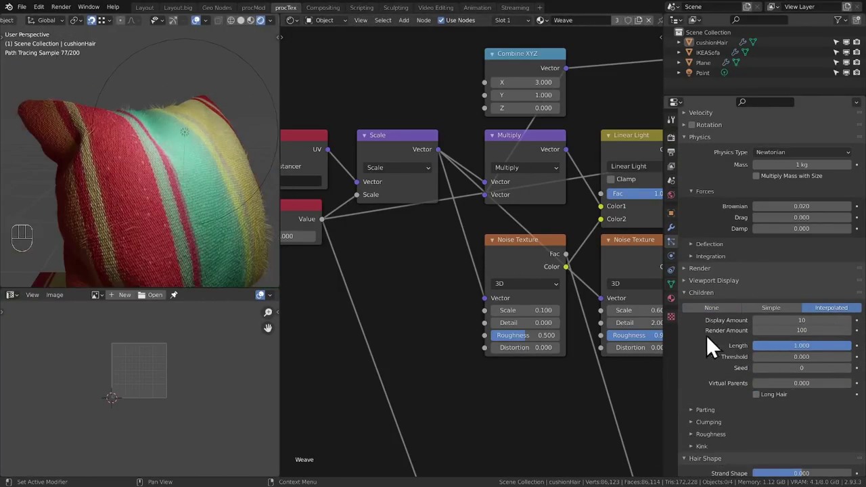
Set the child hair Parting to 0.575 while inspecting the fuzz up close.
{"action": "left_click_drag", "start_coordinate": [192, 186], "coordinate": [148, 210]}
{"action": "left_click_drag", "start_coordinate": [172, 183], "coordinate": [118, 249]}
{"action": "left_click_drag", "start_coordinate": [155, 232], "coordinate": [188, 239]}
{"action": "middle_click", "coordinate": [207, 139]}
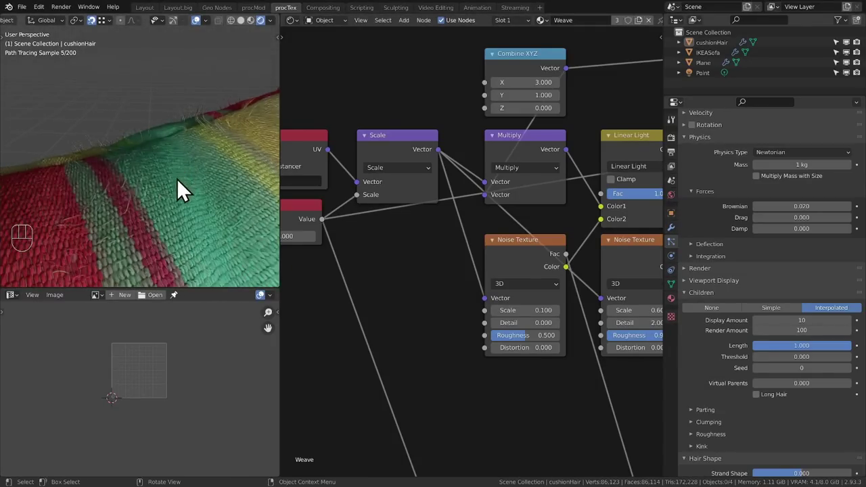
{"action": "left_click_drag", "start_coordinate": [167, 222], "coordinate": [162, 209]}
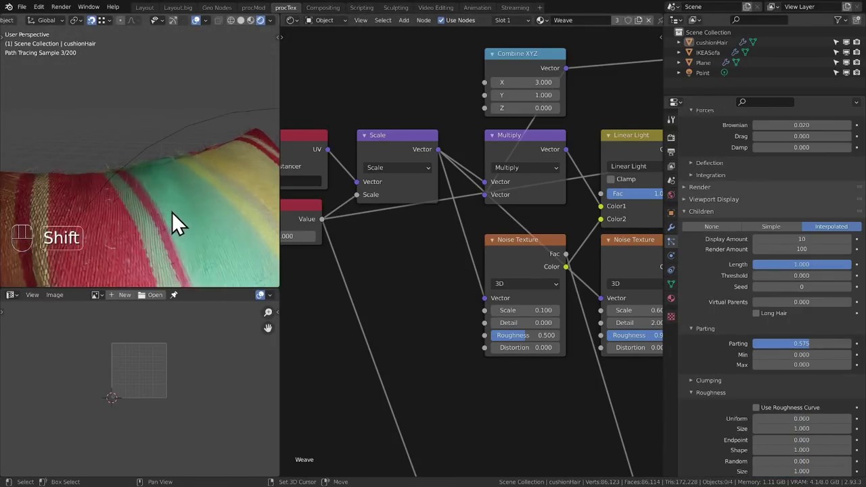
{"action": "left_click_drag", "start_coordinate": [188, 197], "coordinate": [149, 177]}
{"action": "middle_click", "coordinate": [162, 183]}
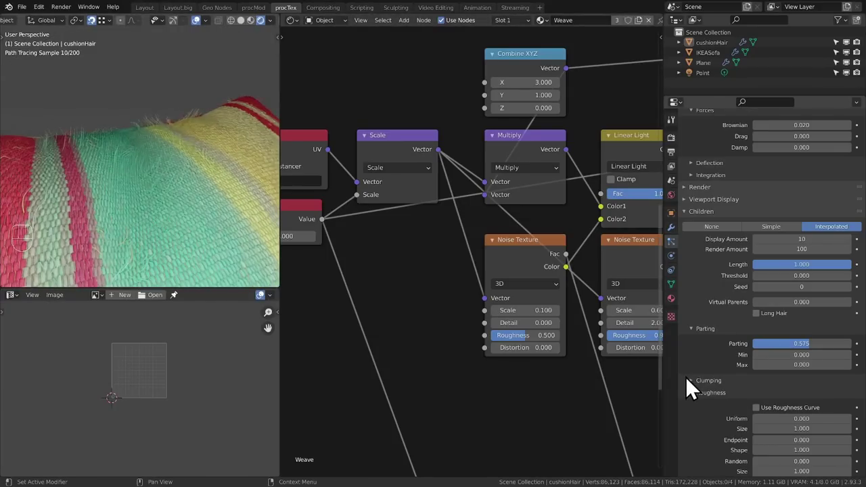
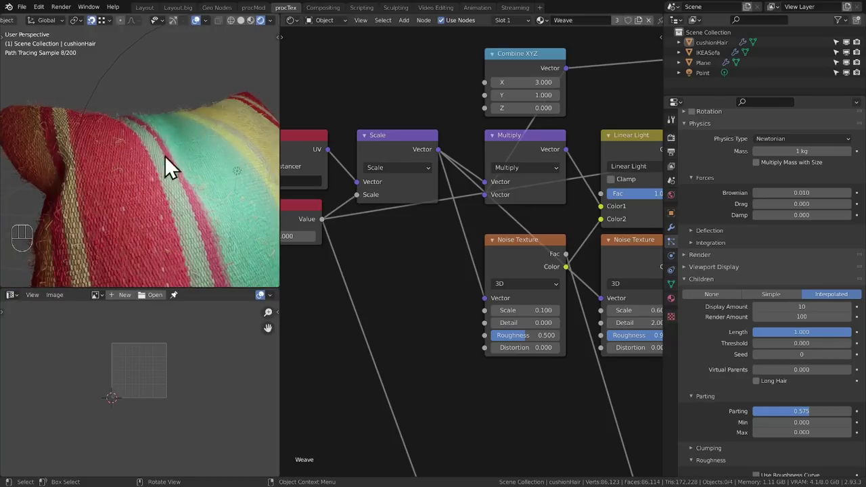
{"action": "middle_click", "coordinate": [148, 157]}
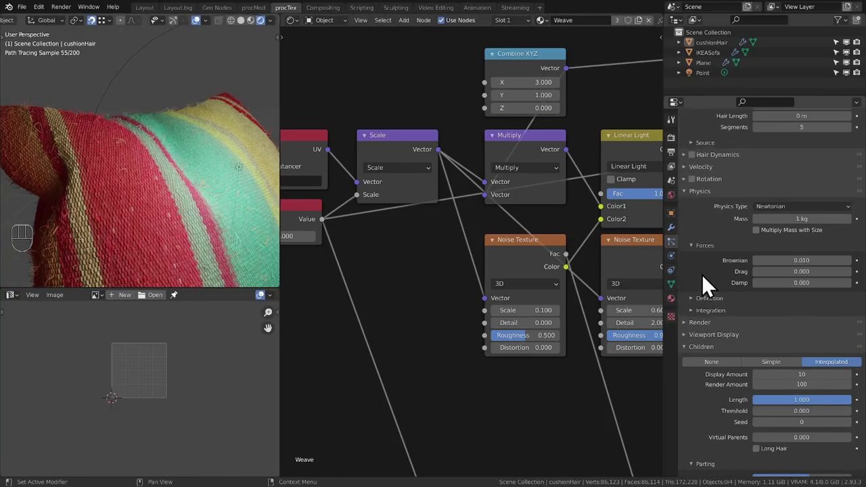
Lower Brownian to 0.01, shrink the Hair Shape root diameter to 0.08 m, and save.
{"action": "left_click", "coordinate": [695, 361]}
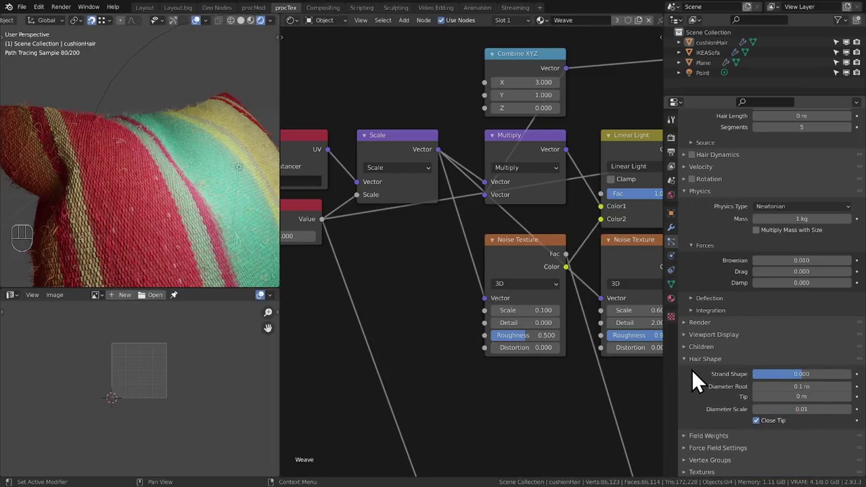
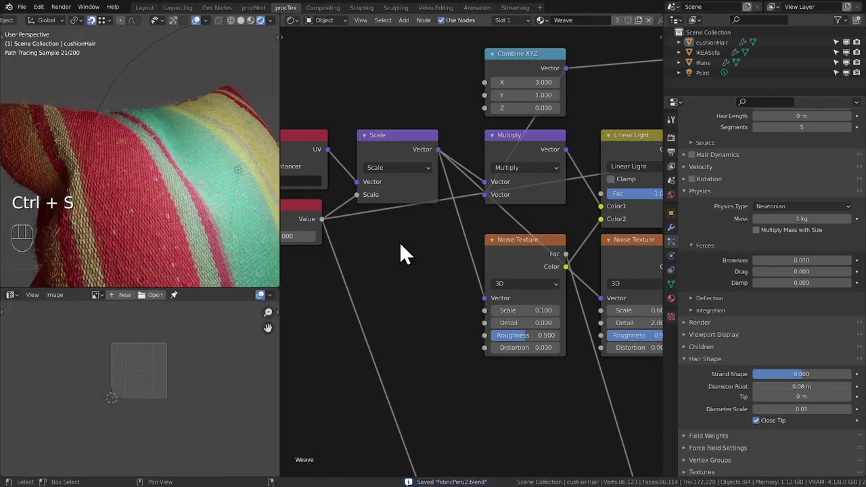
{"action": "left_click_drag", "start_coordinate": [211, 161], "coordinate": [203, 151]}
{"action": "key", "text": "shift+a"}
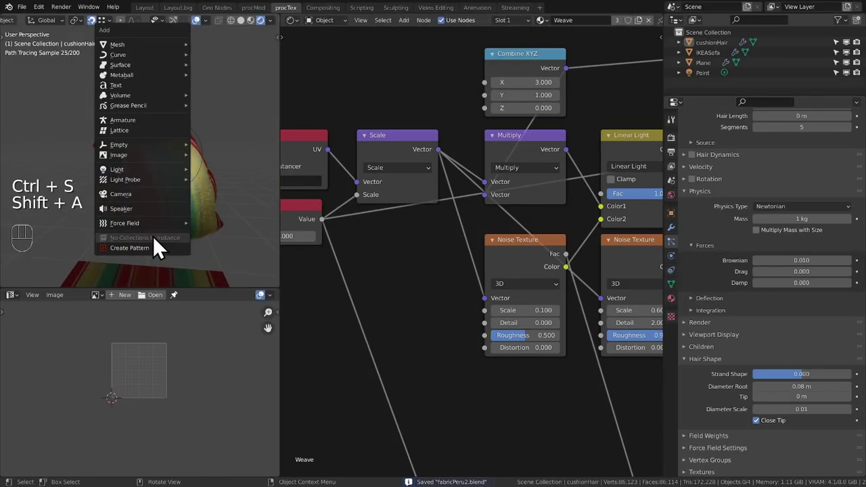
Add a Camera and walk it into position close to the cushion fabric.
{"action": "key", "text": "ctrl+alt+KP_0"}
{"action": "key", "text": "shift+`"}
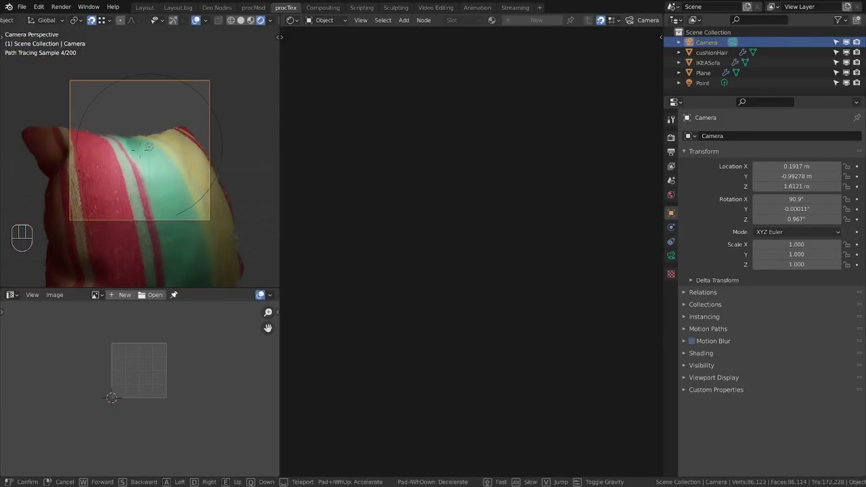
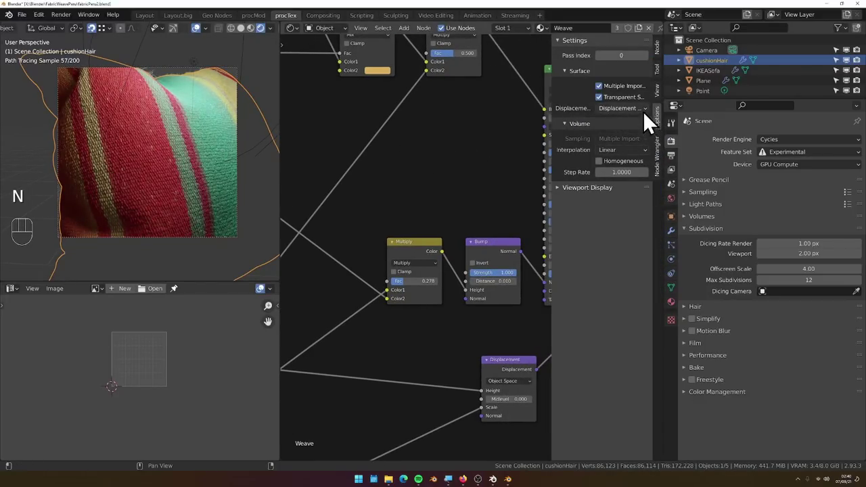
Lower the Multiply node's mix factor to 0.05.
{"action": "left_click_drag", "start_coordinate": [660, 156], "coordinate": [168, 175]}
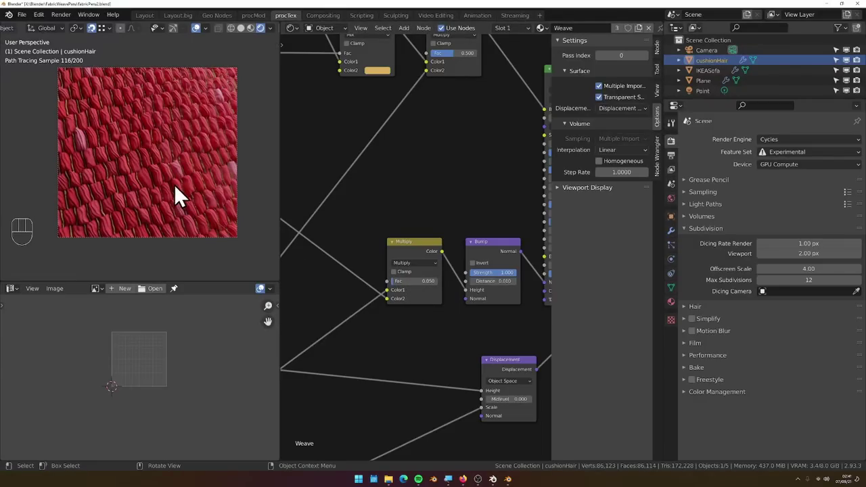